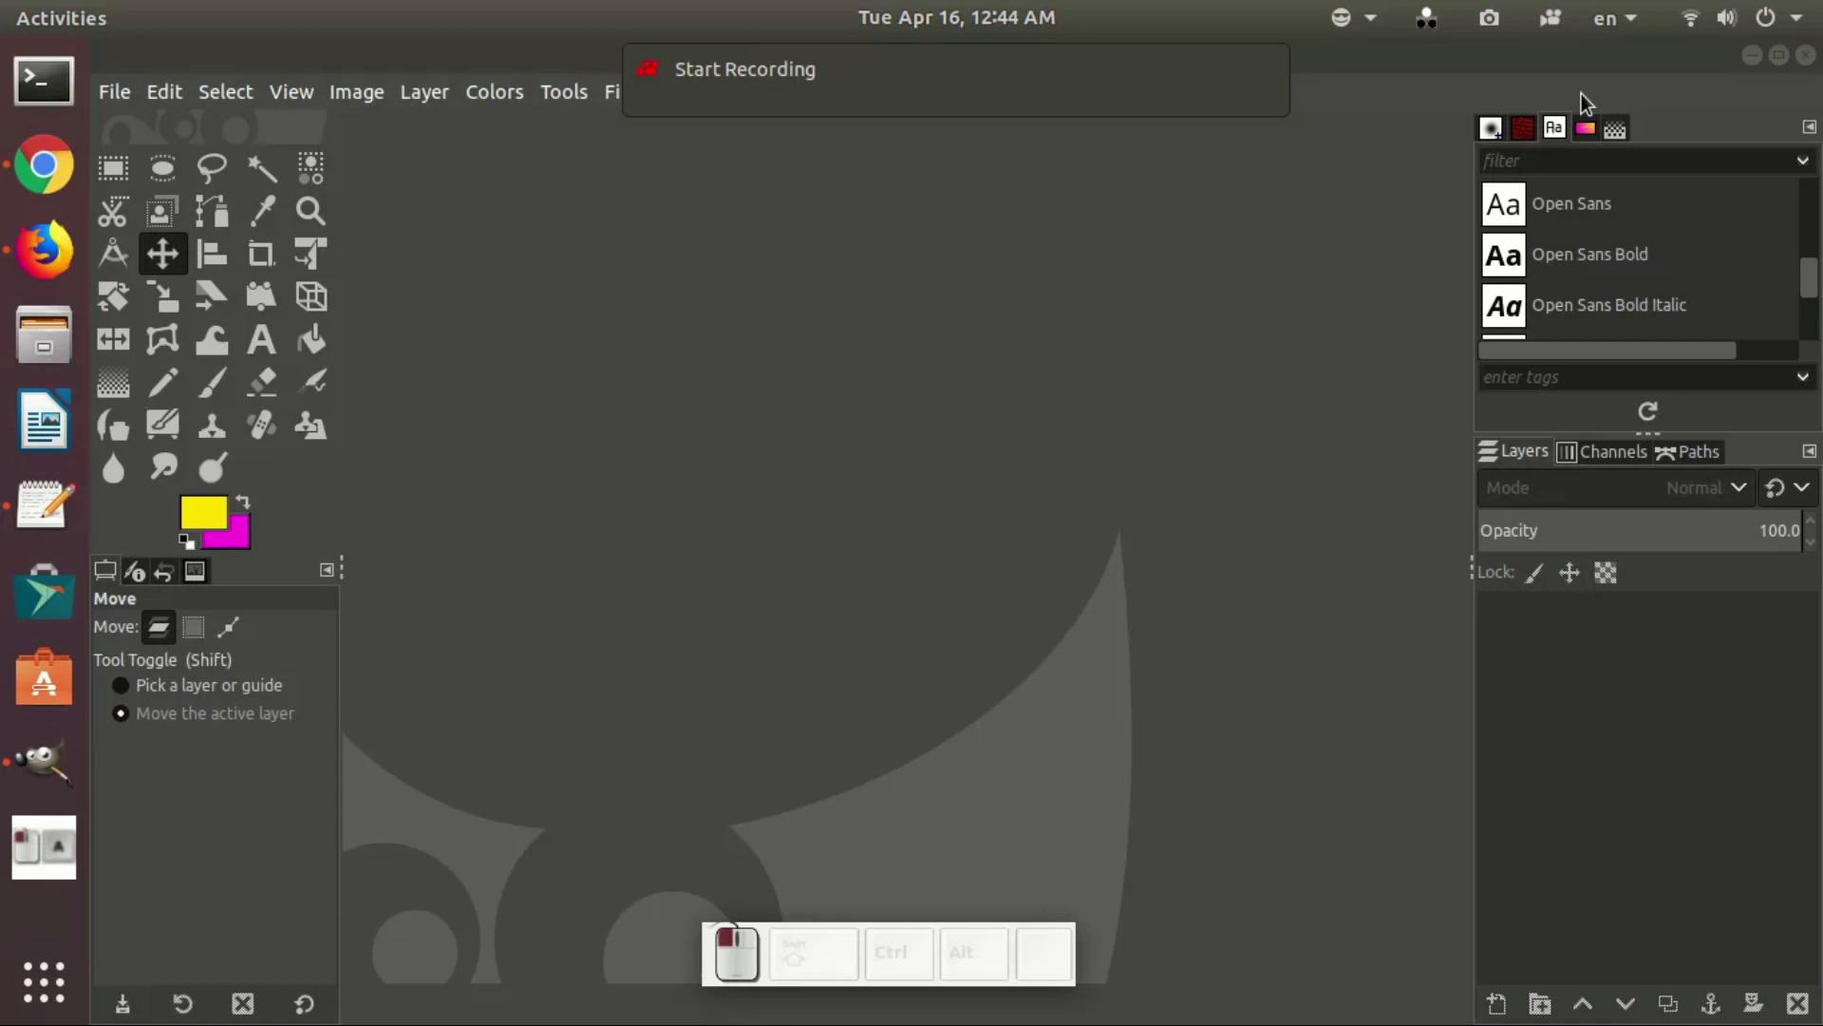
Step: Create a new 1280×720 landscape image with a magenta background via File > New
{"action": "left_click", "coordinate": [113, 114]}
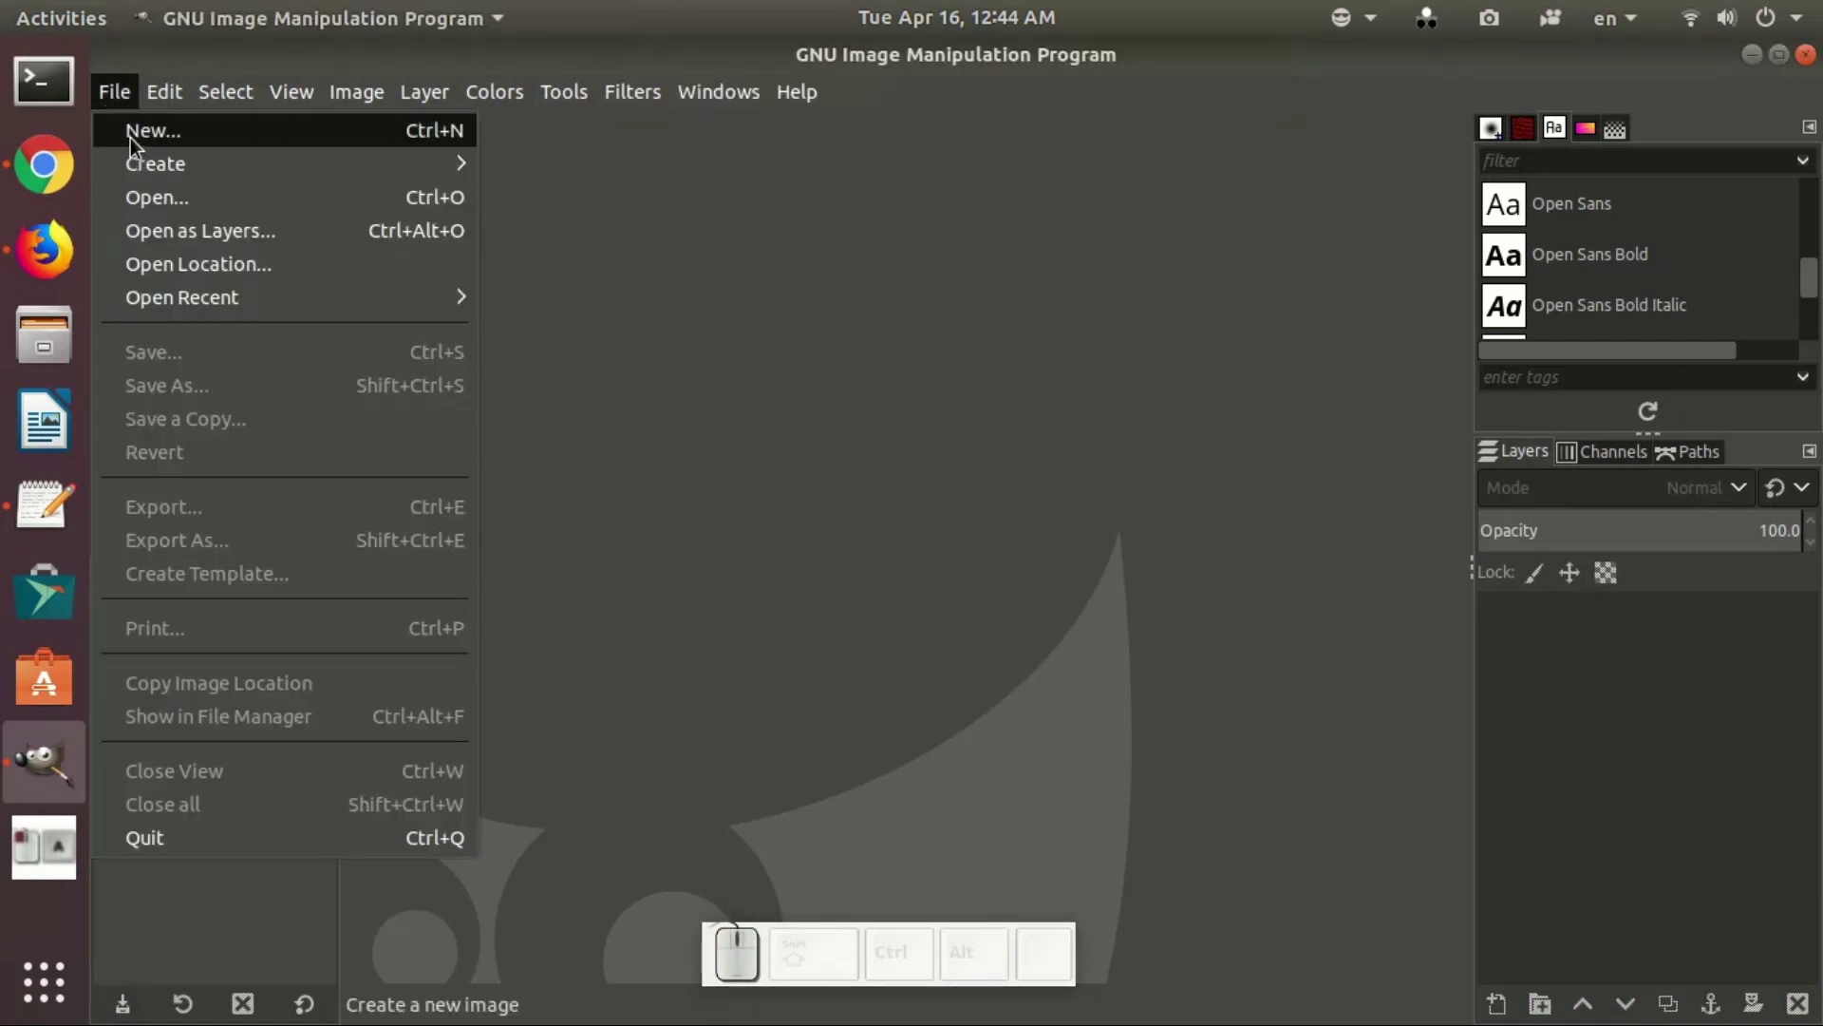
{"action": "left_click", "coordinate": [138, 143]}
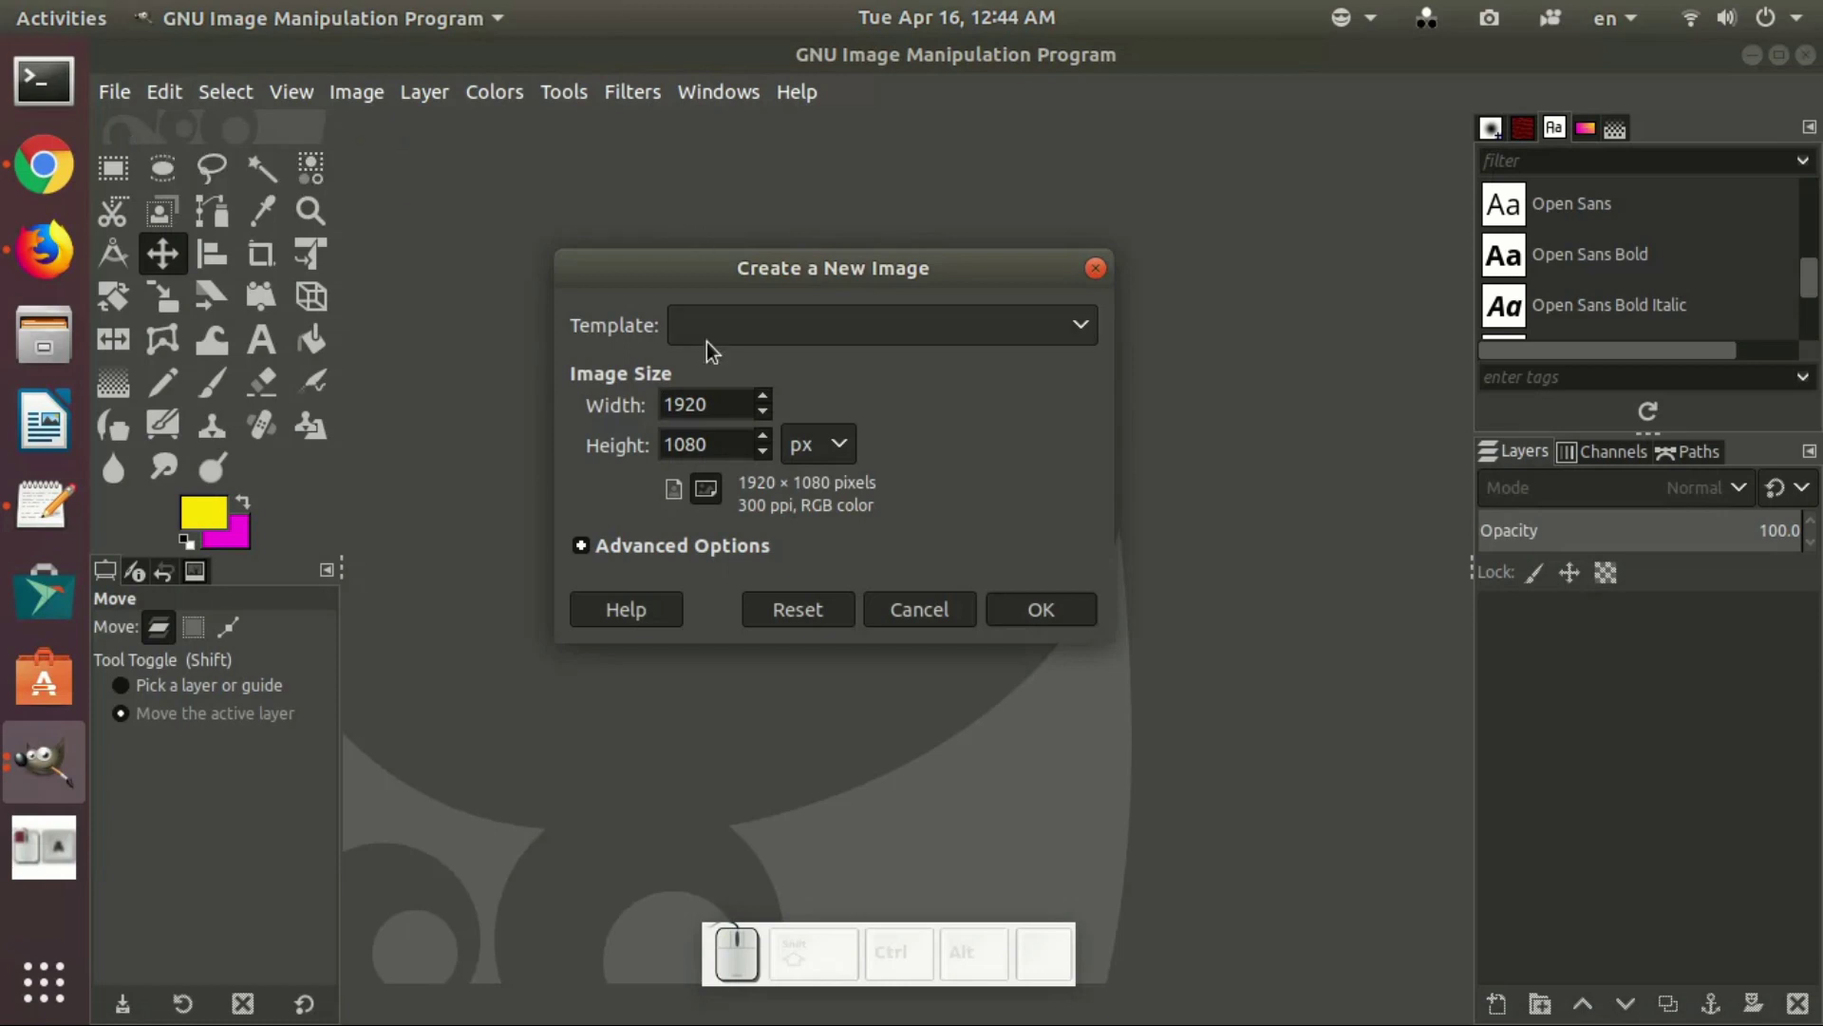
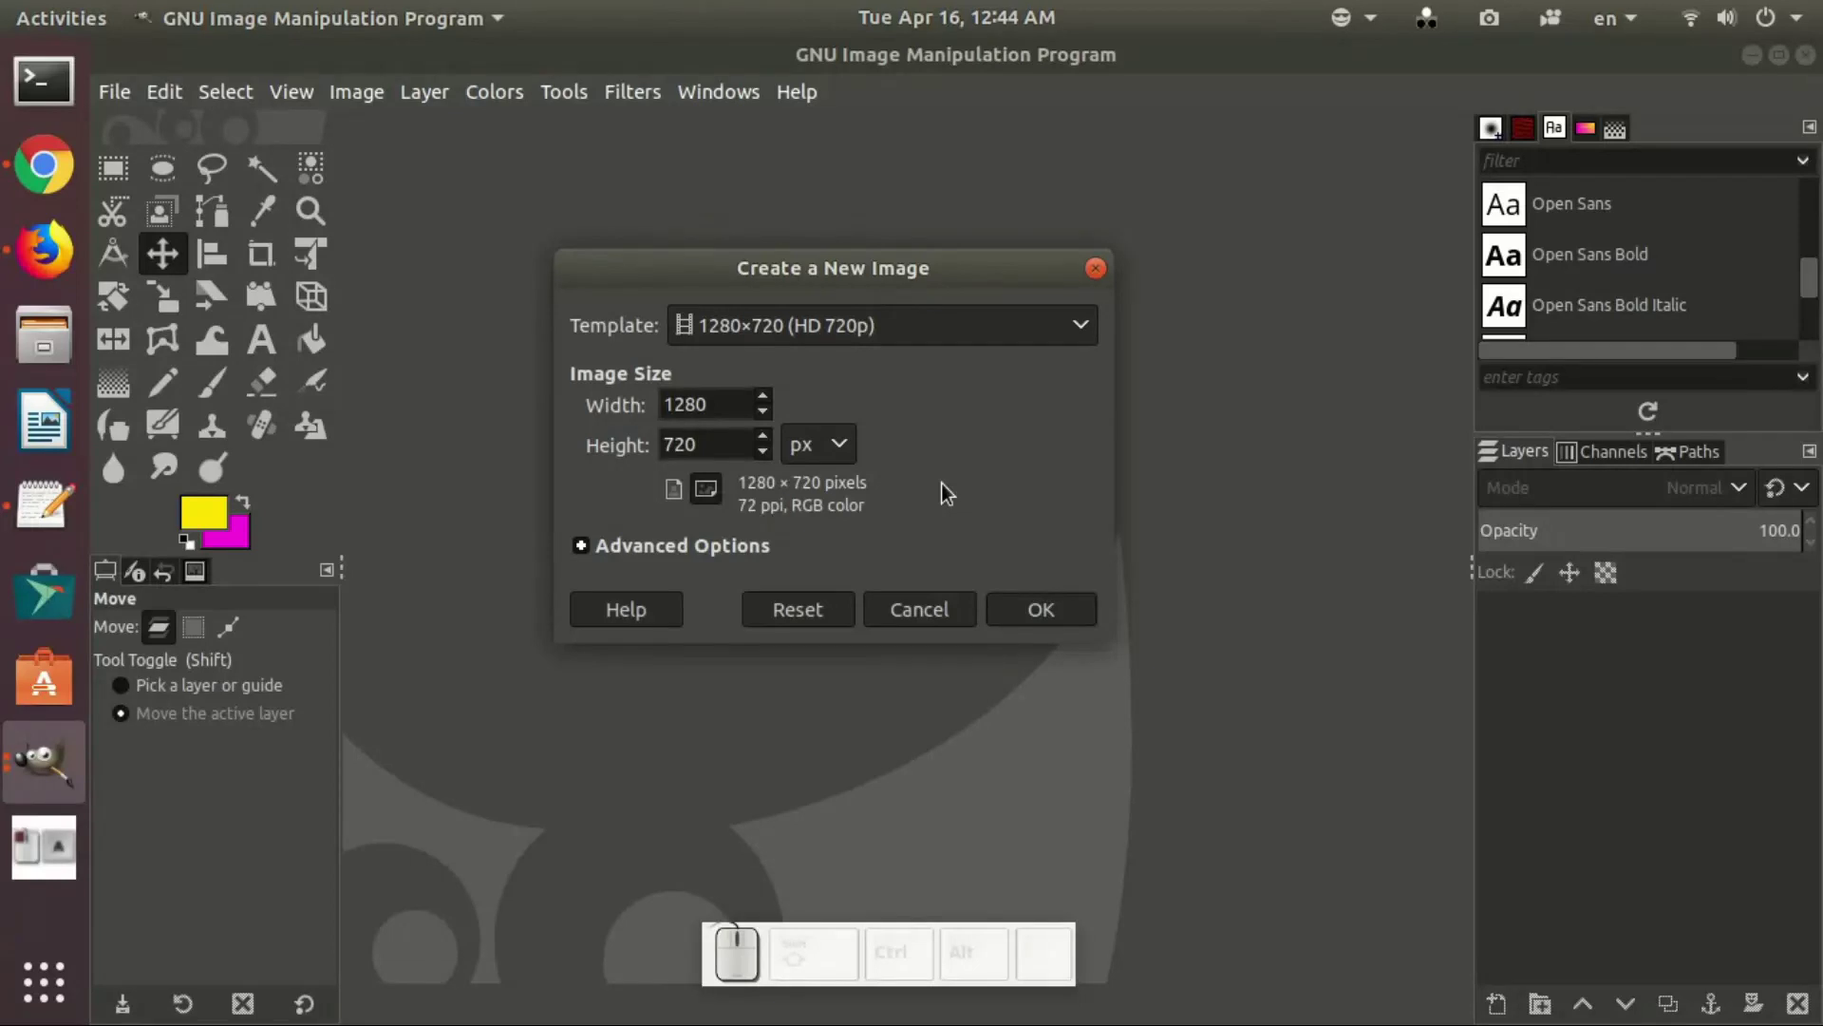
{"action": "left_click", "coordinate": [714, 499]}
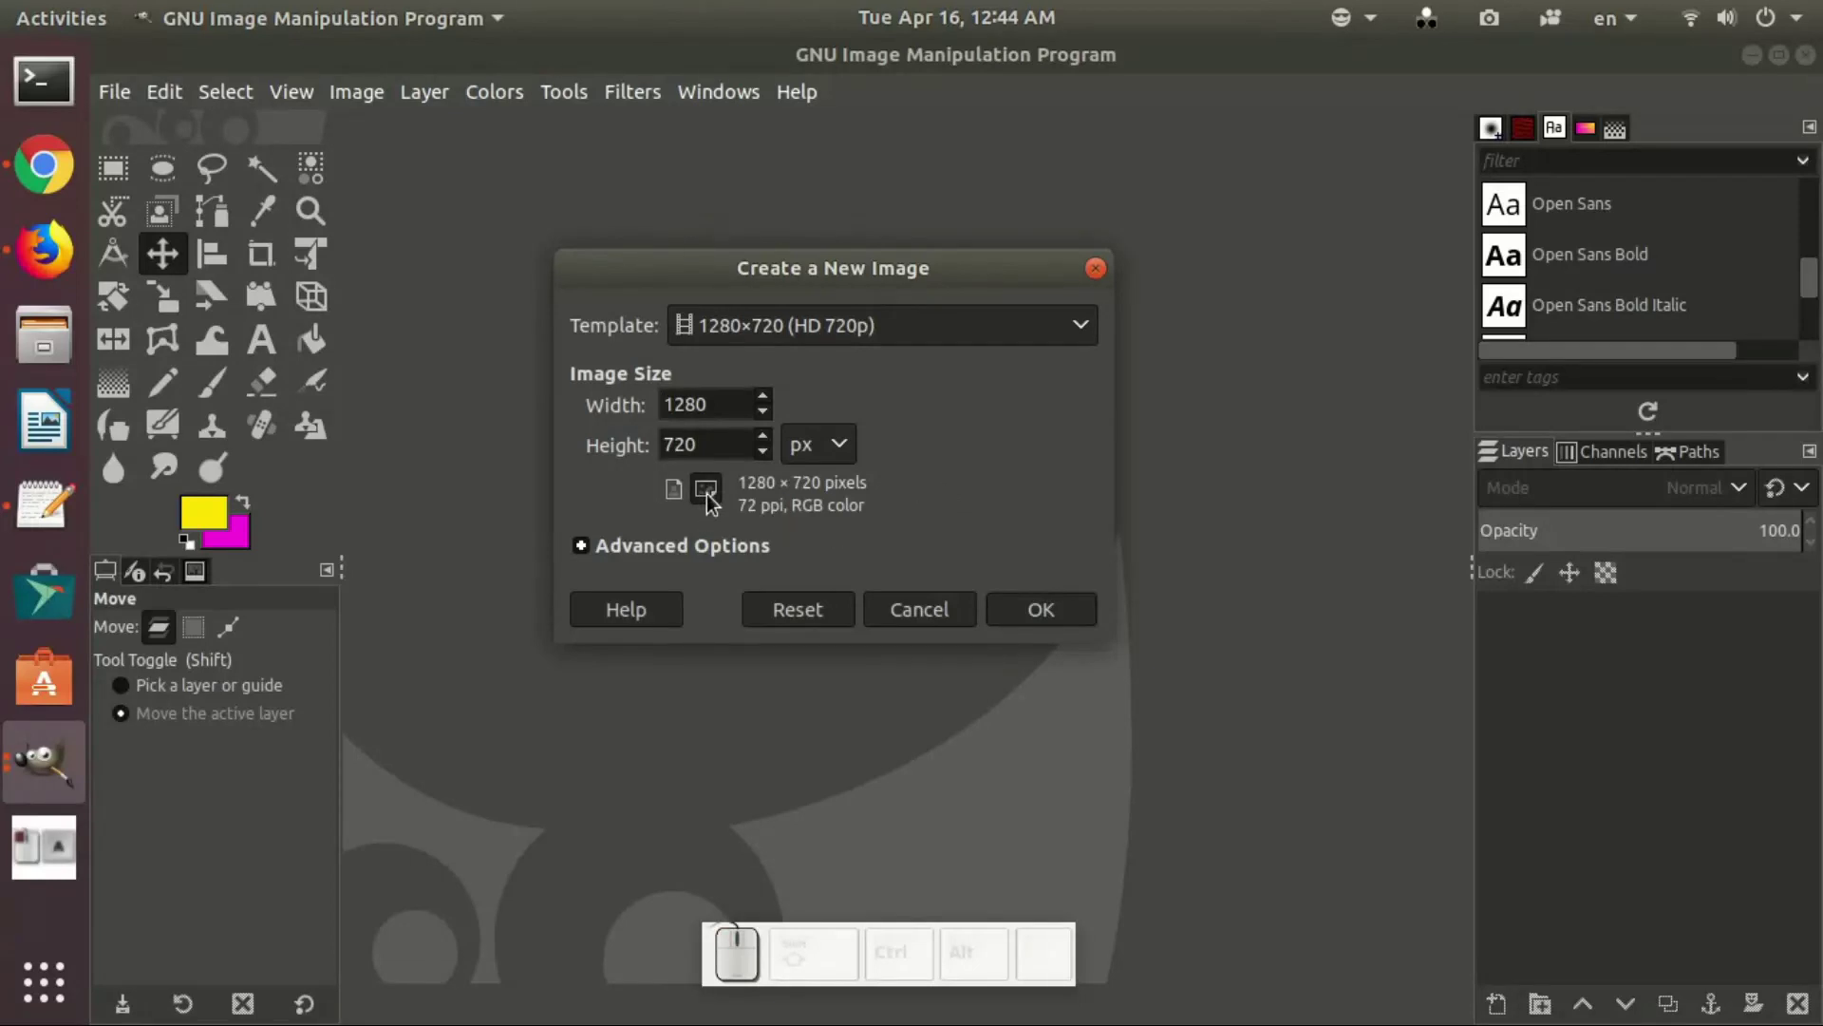
{"action": "left_click", "coordinate": [1040, 613]}
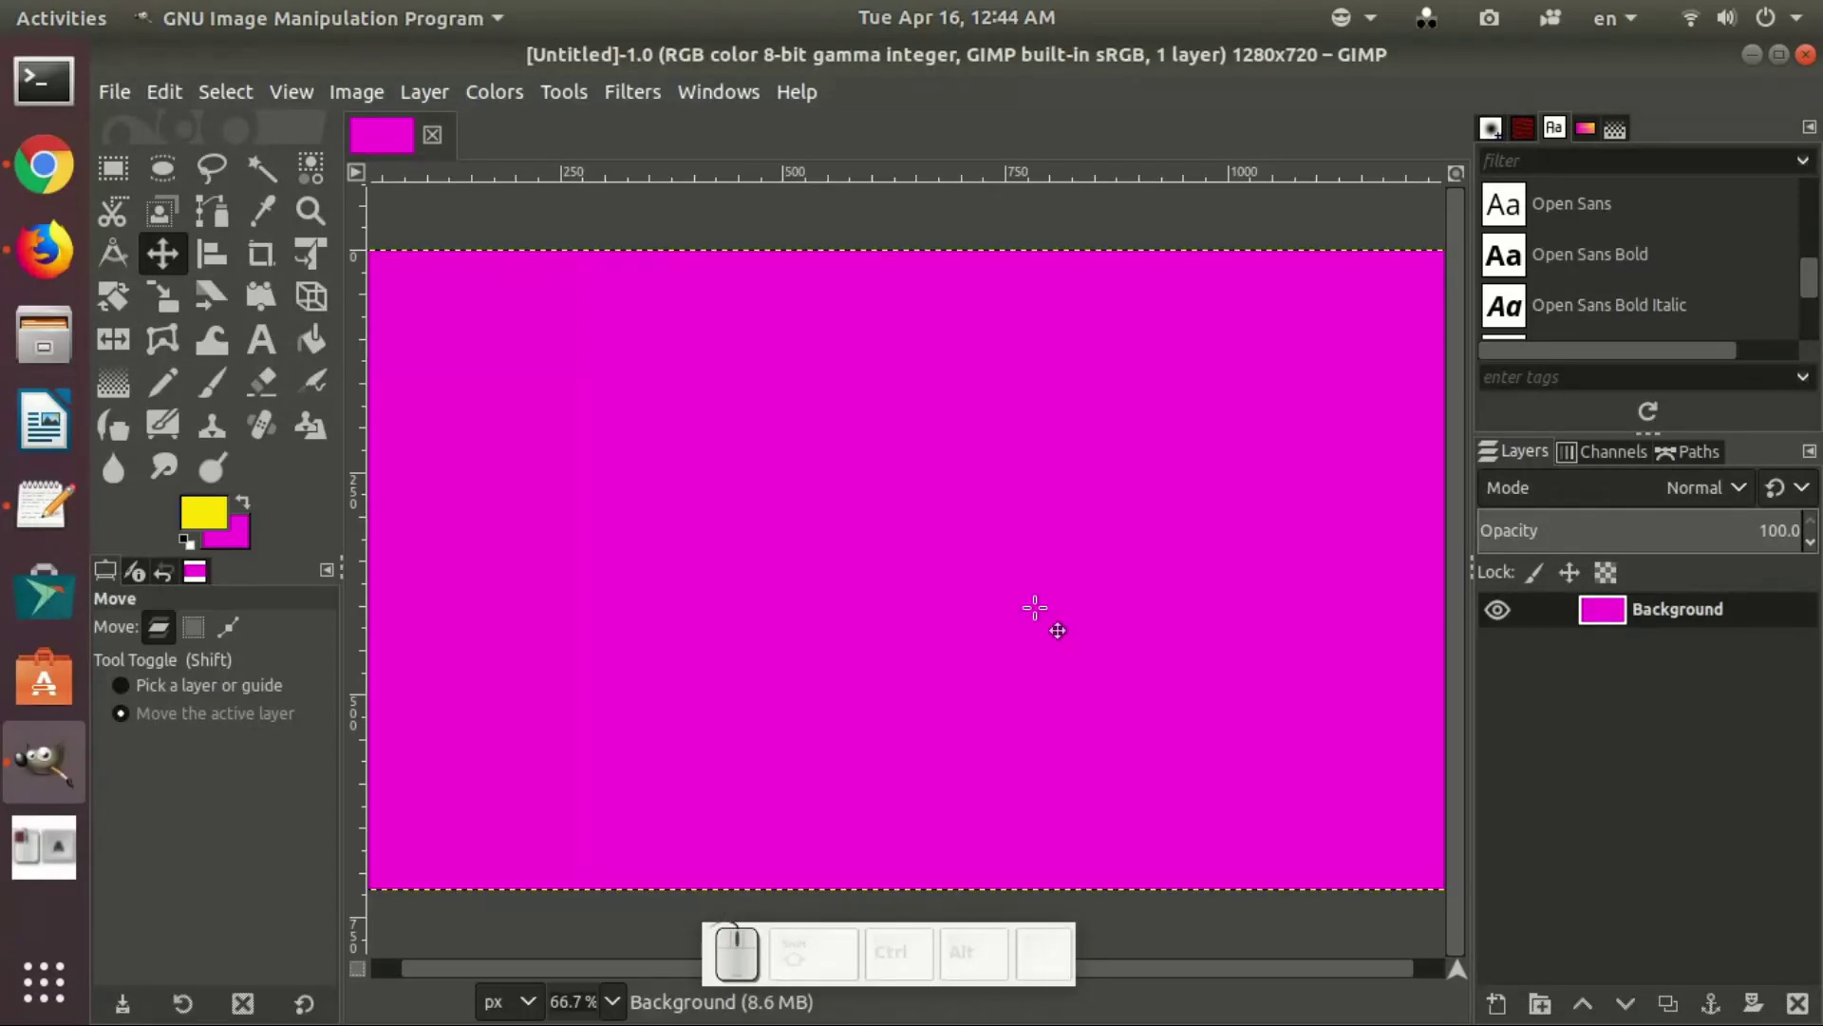
Step: Fit the whole magenta canvas in the window with Shift+Ctrl+J and bring up the File menu
{"action": "key", "text": "ctrl+shift+j"}
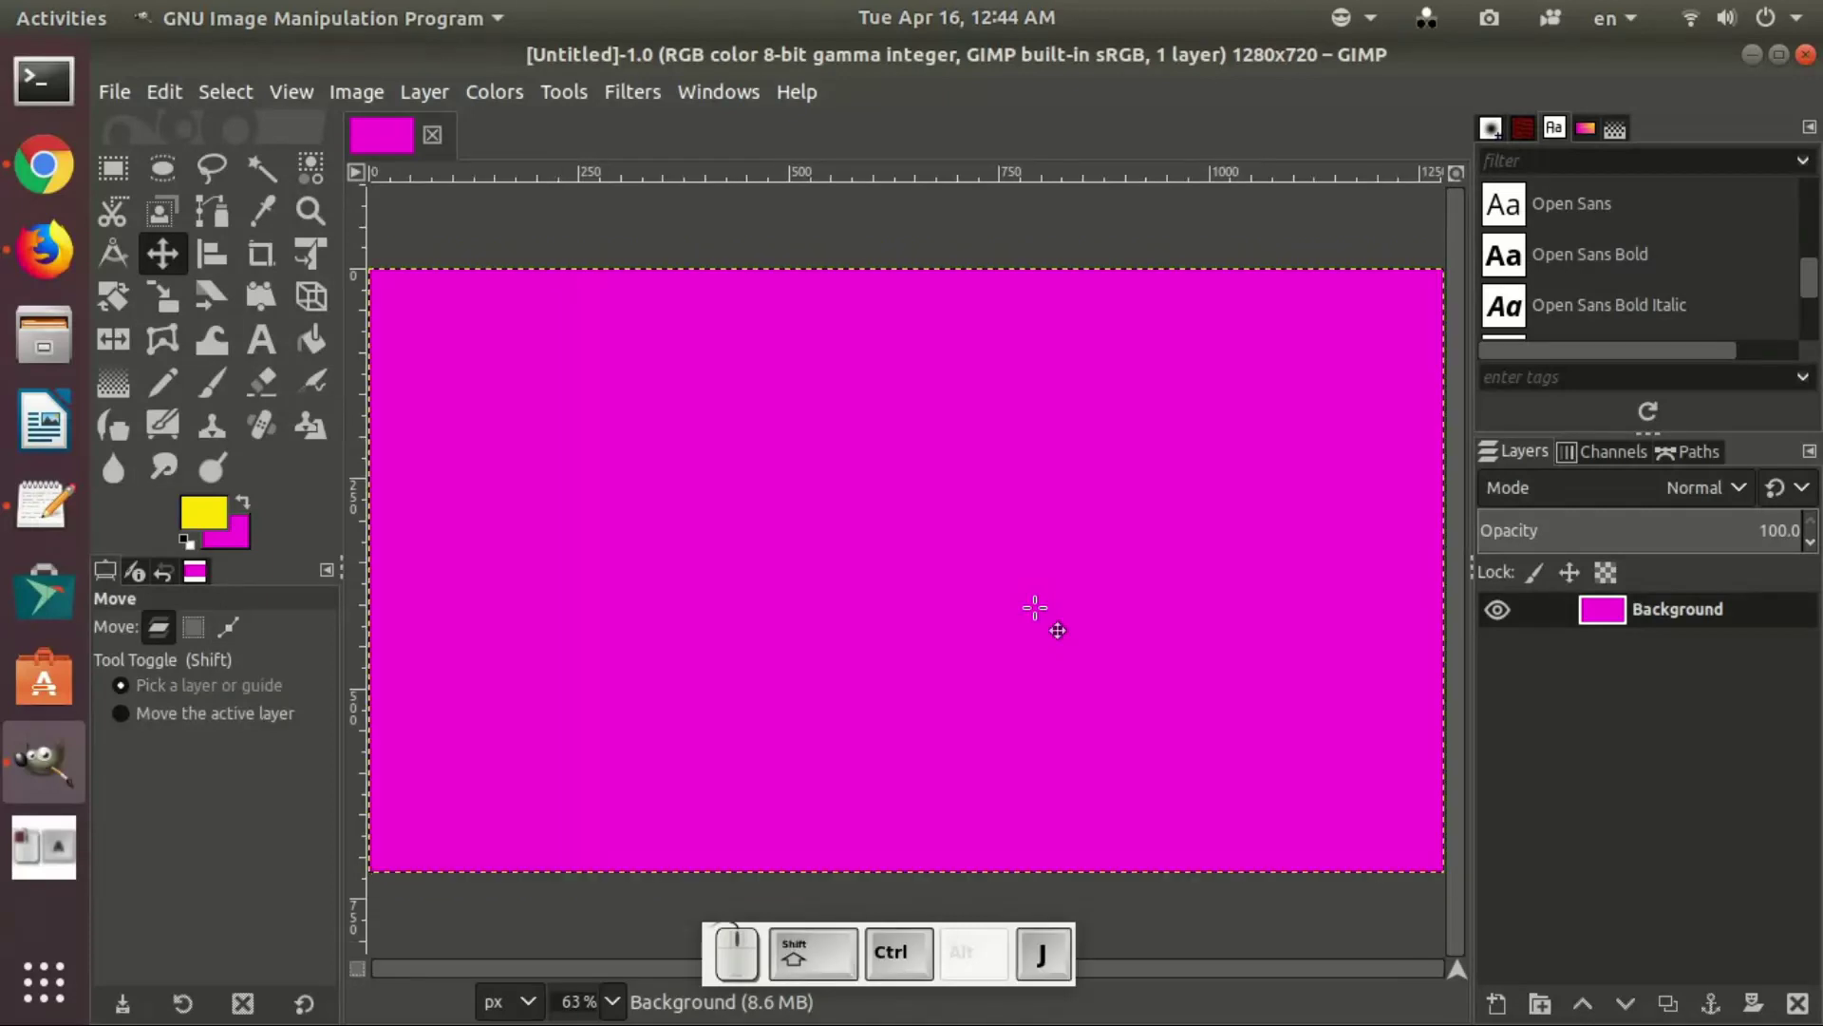
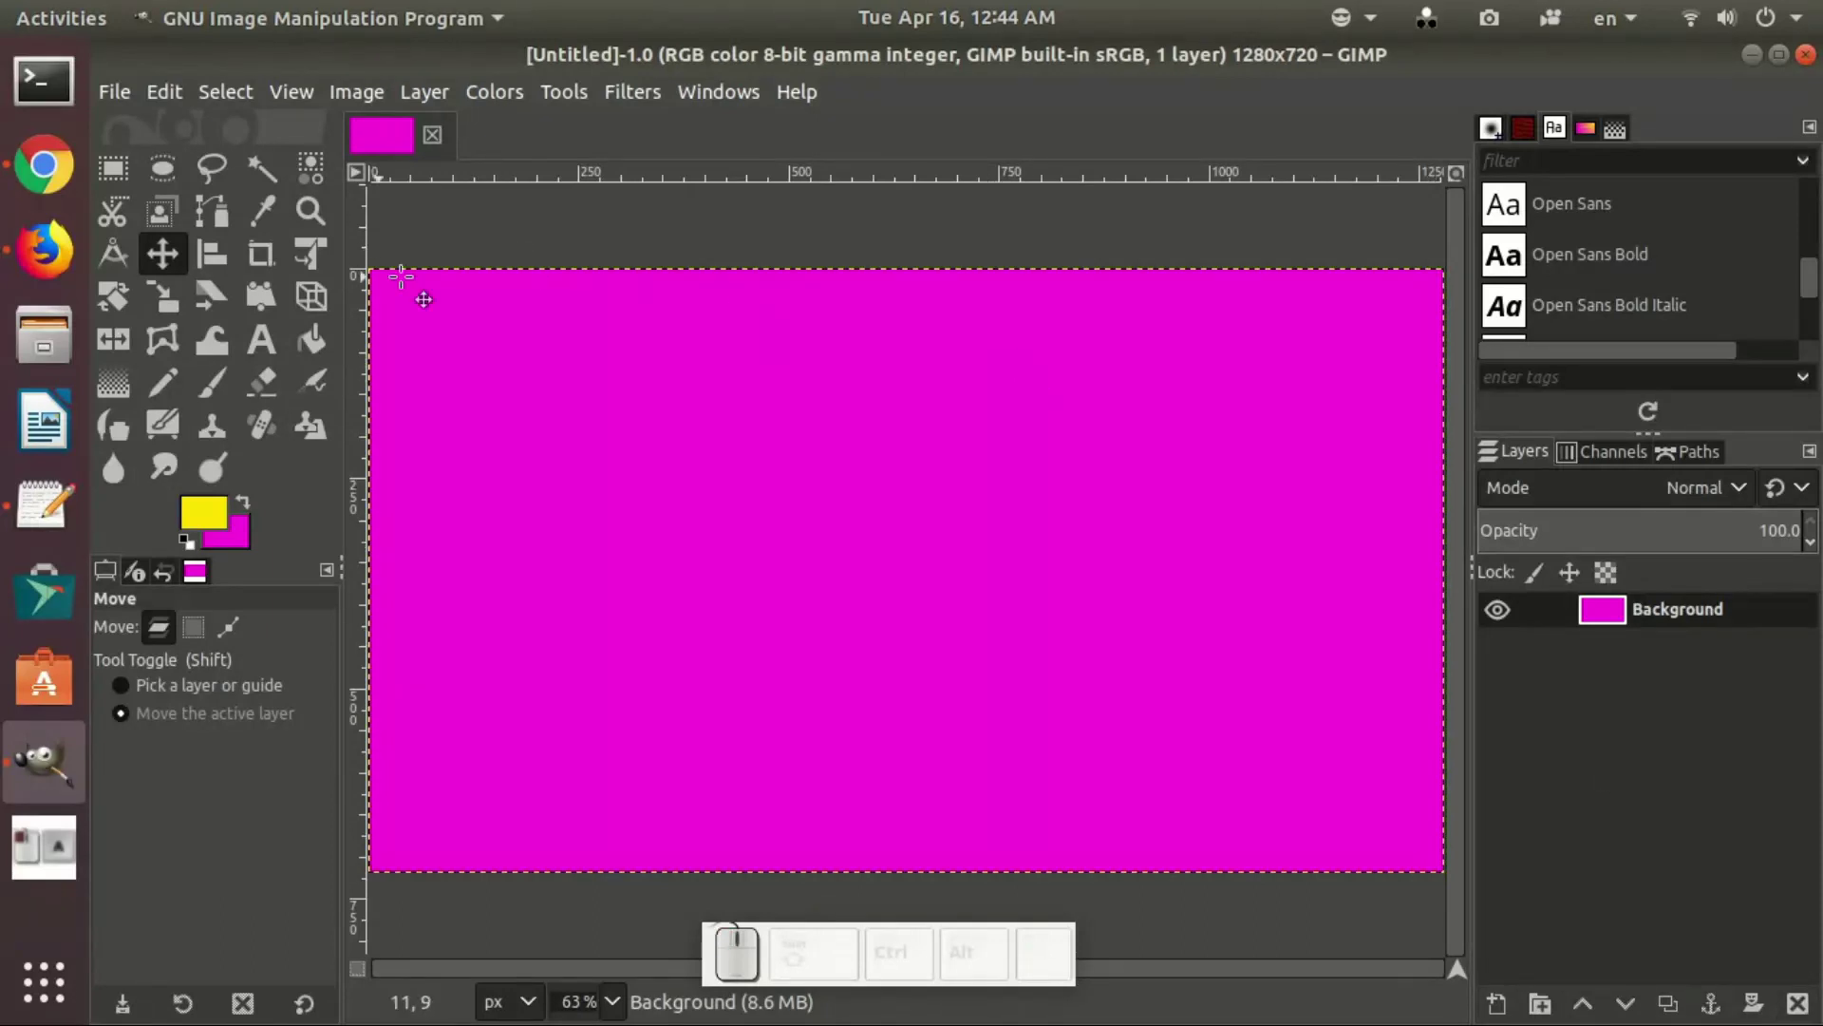
{"action": "left_click", "coordinate": [122, 101]}
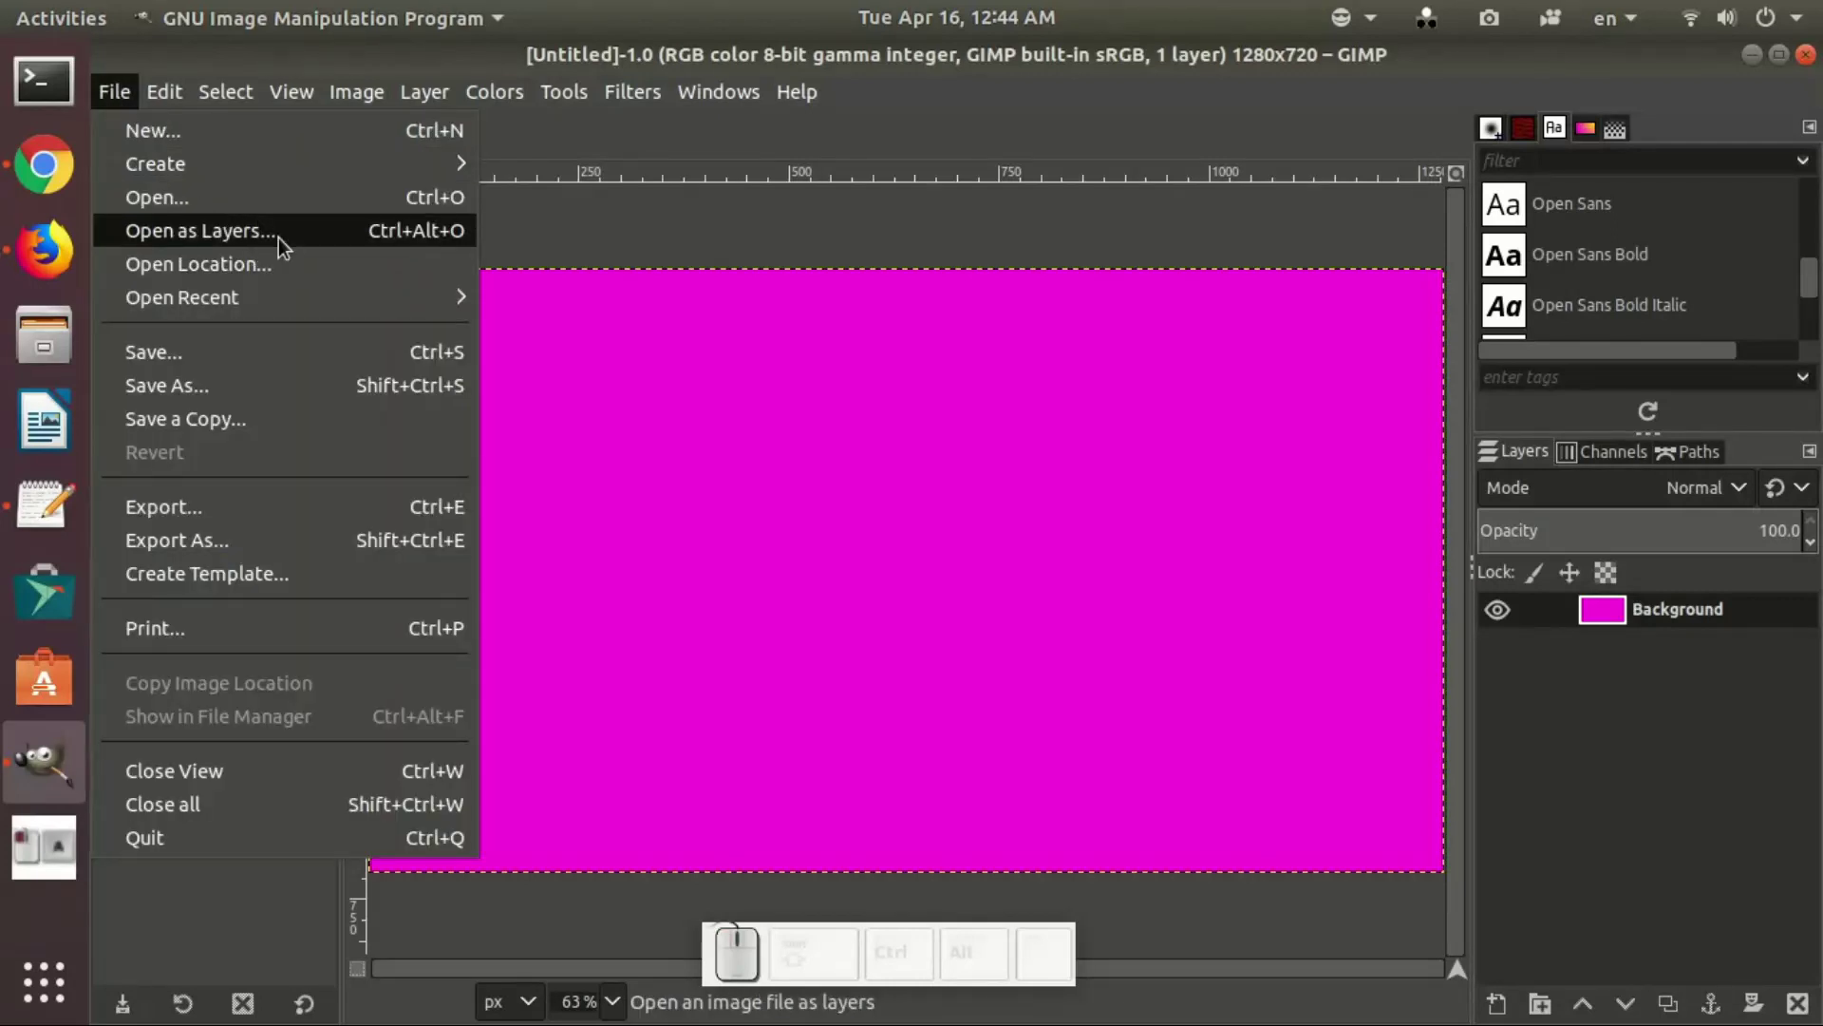
Step: Add file.png from the Pictures folder as a new layer centred on the canvas
{"action": "left_click", "coordinate": [285, 243]}
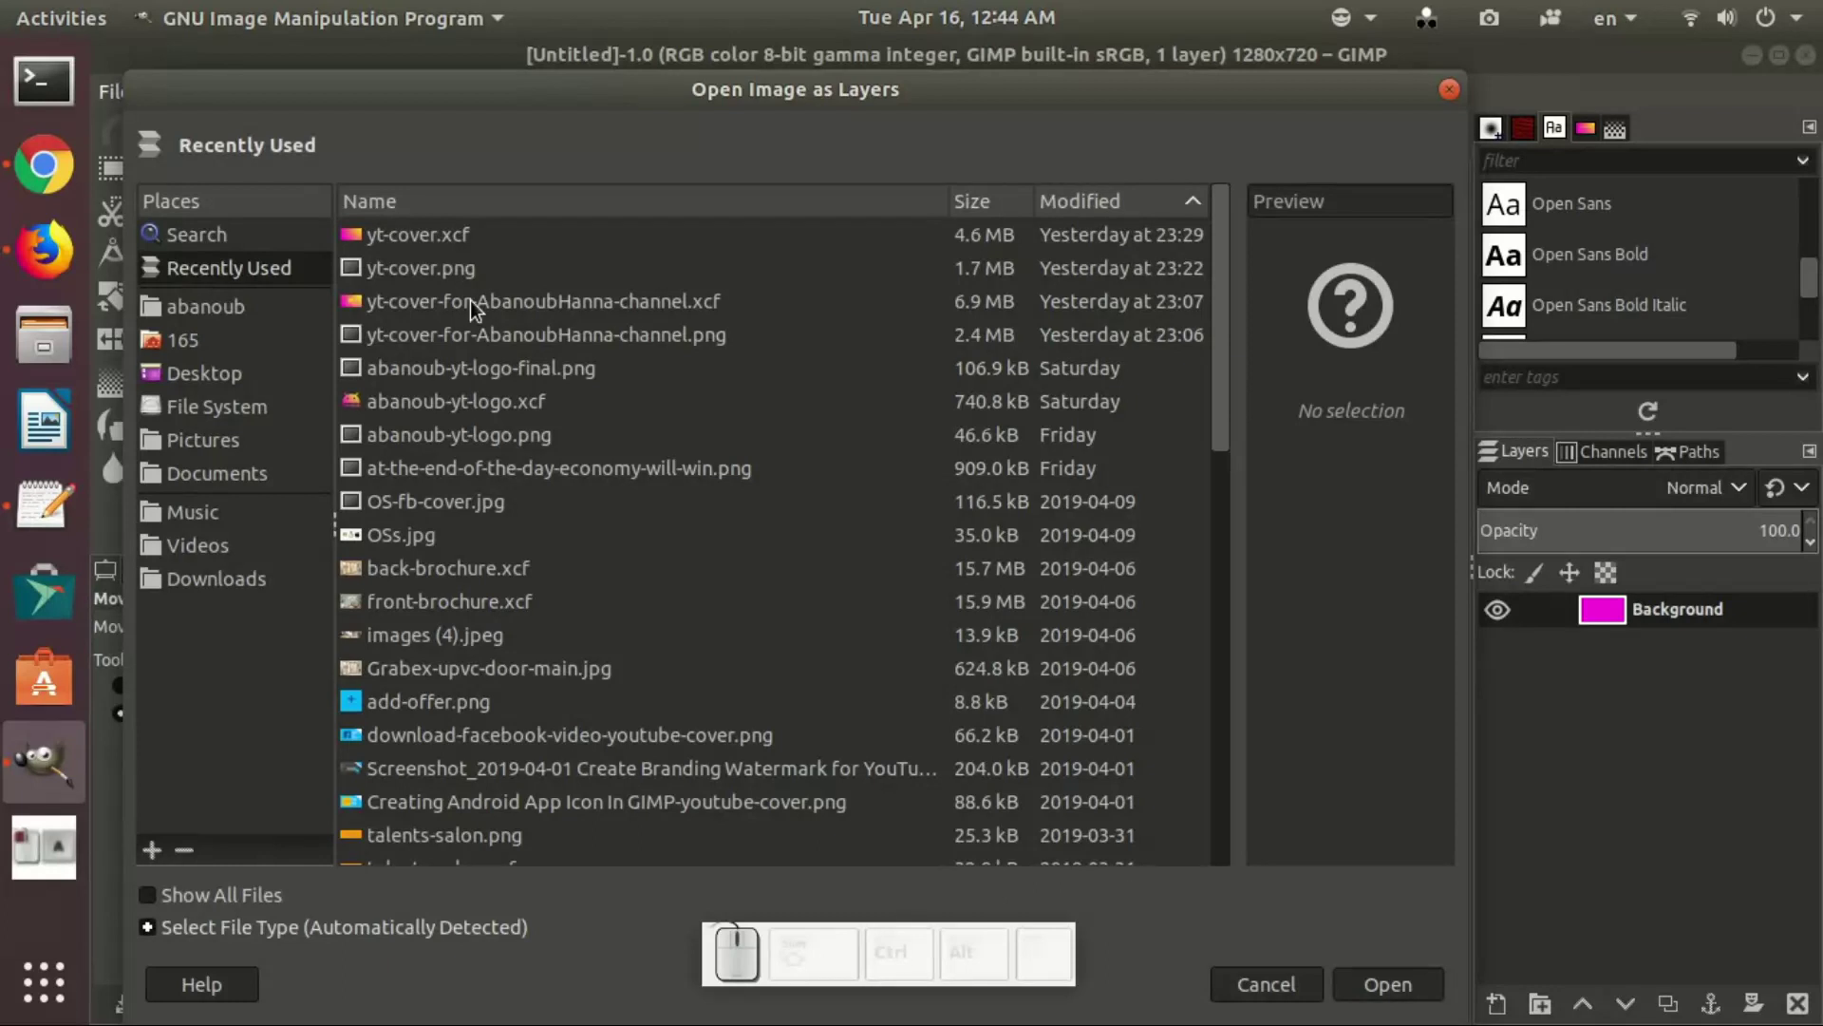
{"action": "left_click", "coordinate": [251, 453]}
{"action": "left_click", "coordinate": [540, 414]}
{"action": "key", "text": "f"}
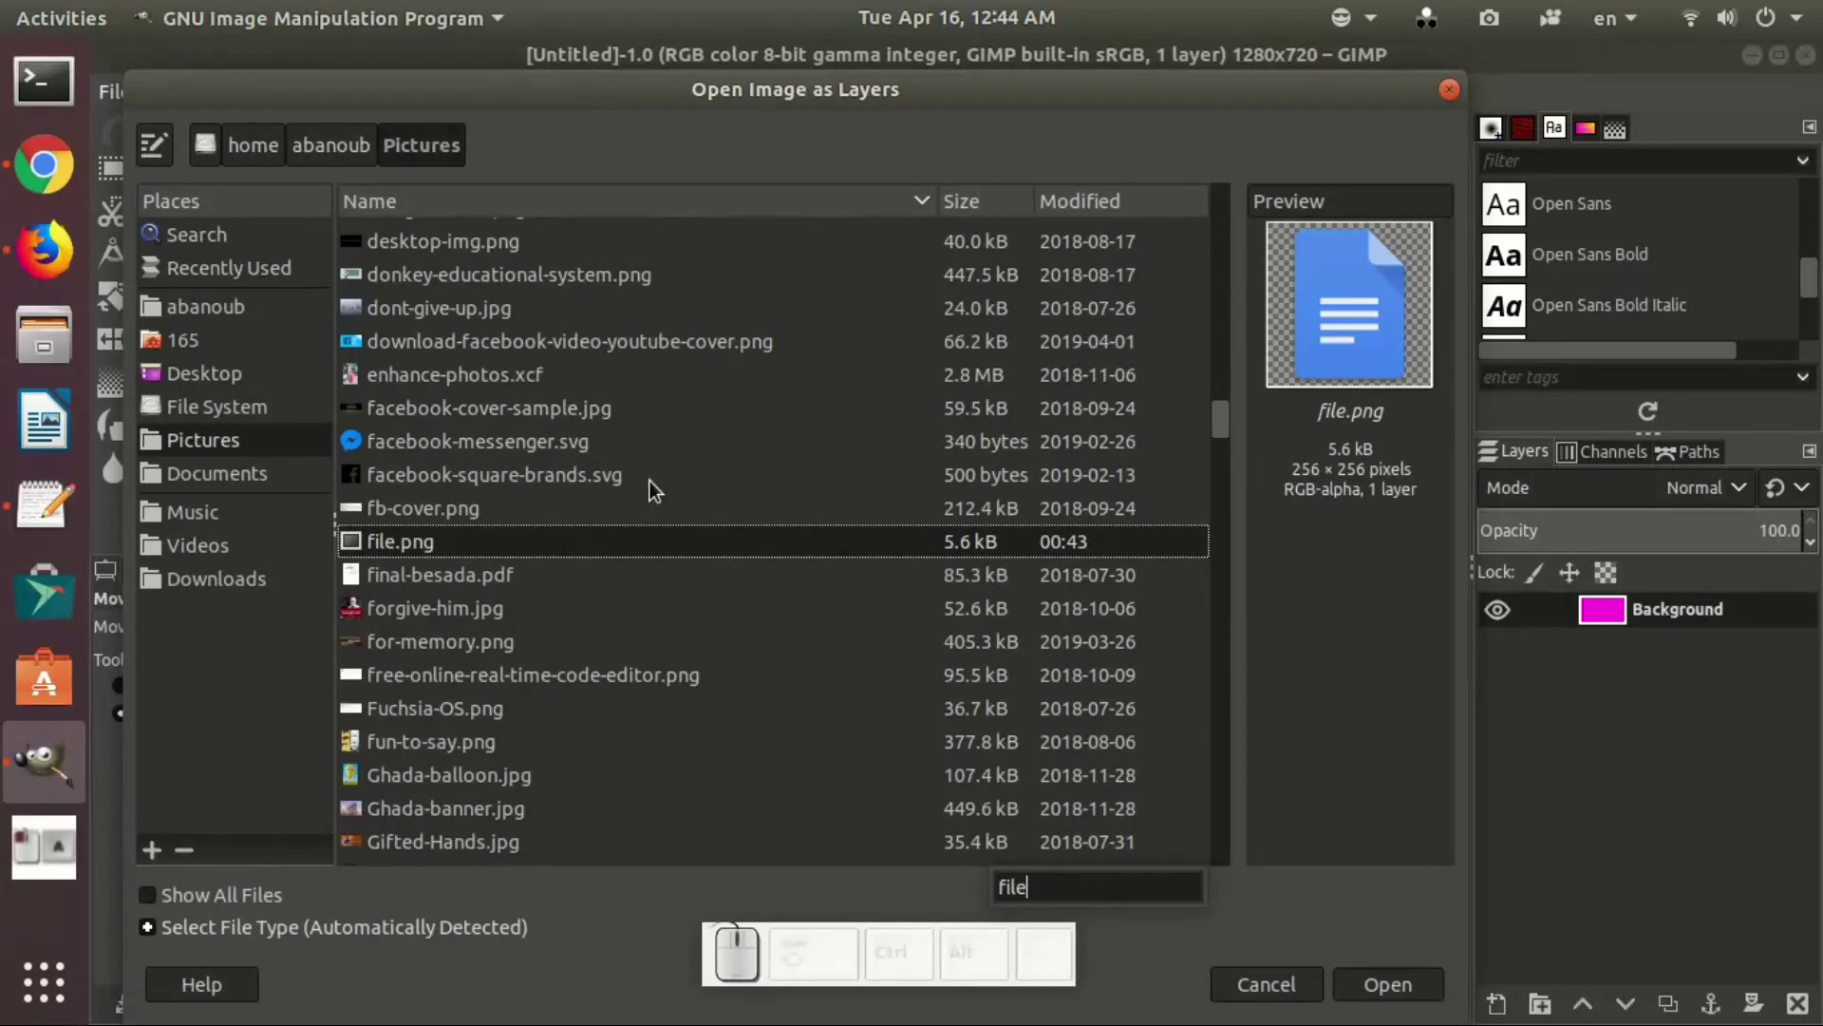
{"action": "left_click", "coordinate": [1409, 998]}
{"action": "left_click", "coordinate": [1415, 996]}
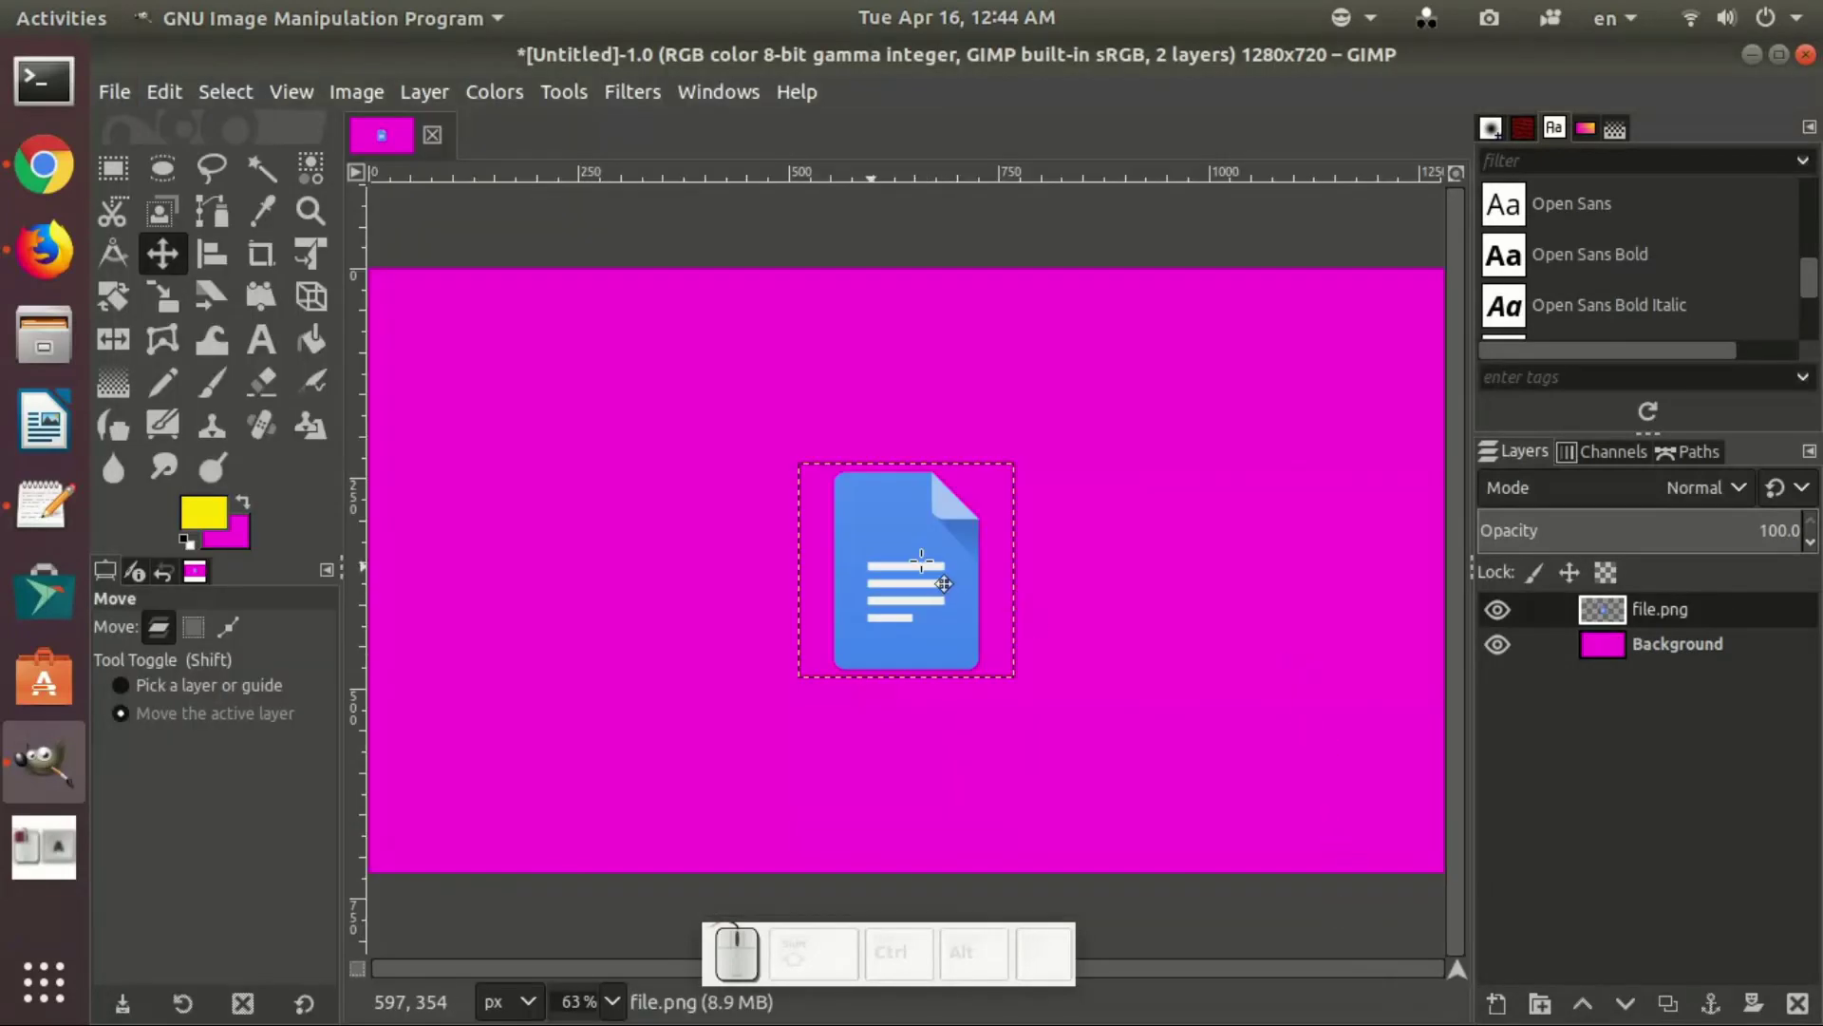
Step: Move the icon to the upper left, duplicate it below, and align the two vertically
{"action": "left_click_drag", "start_coordinate": [943, 564], "coordinate": [581, 399]}
{"action": "left_click_drag", "start_coordinate": [1662, 625], "coordinate": [1481, 338]}
{"action": "left_click", "coordinate": [1481, 338]}
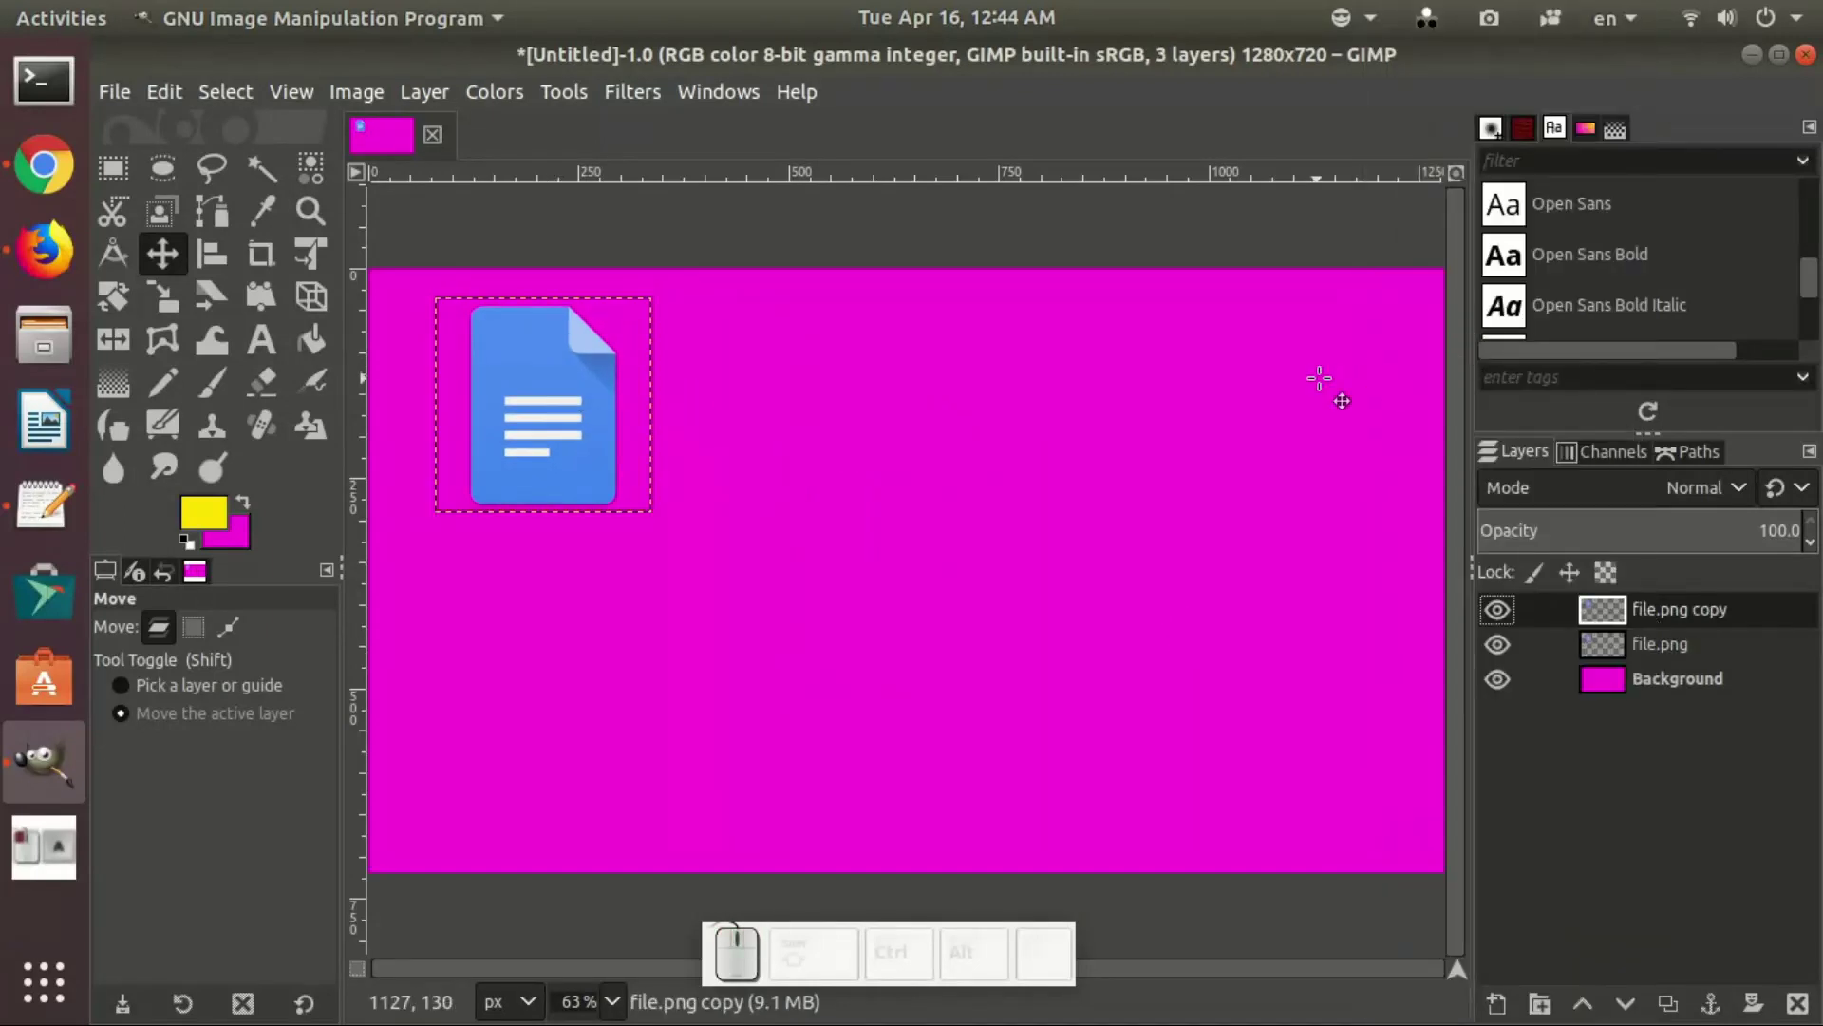
{"action": "left_click_drag", "start_coordinate": [555, 435], "coordinate": [550, 737]}
{"action": "left_click", "coordinate": [539, 472]}
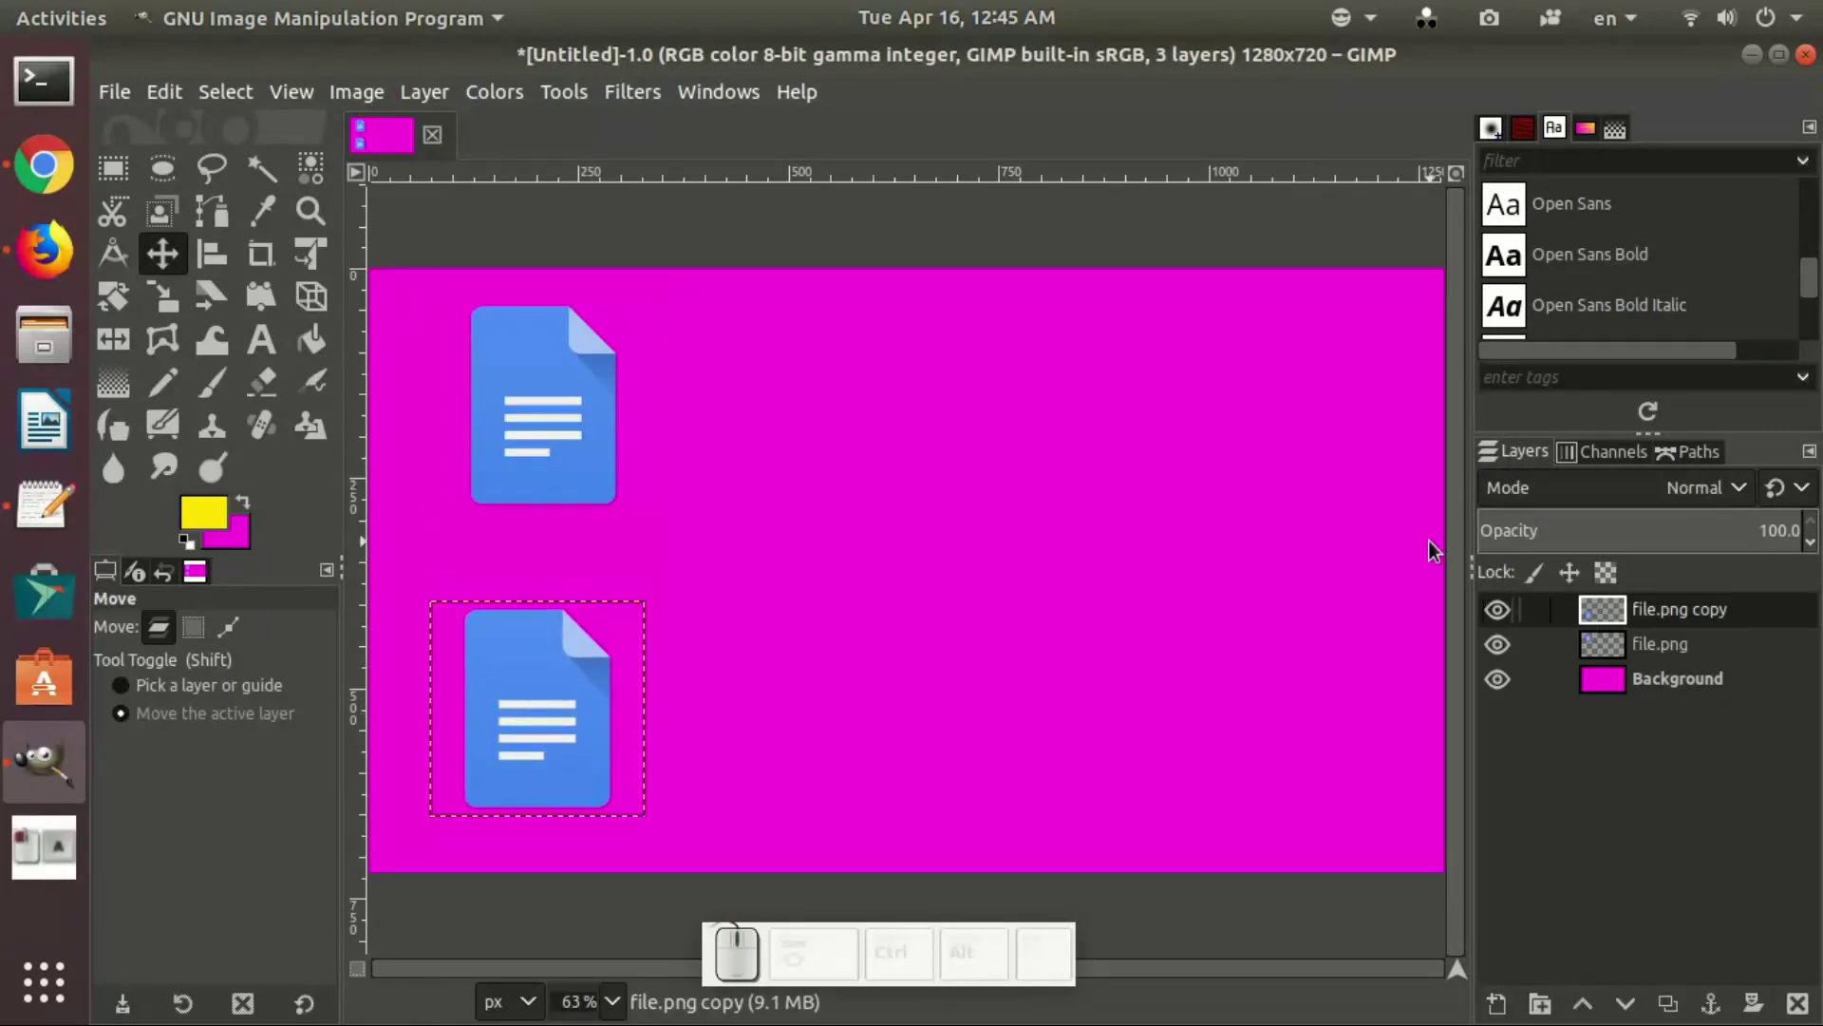
{"action": "left_click", "coordinate": [1667, 646]}
{"action": "left_click_drag", "start_coordinate": [526, 420], "coordinate": [520, 459]}
Step: Select a square-cornered rectangle right of the icons and add a transparent layer named 'shape'
{"action": "left_click", "coordinate": [103, 176]}
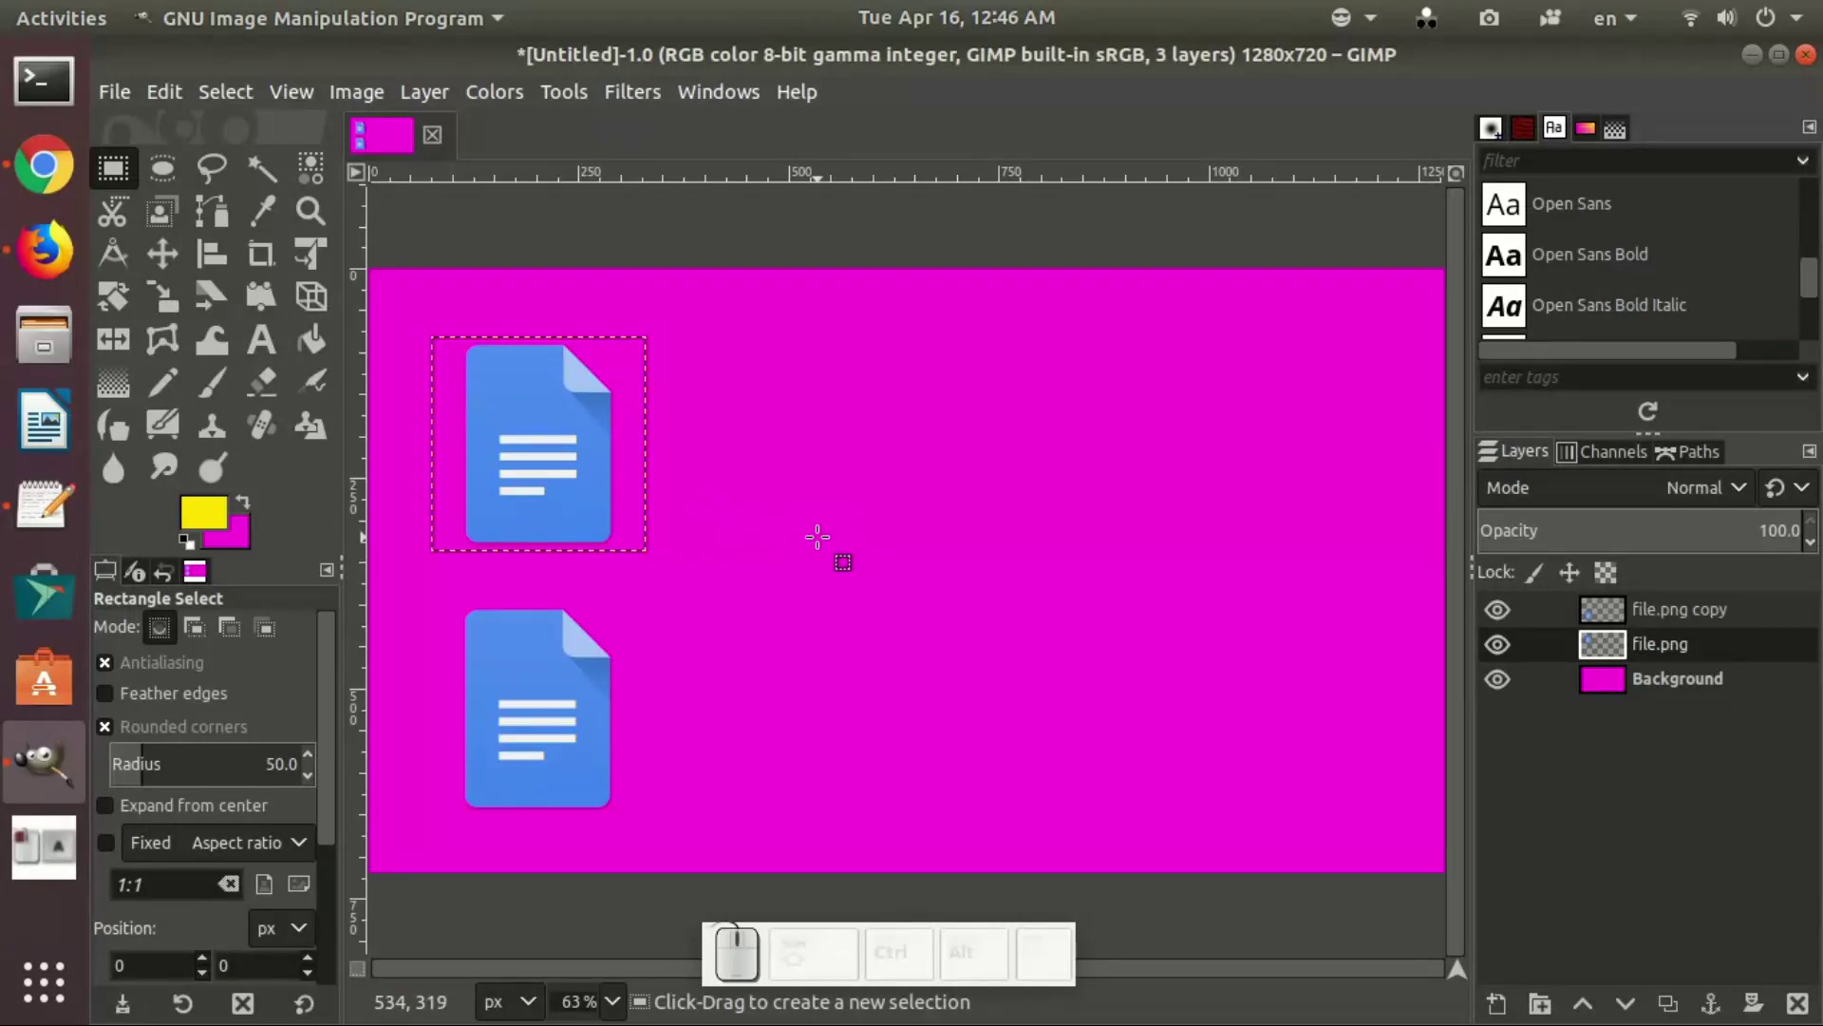
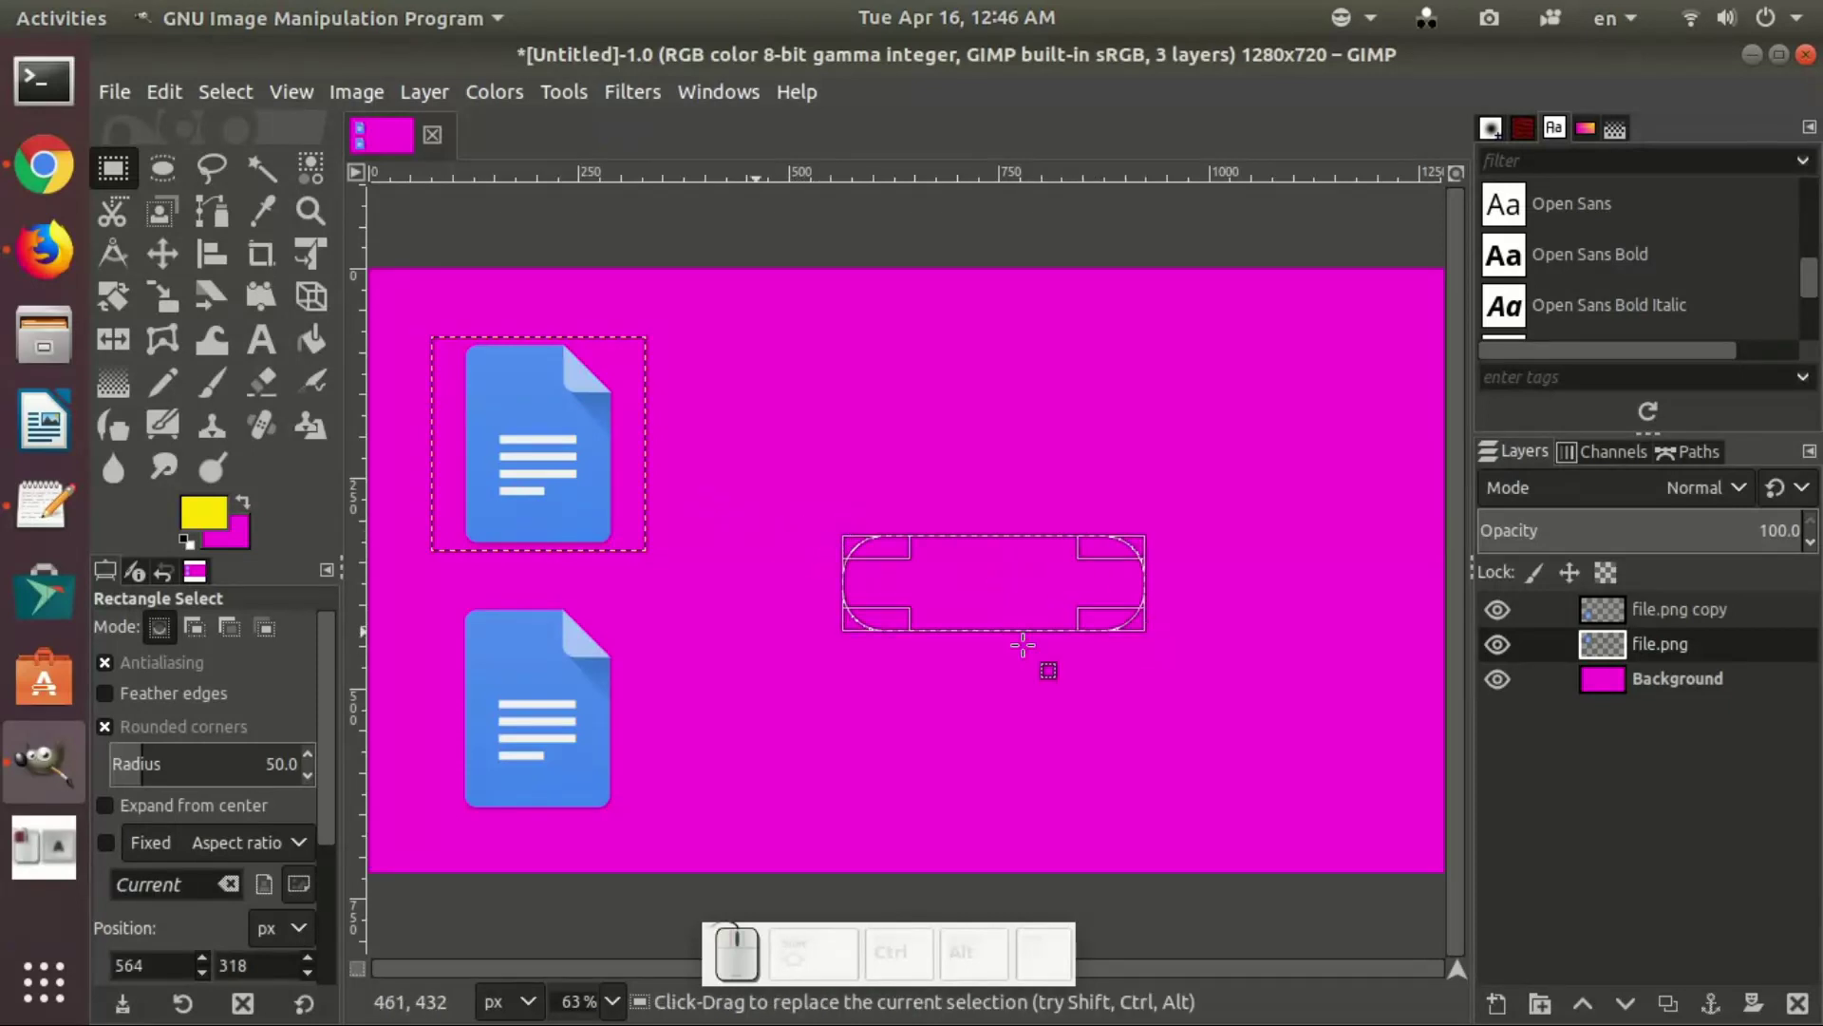
{"action": "left_click", "coordinate": [122, 738]}
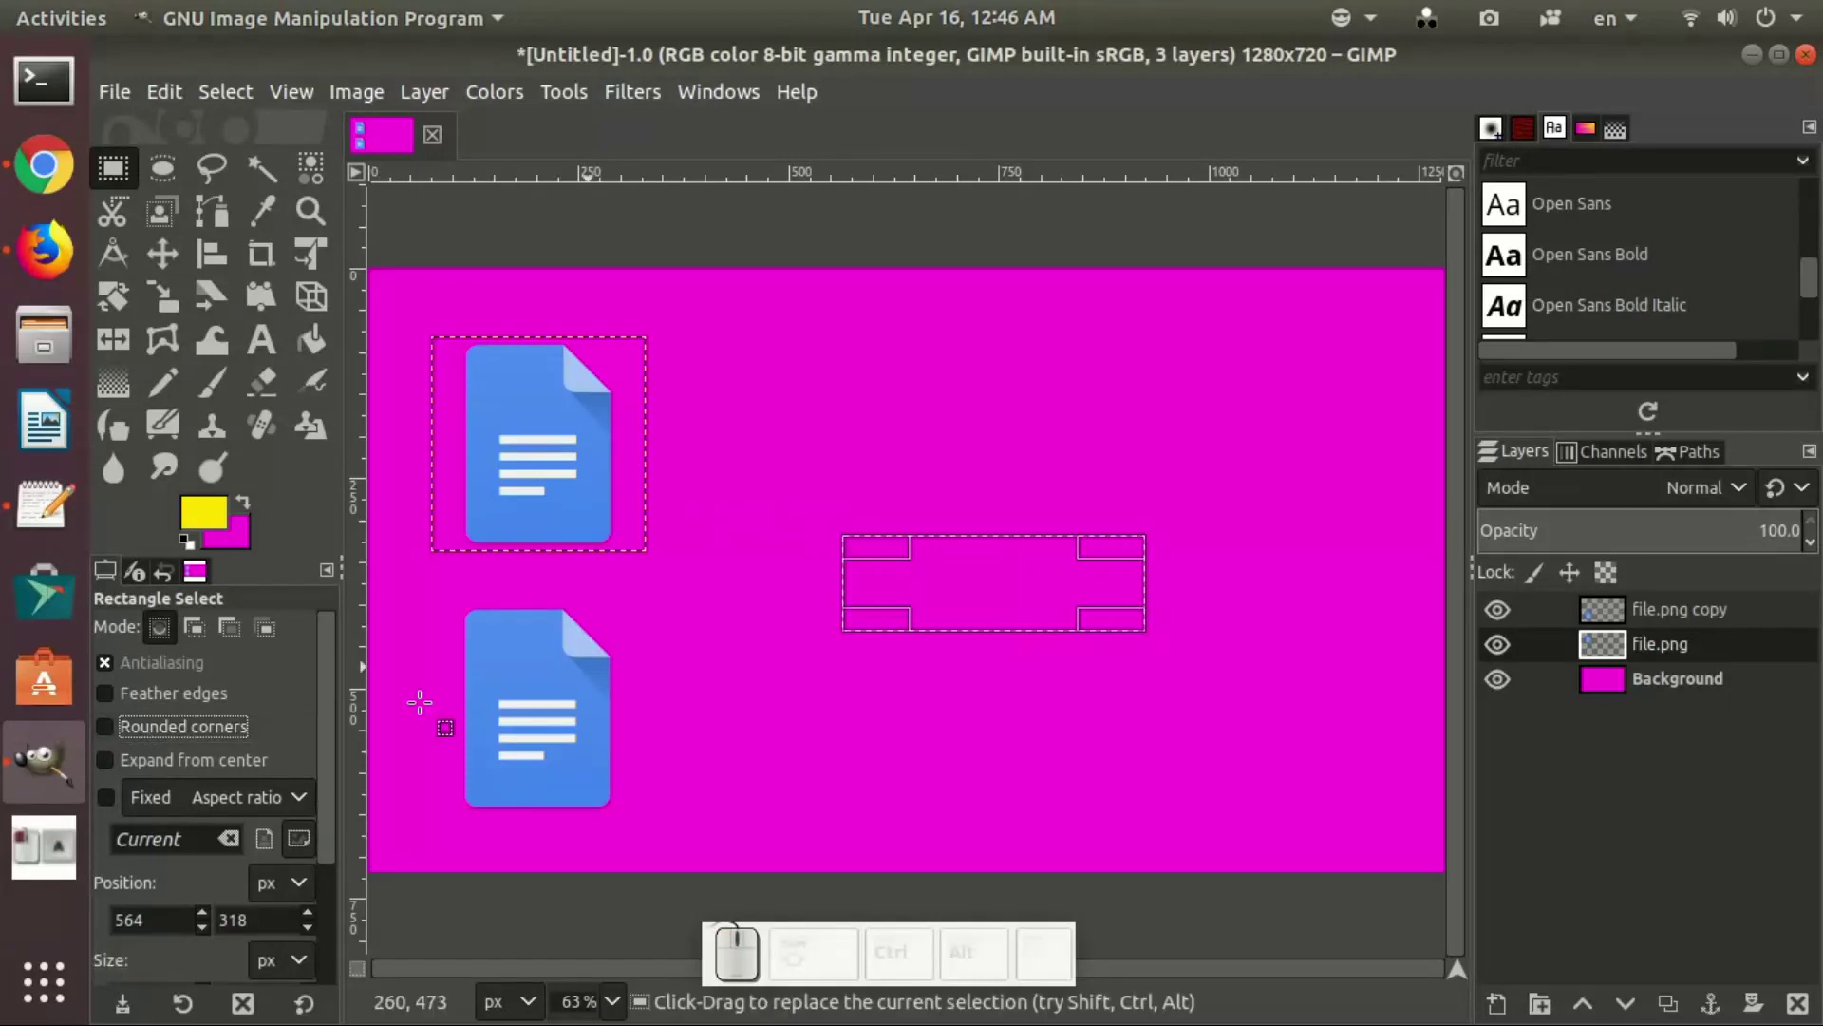
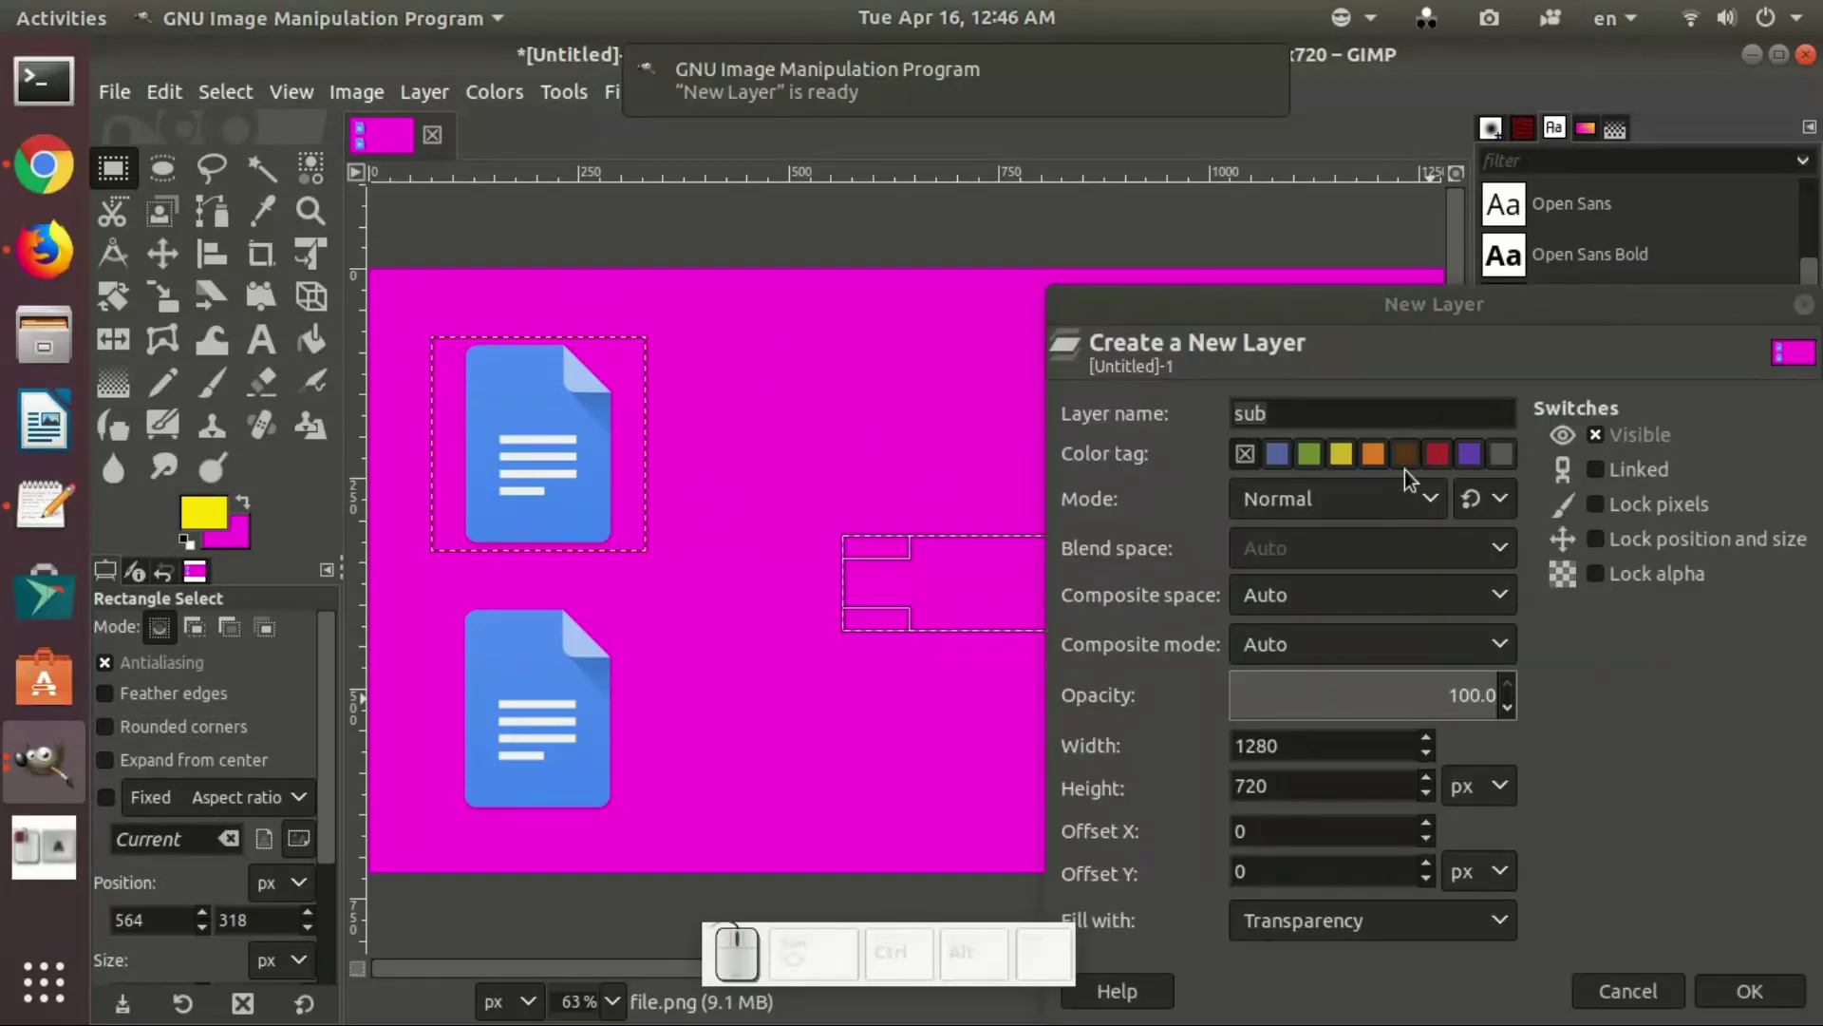
{"action": "key", "text": "f"}
{"action": "left_click", "coordinate": [1298, 420]}
{"action": "key", "text": "Return"}
{"action": "left_click", "coordinate": [1659, 644]}
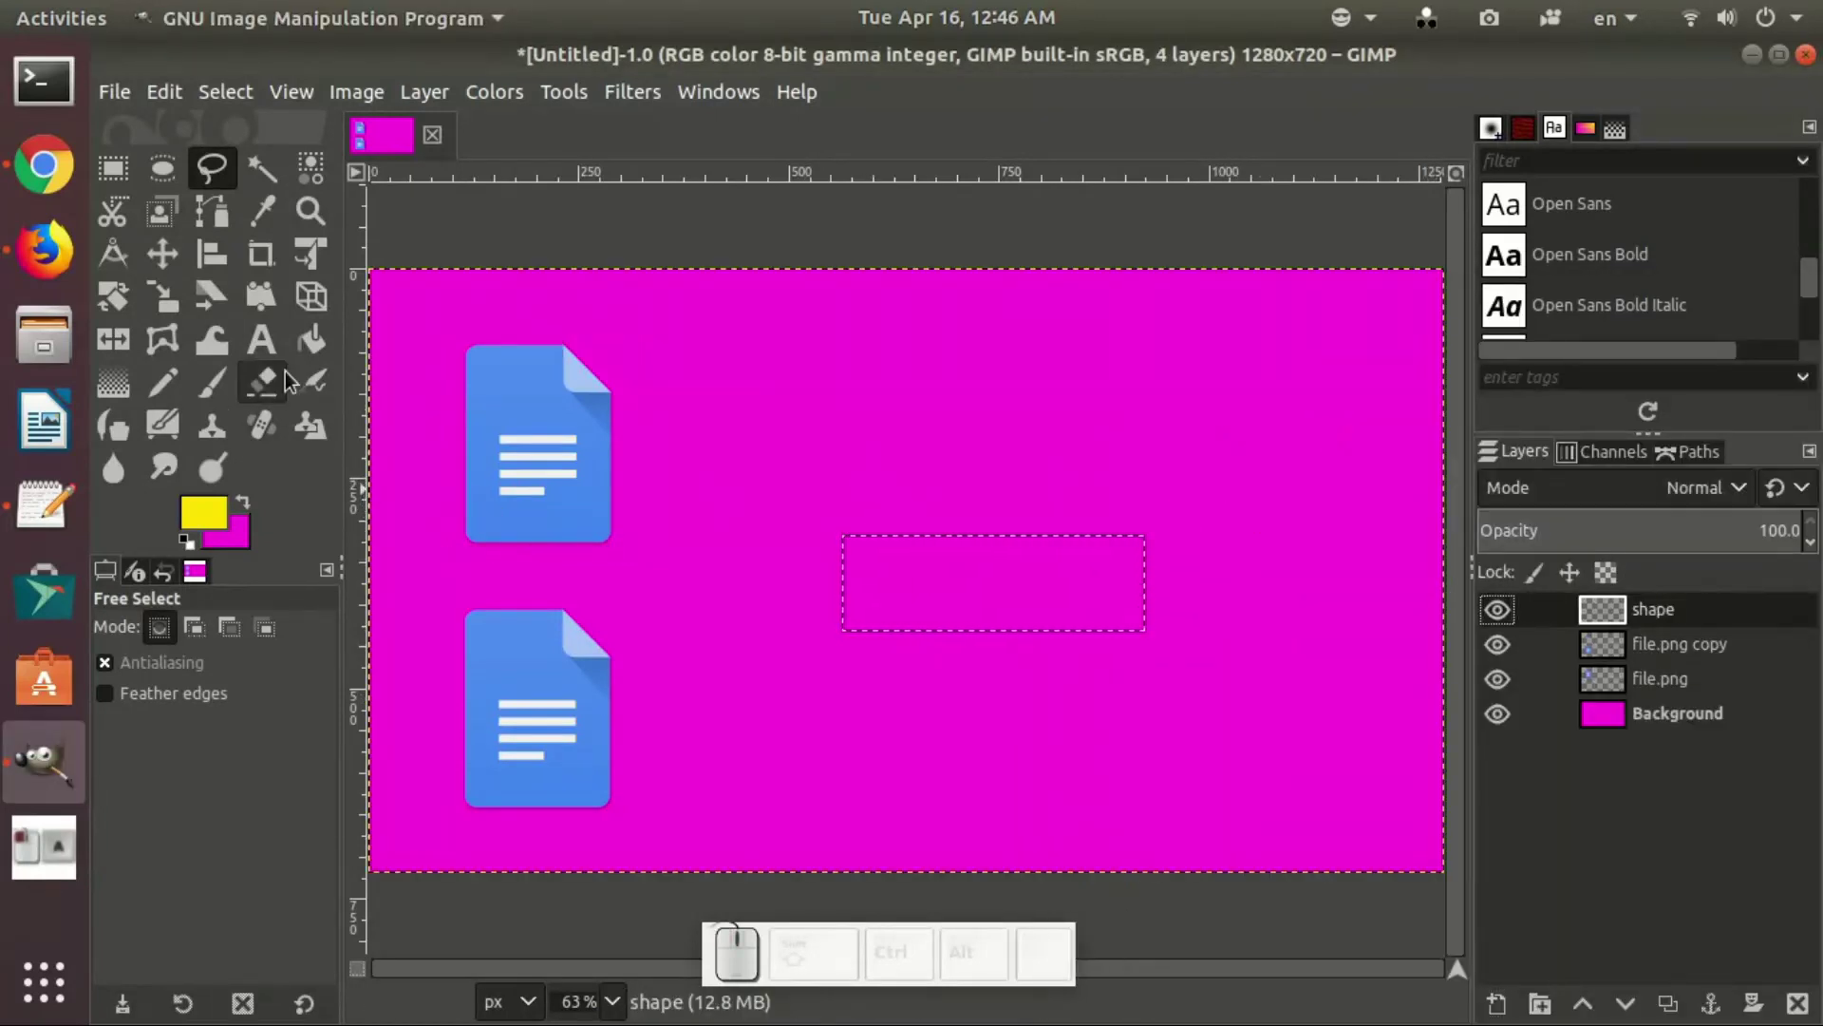
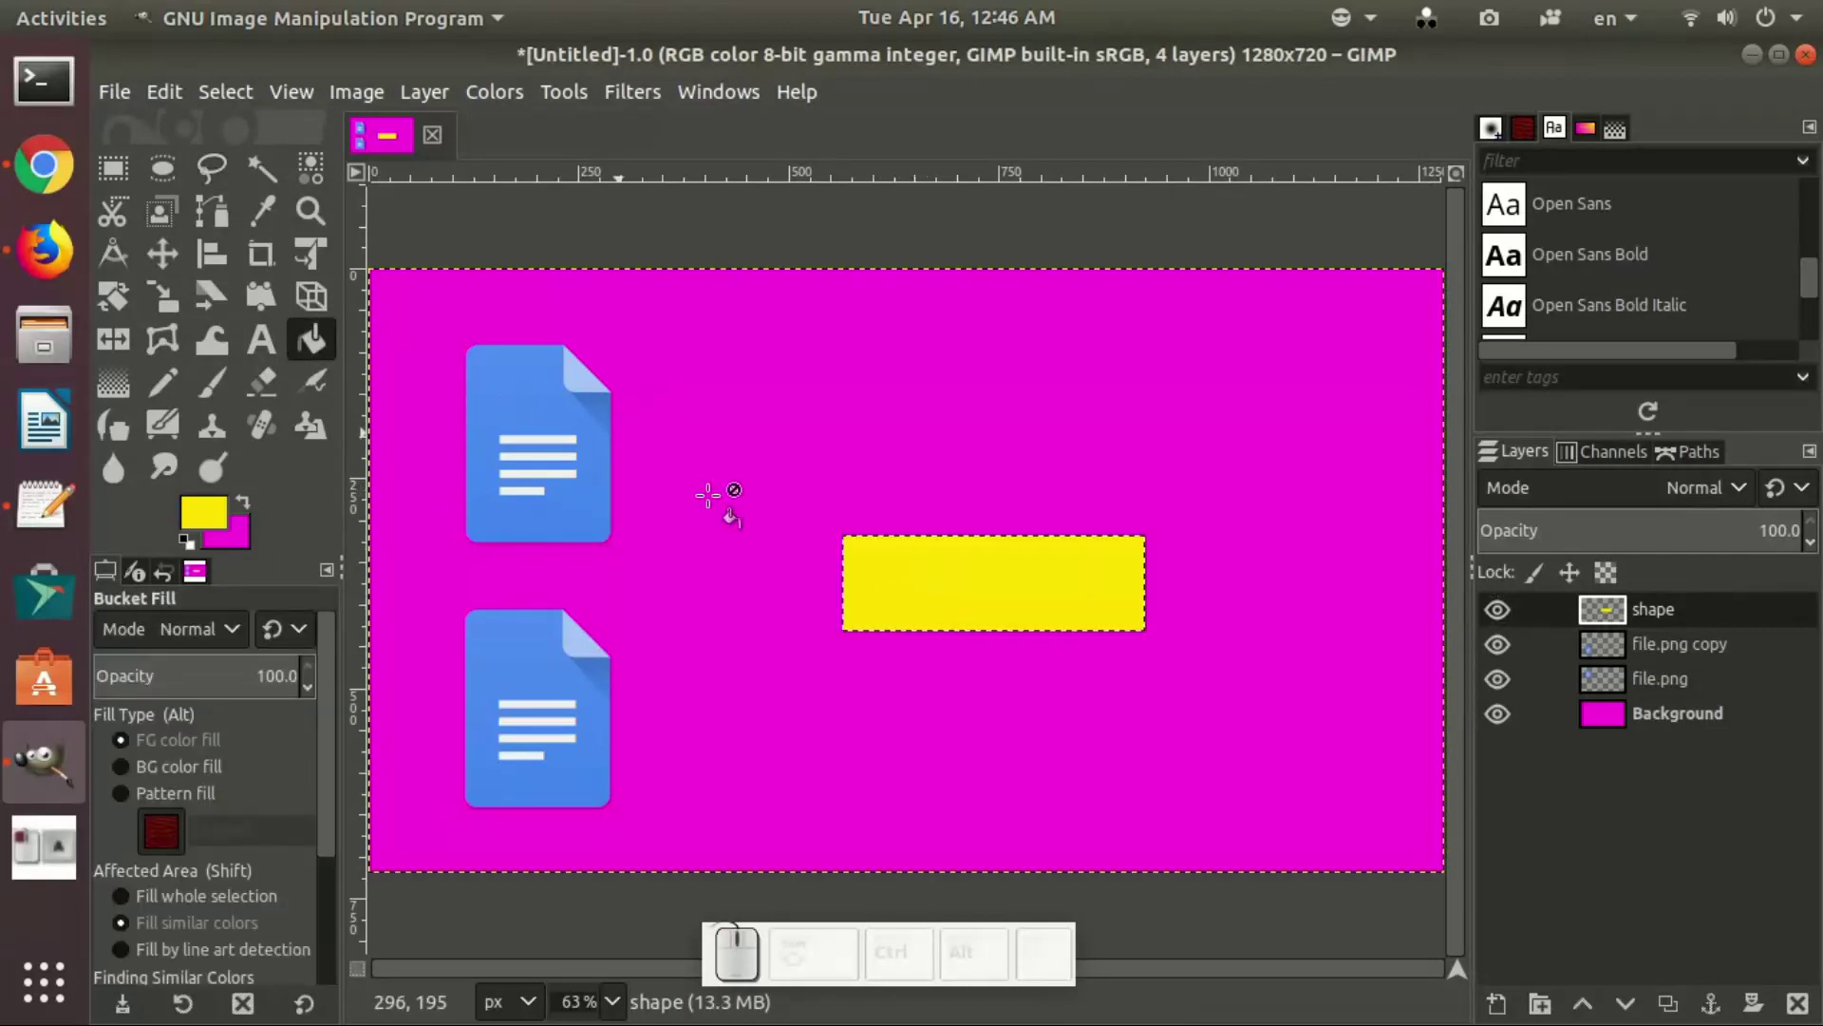
Step: Bucket-fill the rectangle yellow on the shape layer and clear the selection
{"action": "left_click", "coordinate": [167, 253]}
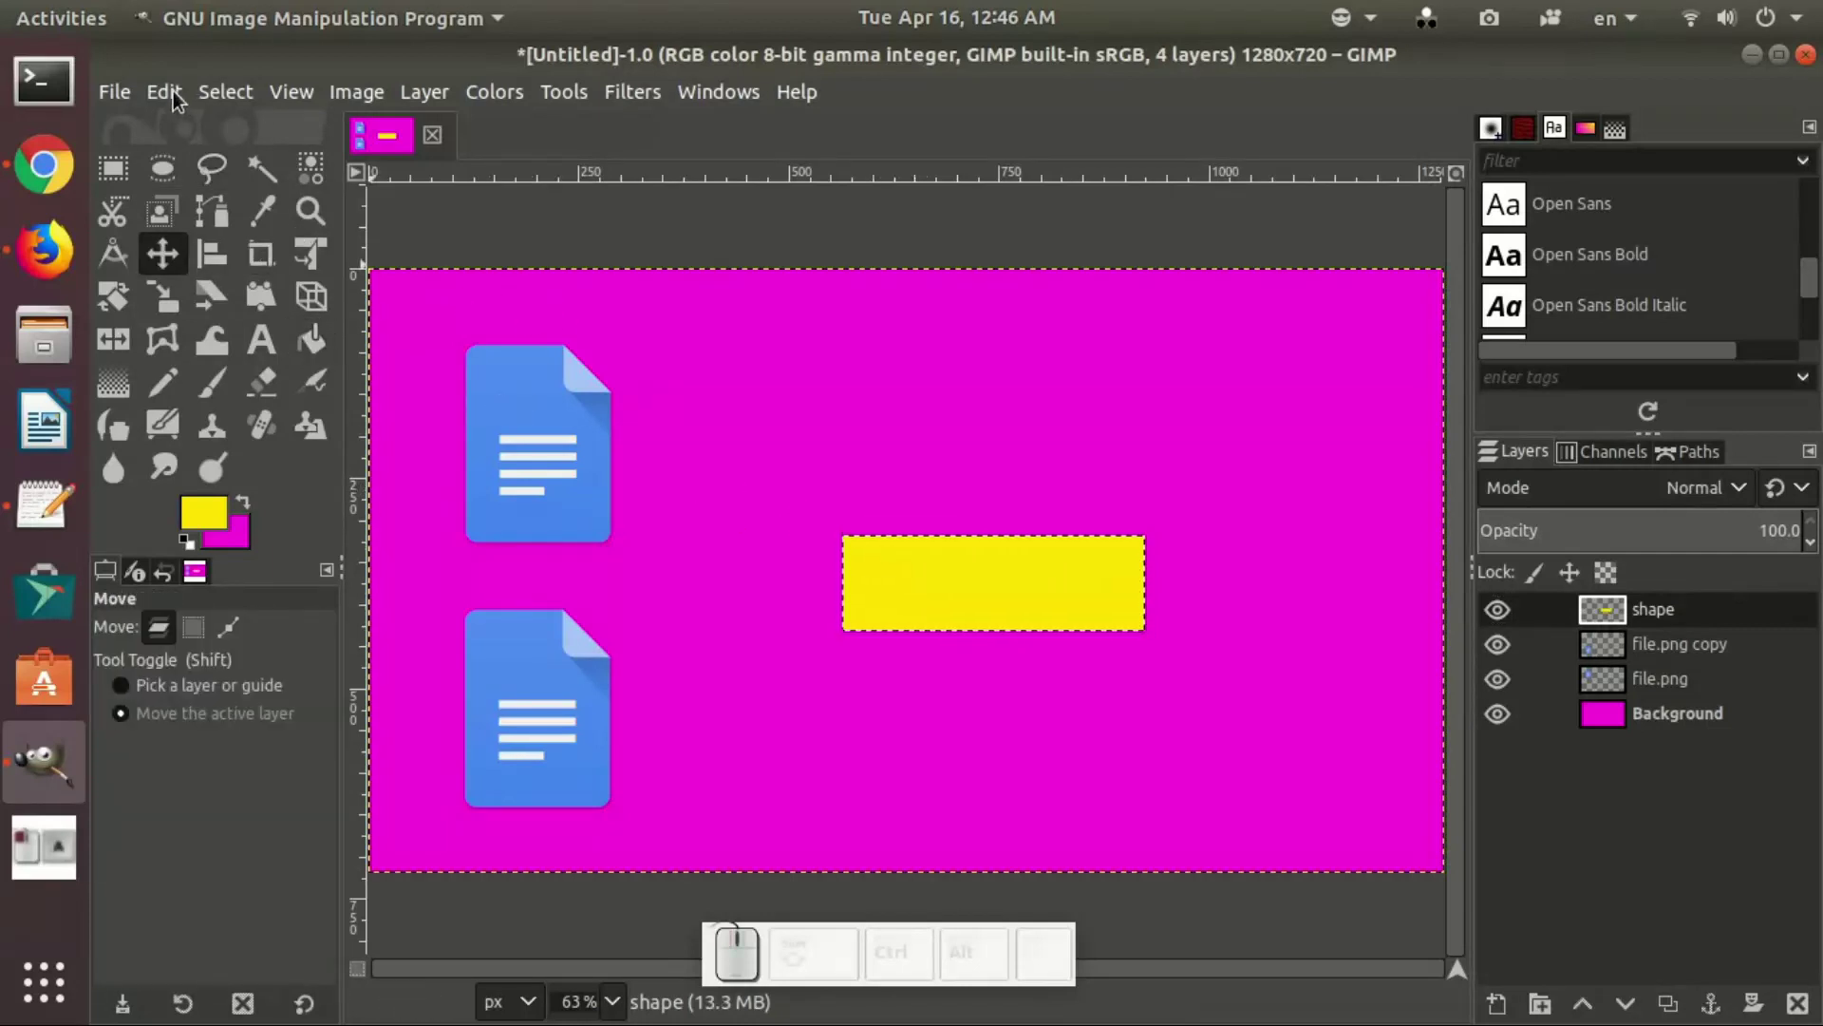
{"action": "left_click", "coordinate": [244, 101]}
{"action": "left_click", "coordinate": [280, 182]}
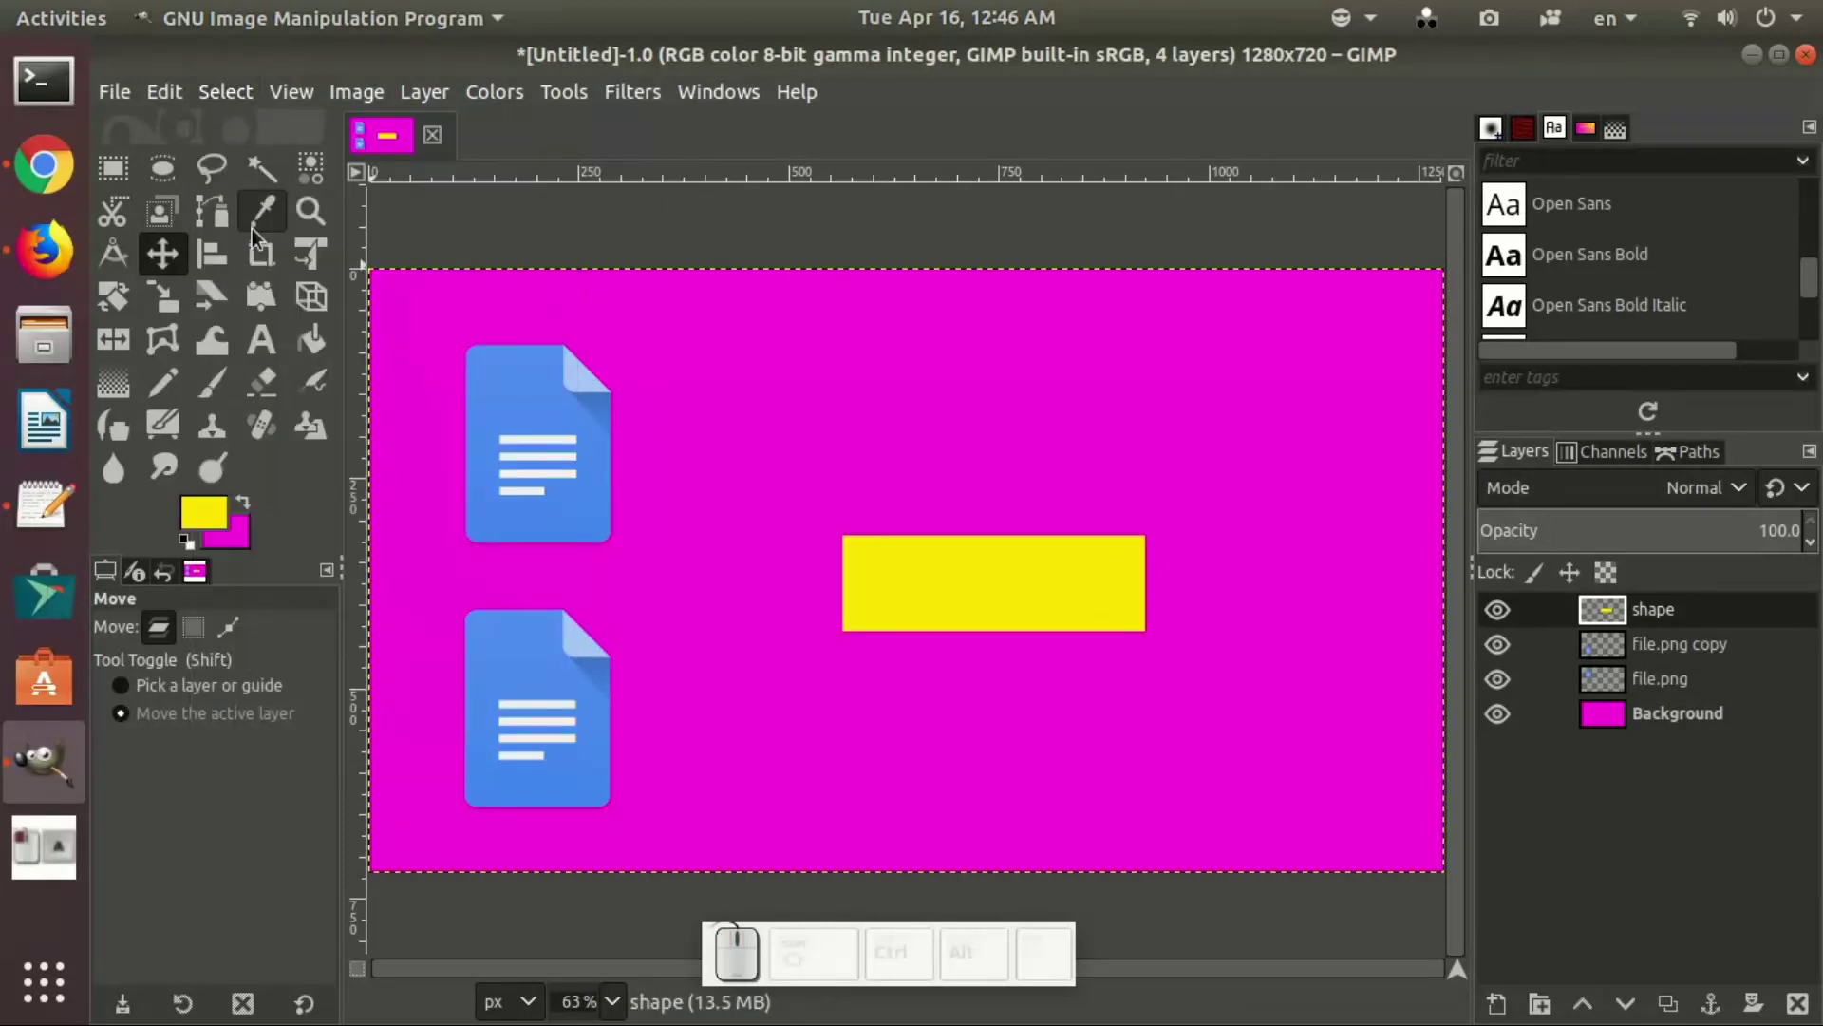
{"action": "left_click", "coordinate": [126, 175]}
{"action": "left_click", "coordinate": [171, 189]}
{"action": "left_click", "coordinate": [225, 174]}
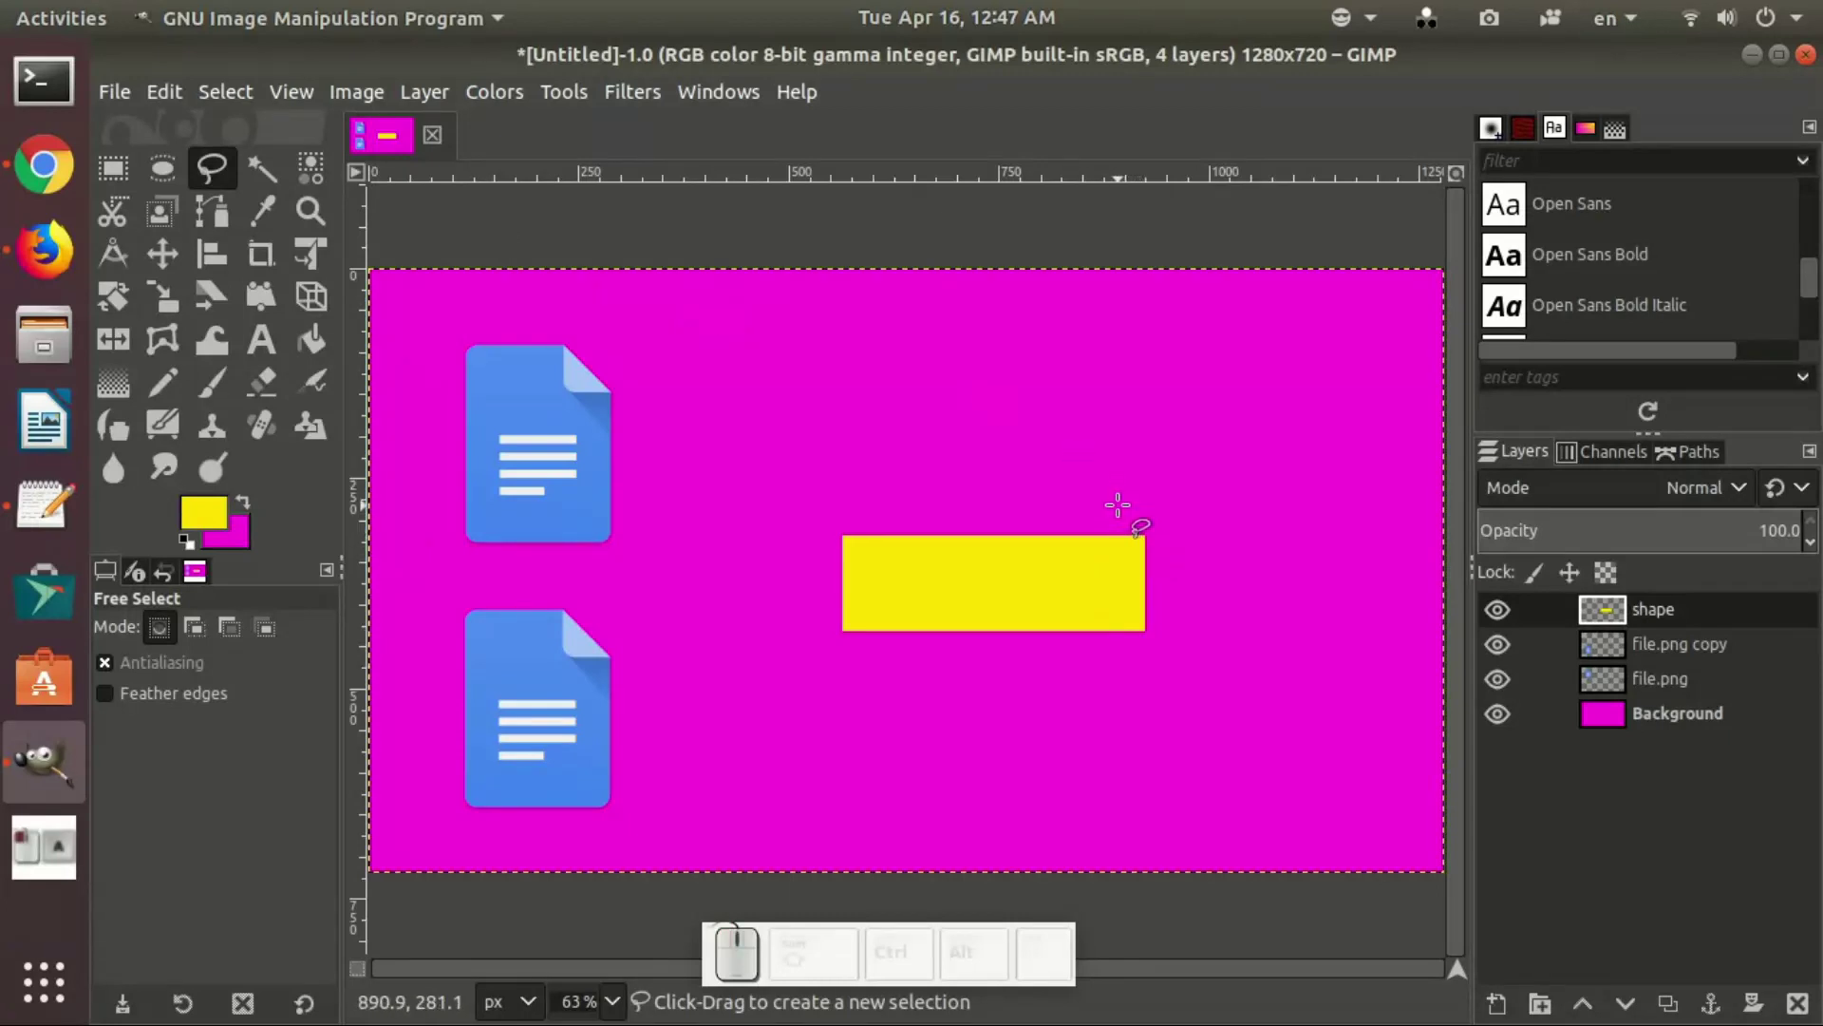
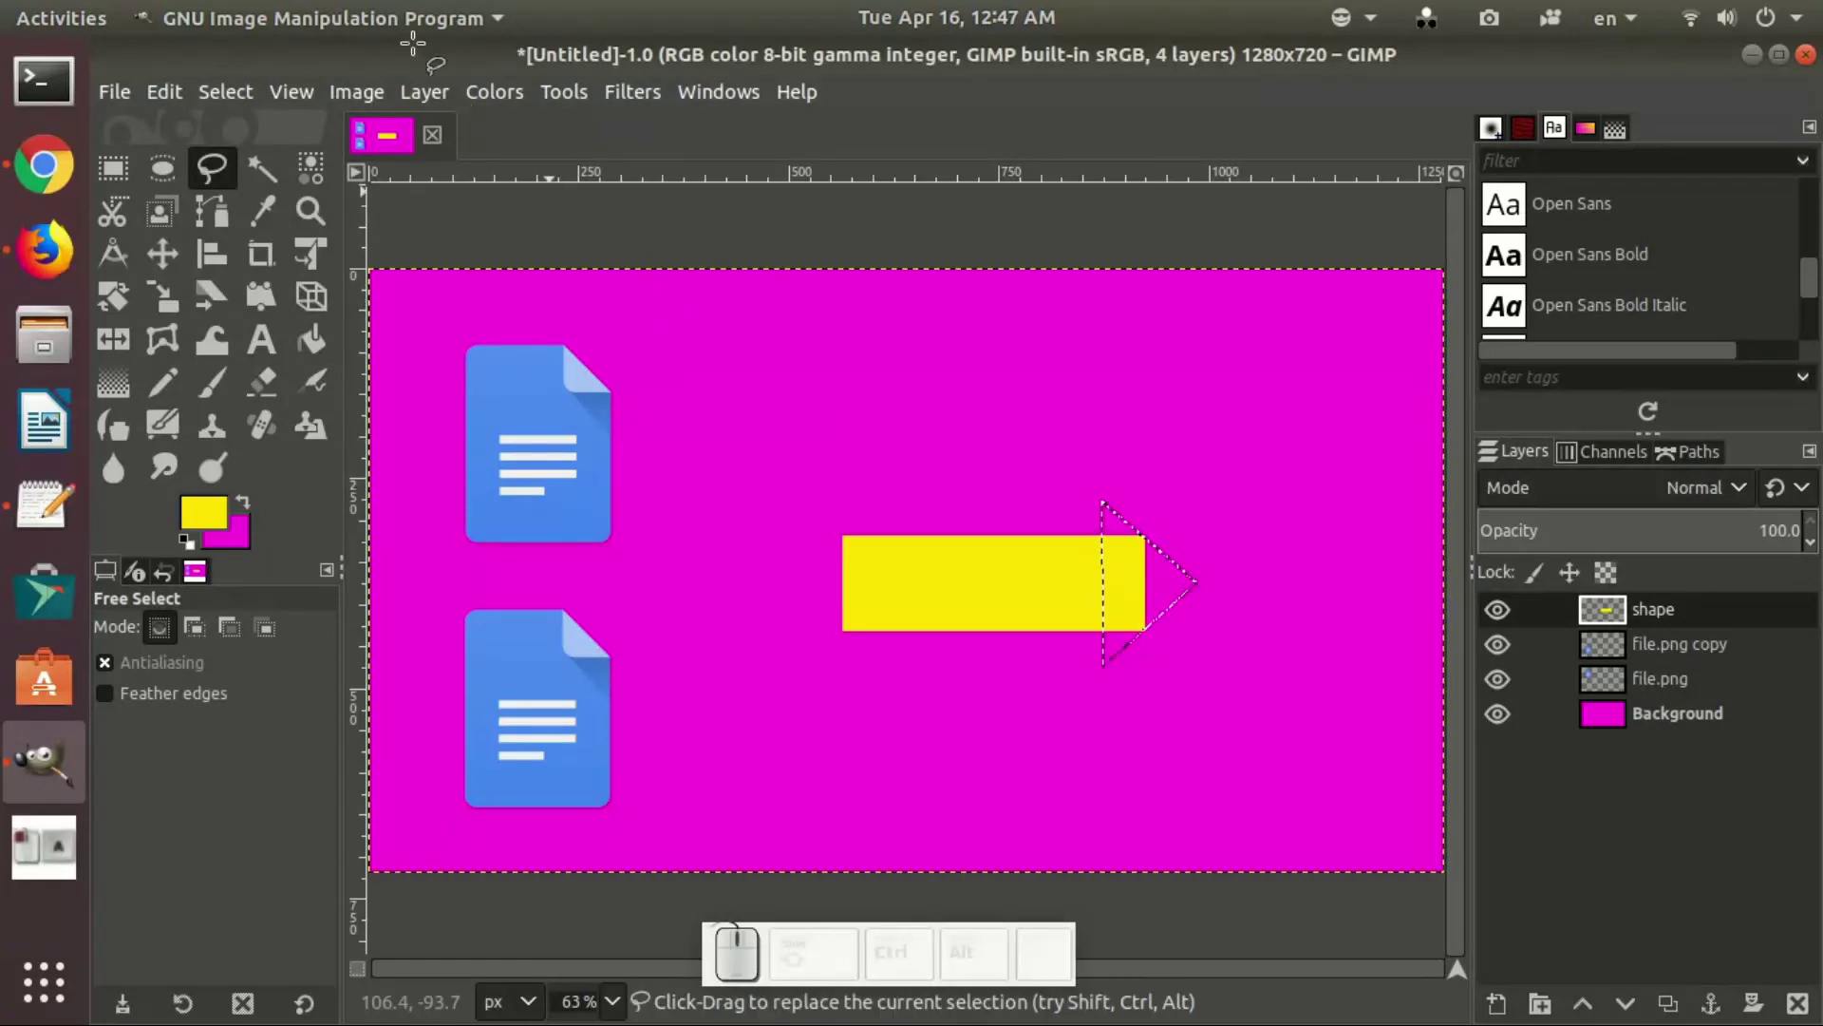
Step: Fill the triangular arrowhead selection with yellow and clear the selection, completing the arrow
{"action": "left_click", "coordinate": [333, 337]}
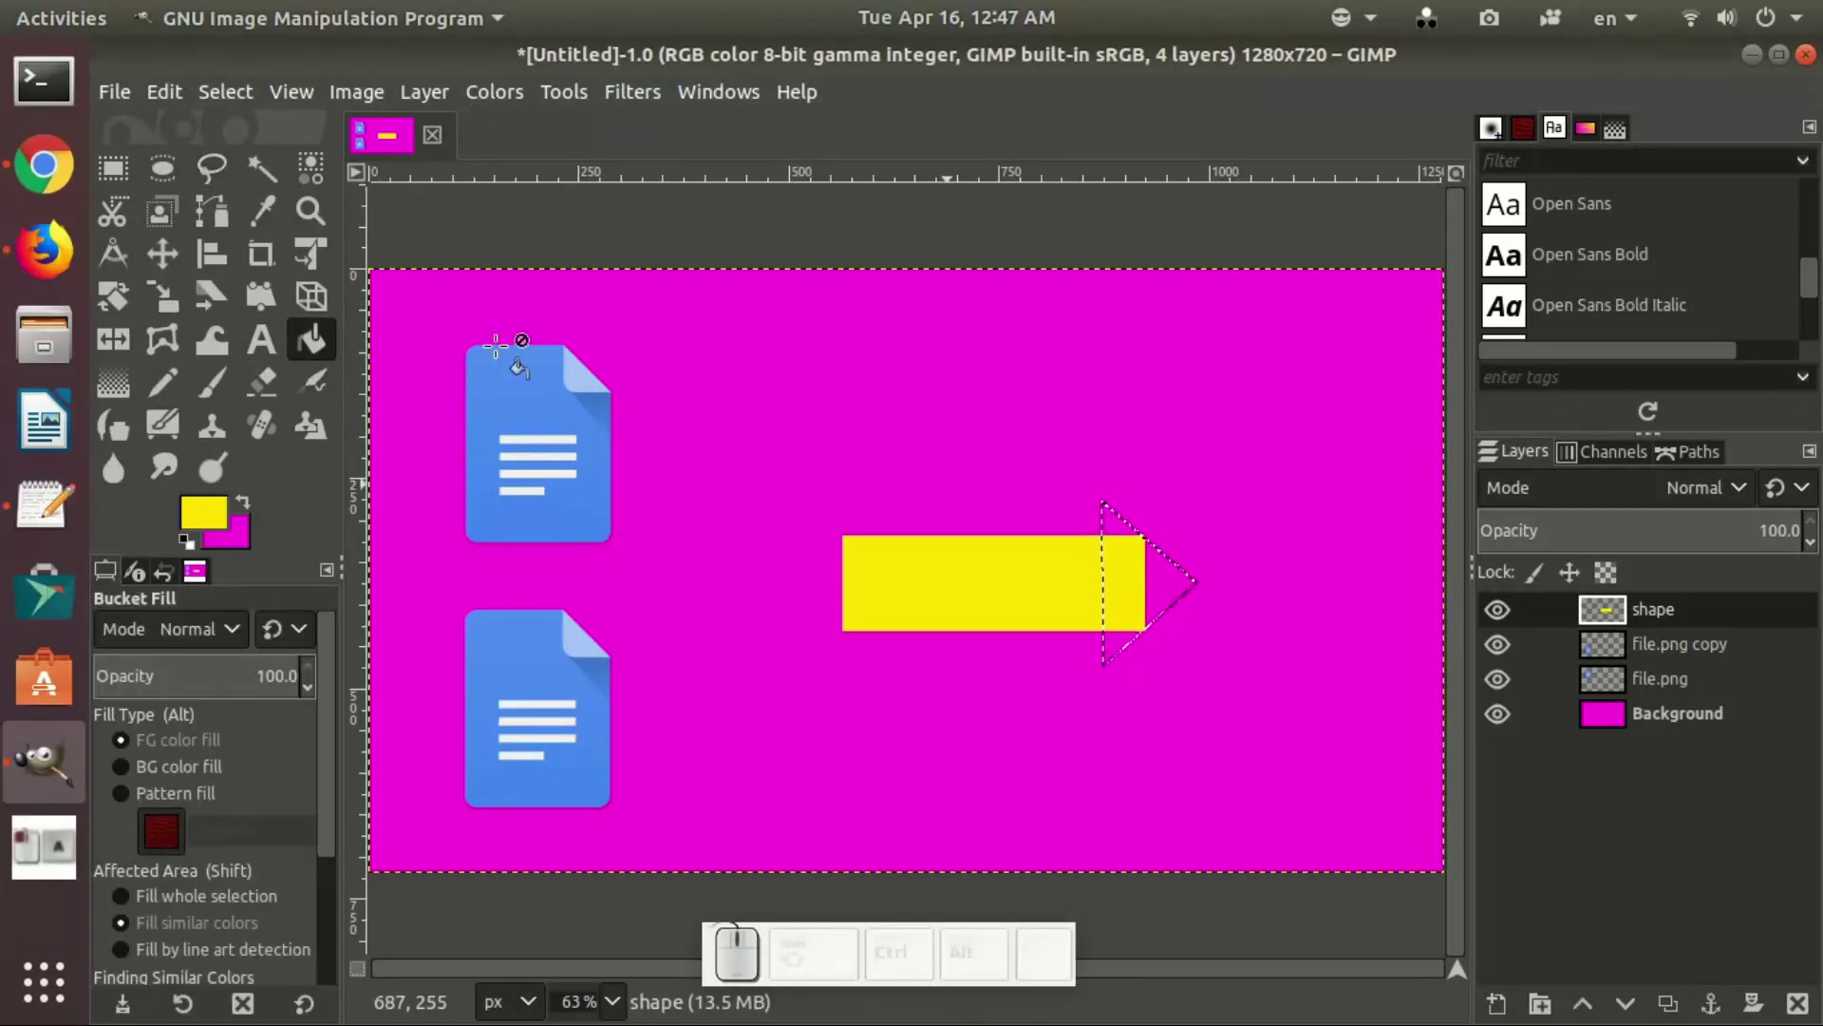
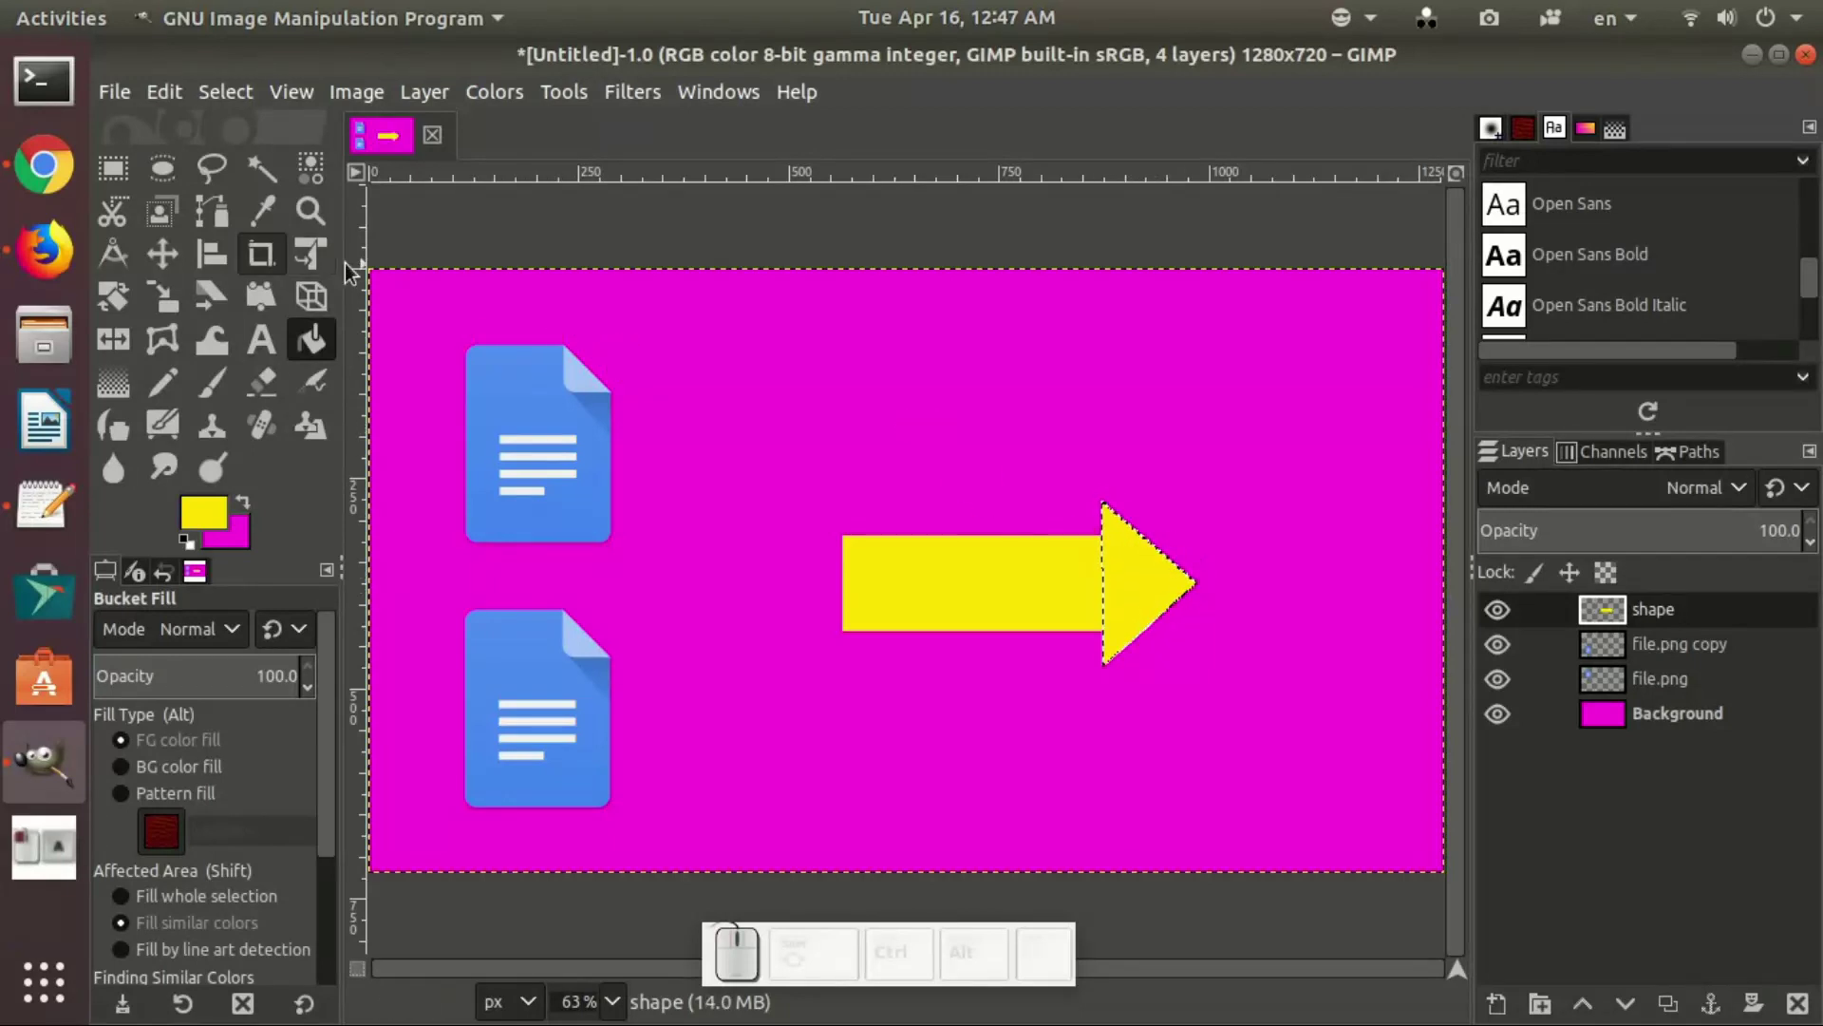
{"action": "left_click", "coordinate": [167, 265]}
{"action": "left_click", "coordinate": [228, 102]}
{"action": "left_click", "coordinate": [254, 170]}
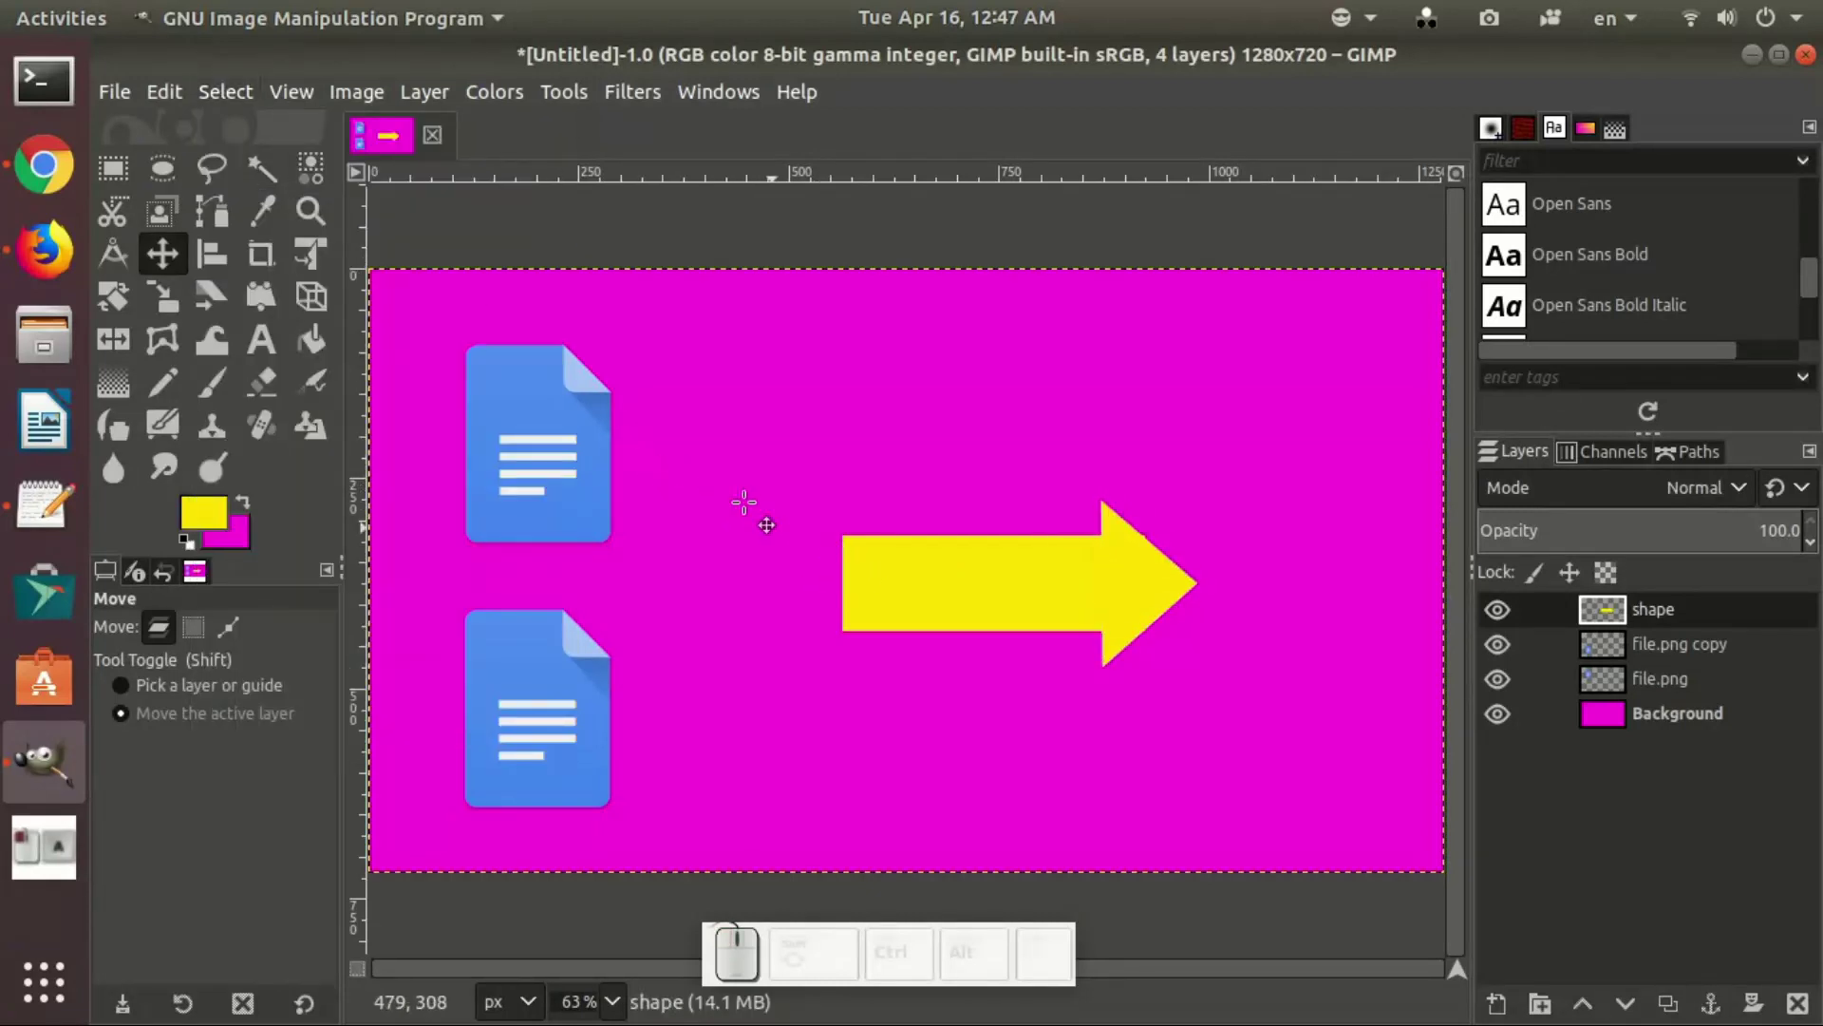
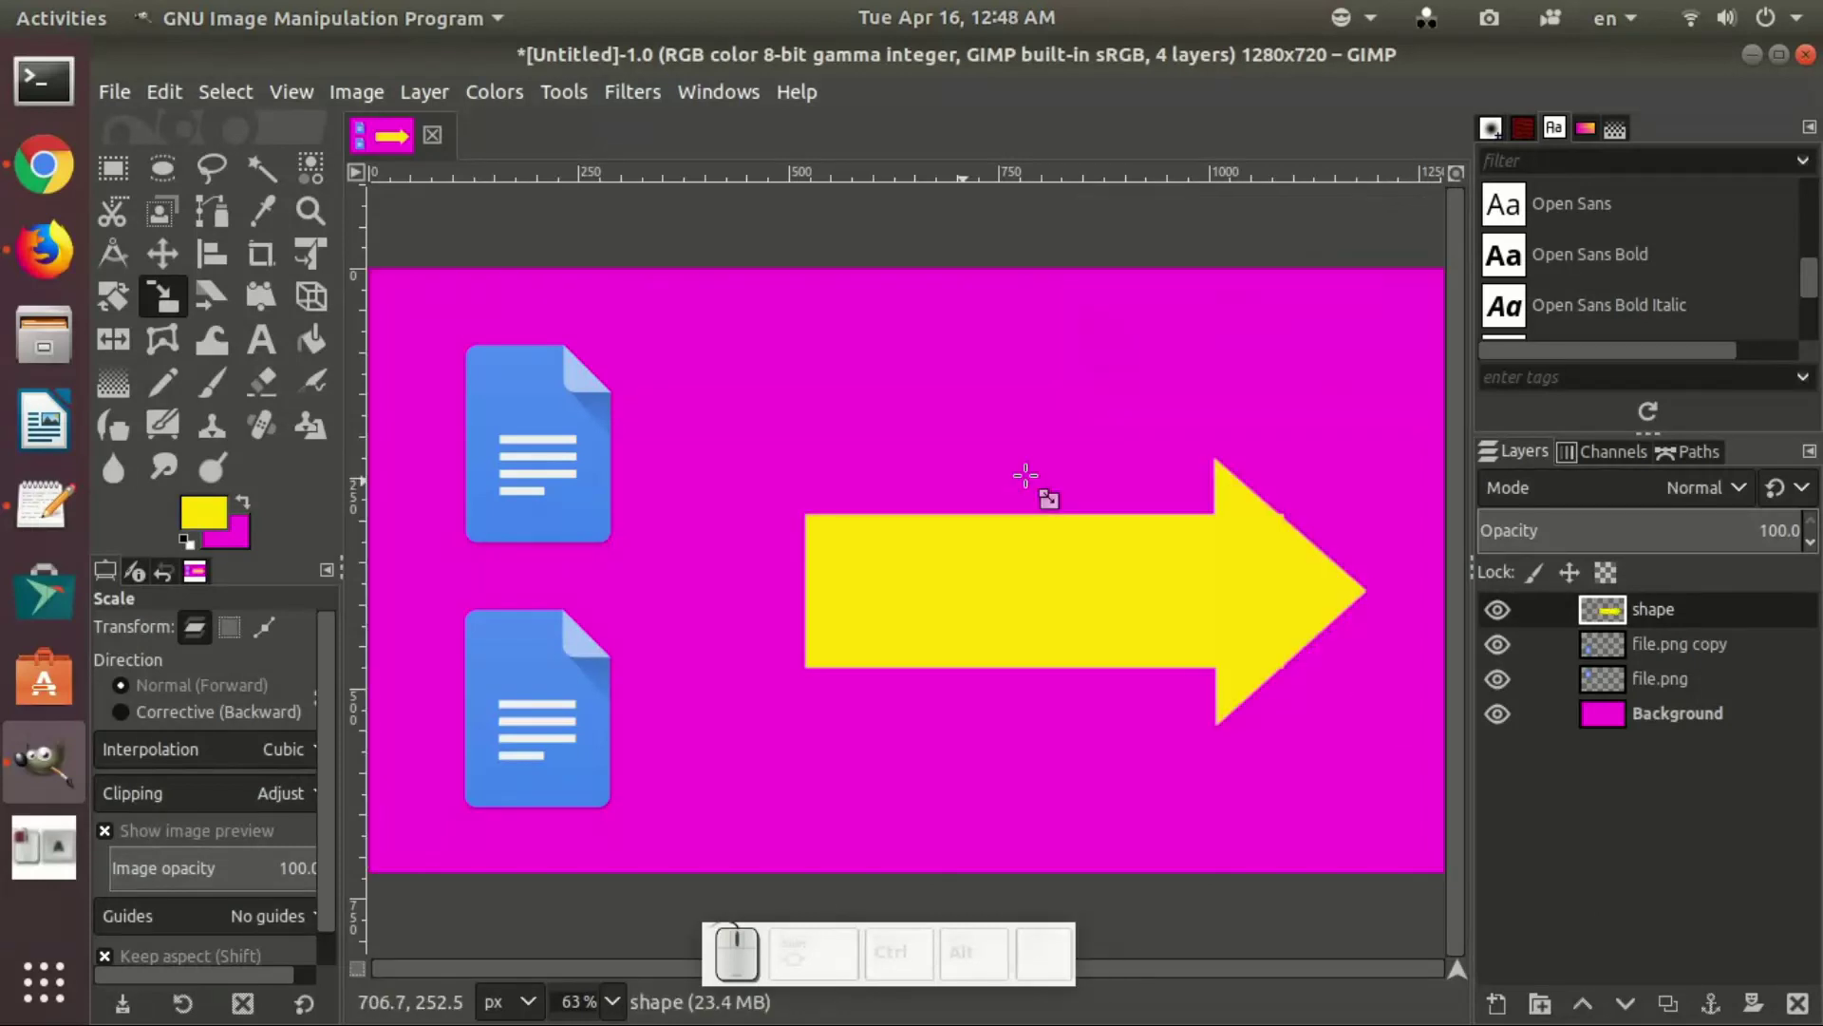
Step: Apply the arrow's enlargement and nudge it left so its tail meets the two icons
{"action": "left_click", "coordinate": [169, 260]}
{"action": "left_click", "coordinate": [881, 590]}
{"action": "key", "text": "Left"}
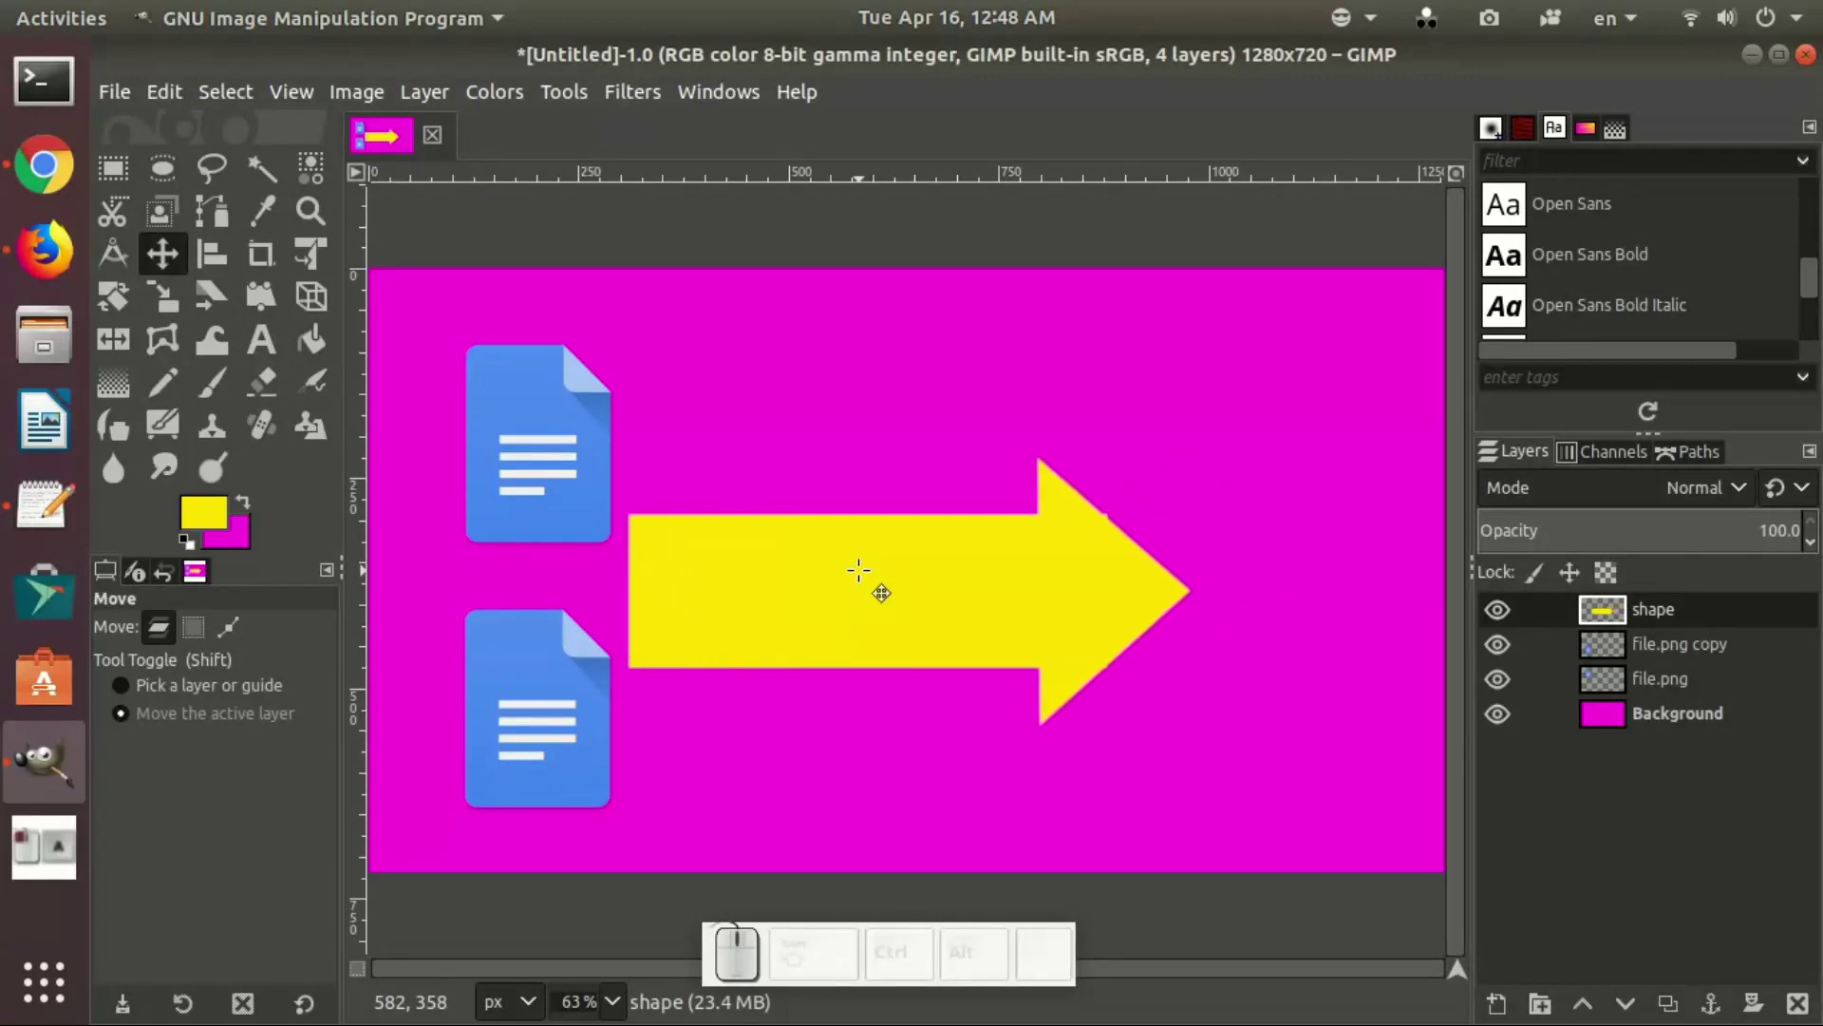
{"action": "key", "text": "Left"}
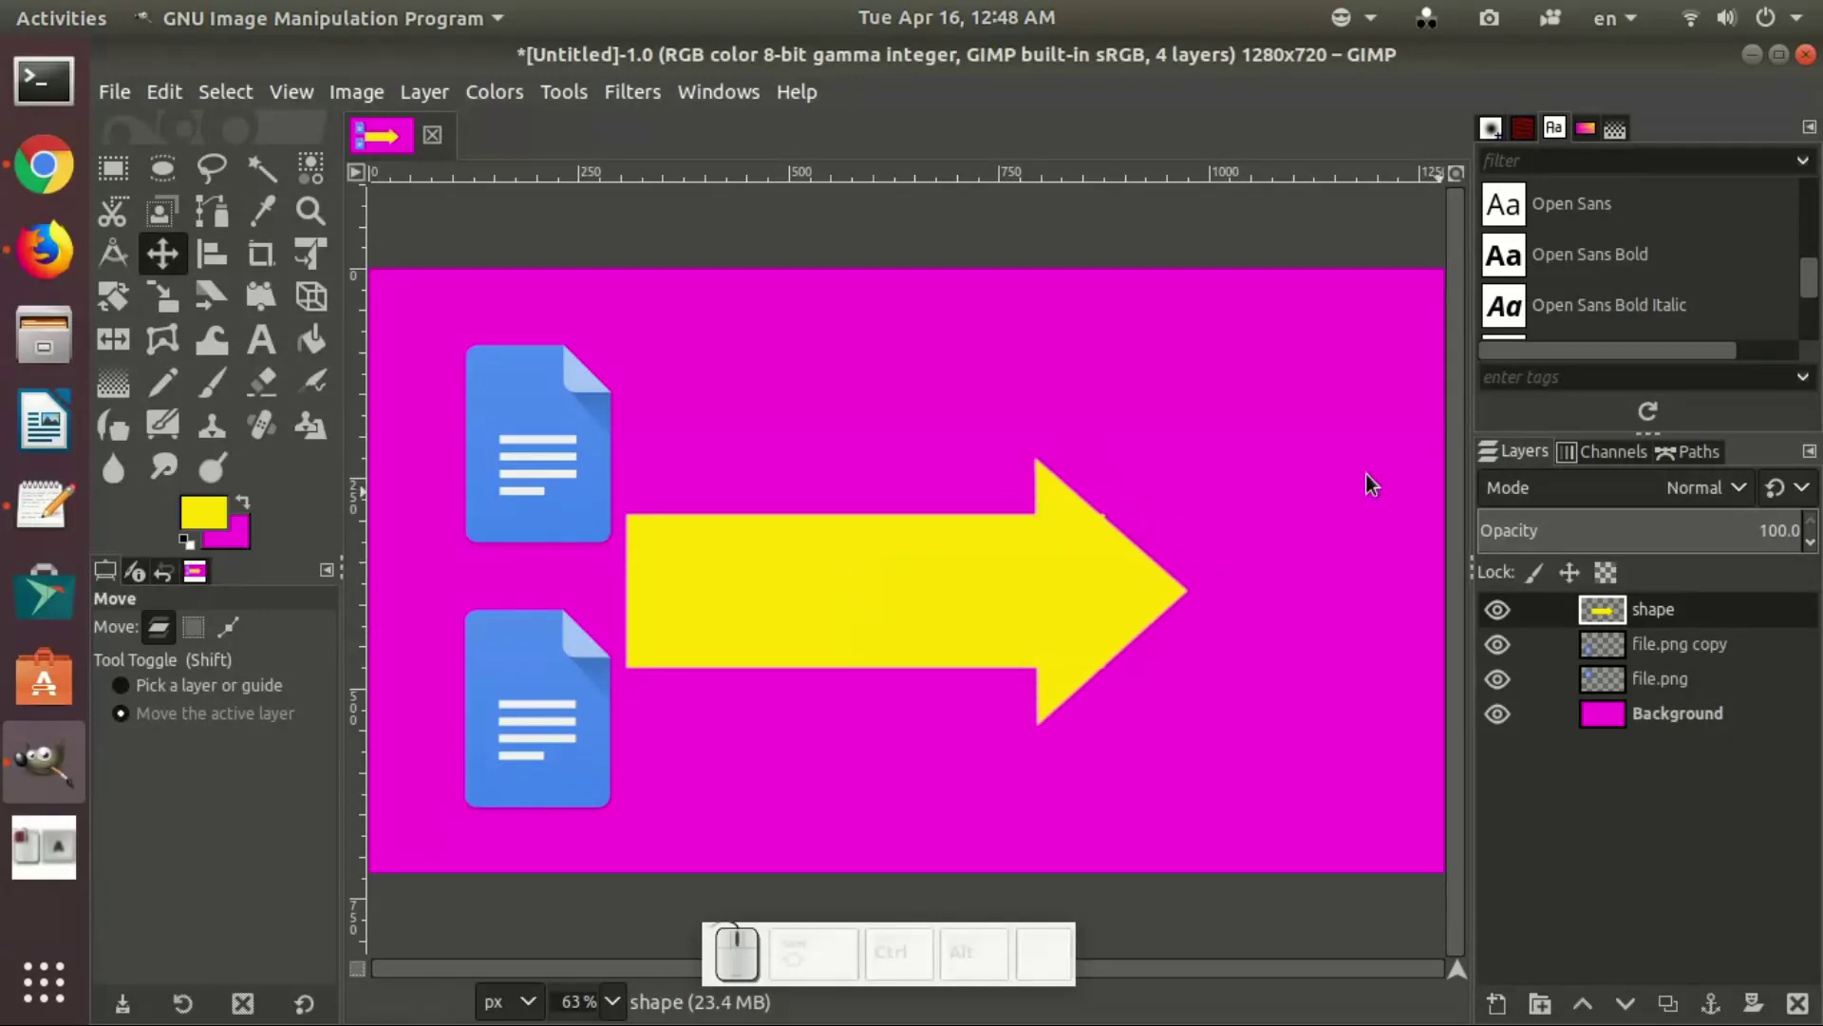
{"action": "left_click", "coordinate": [1691, 657]}
Step: Duplicate the lower icon layer to make a third document icon, file.png copy #1
{"action": "right_click", "coordinate": [1691, 657]}
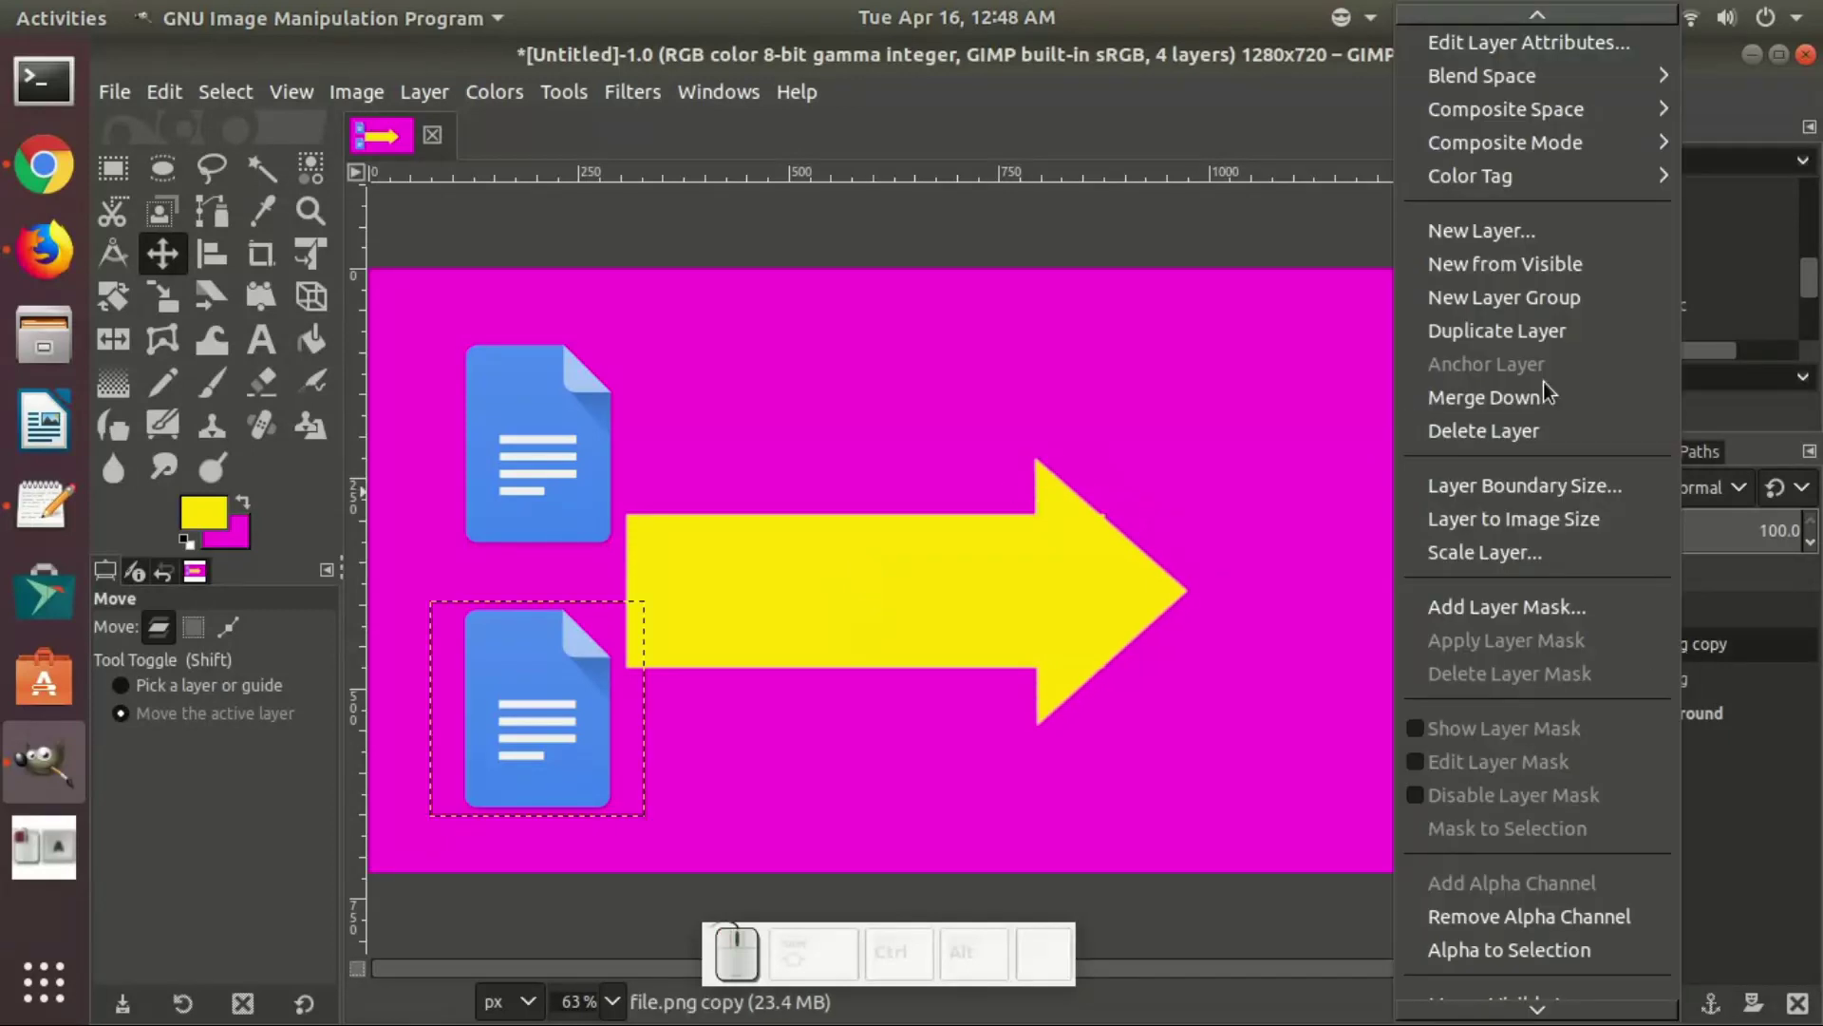
{"action": "left_click", "coordinate": [1532, 332]}
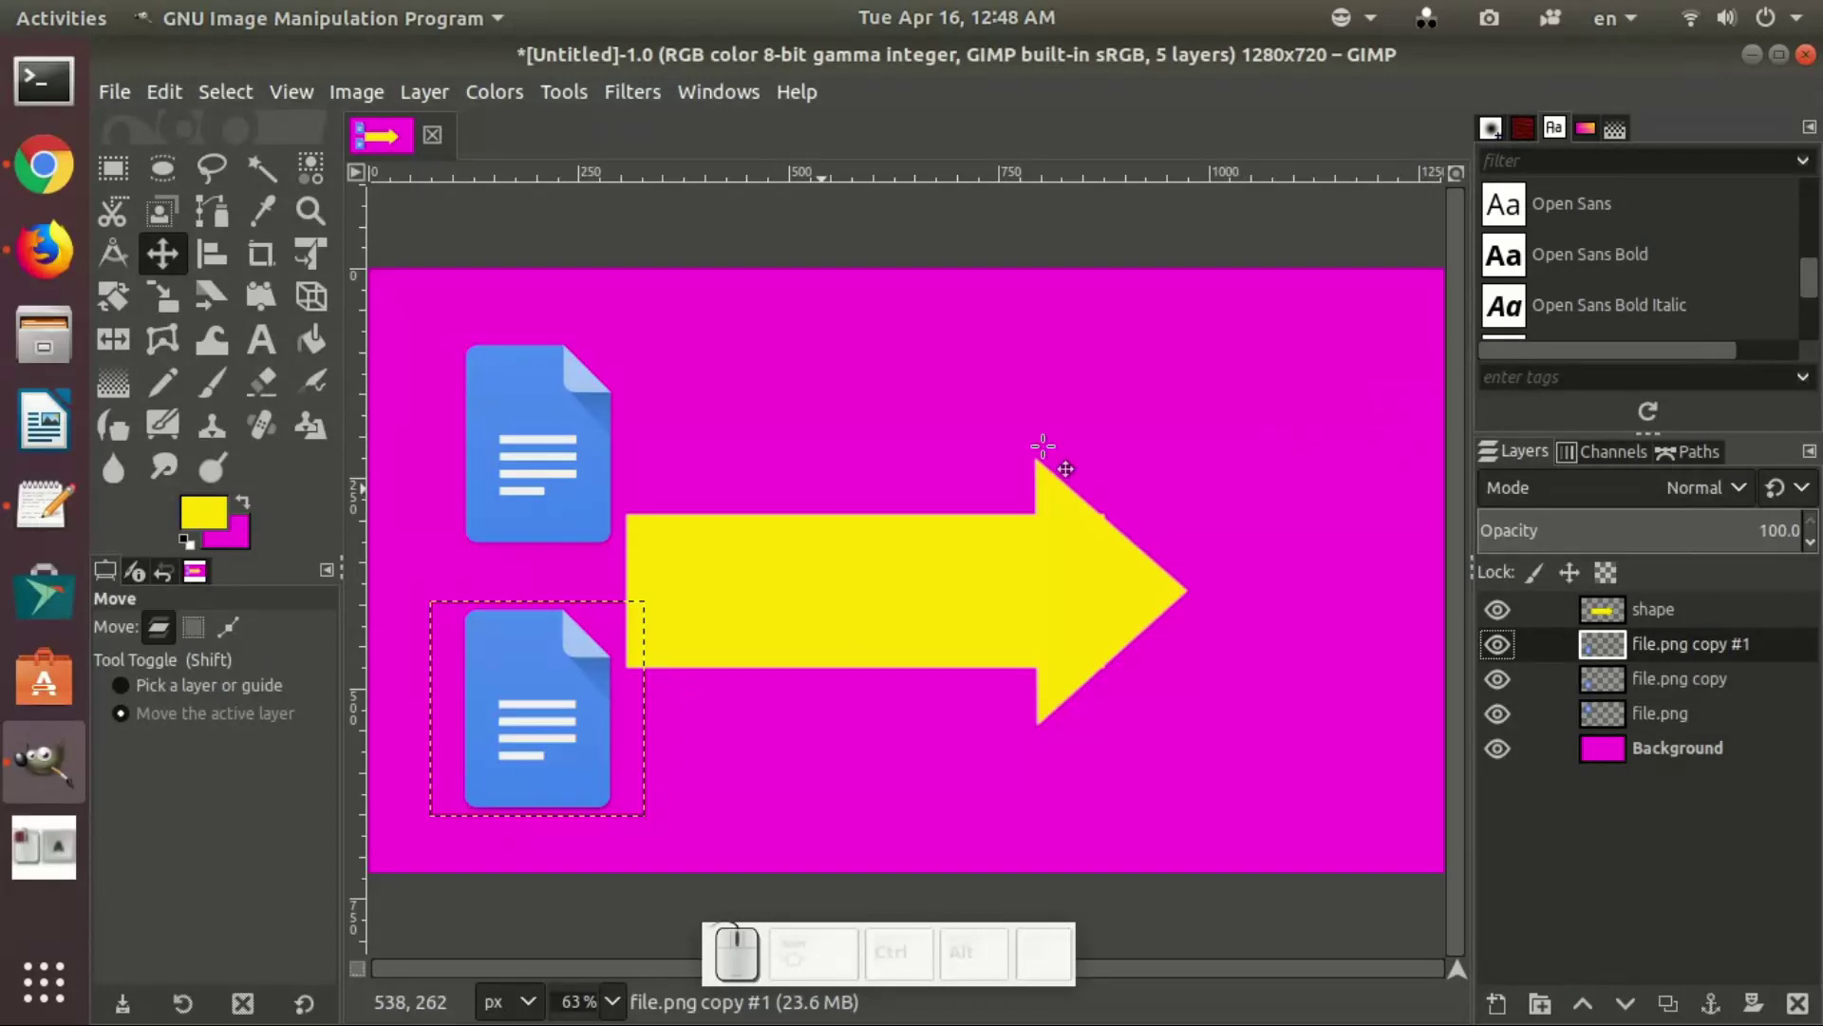
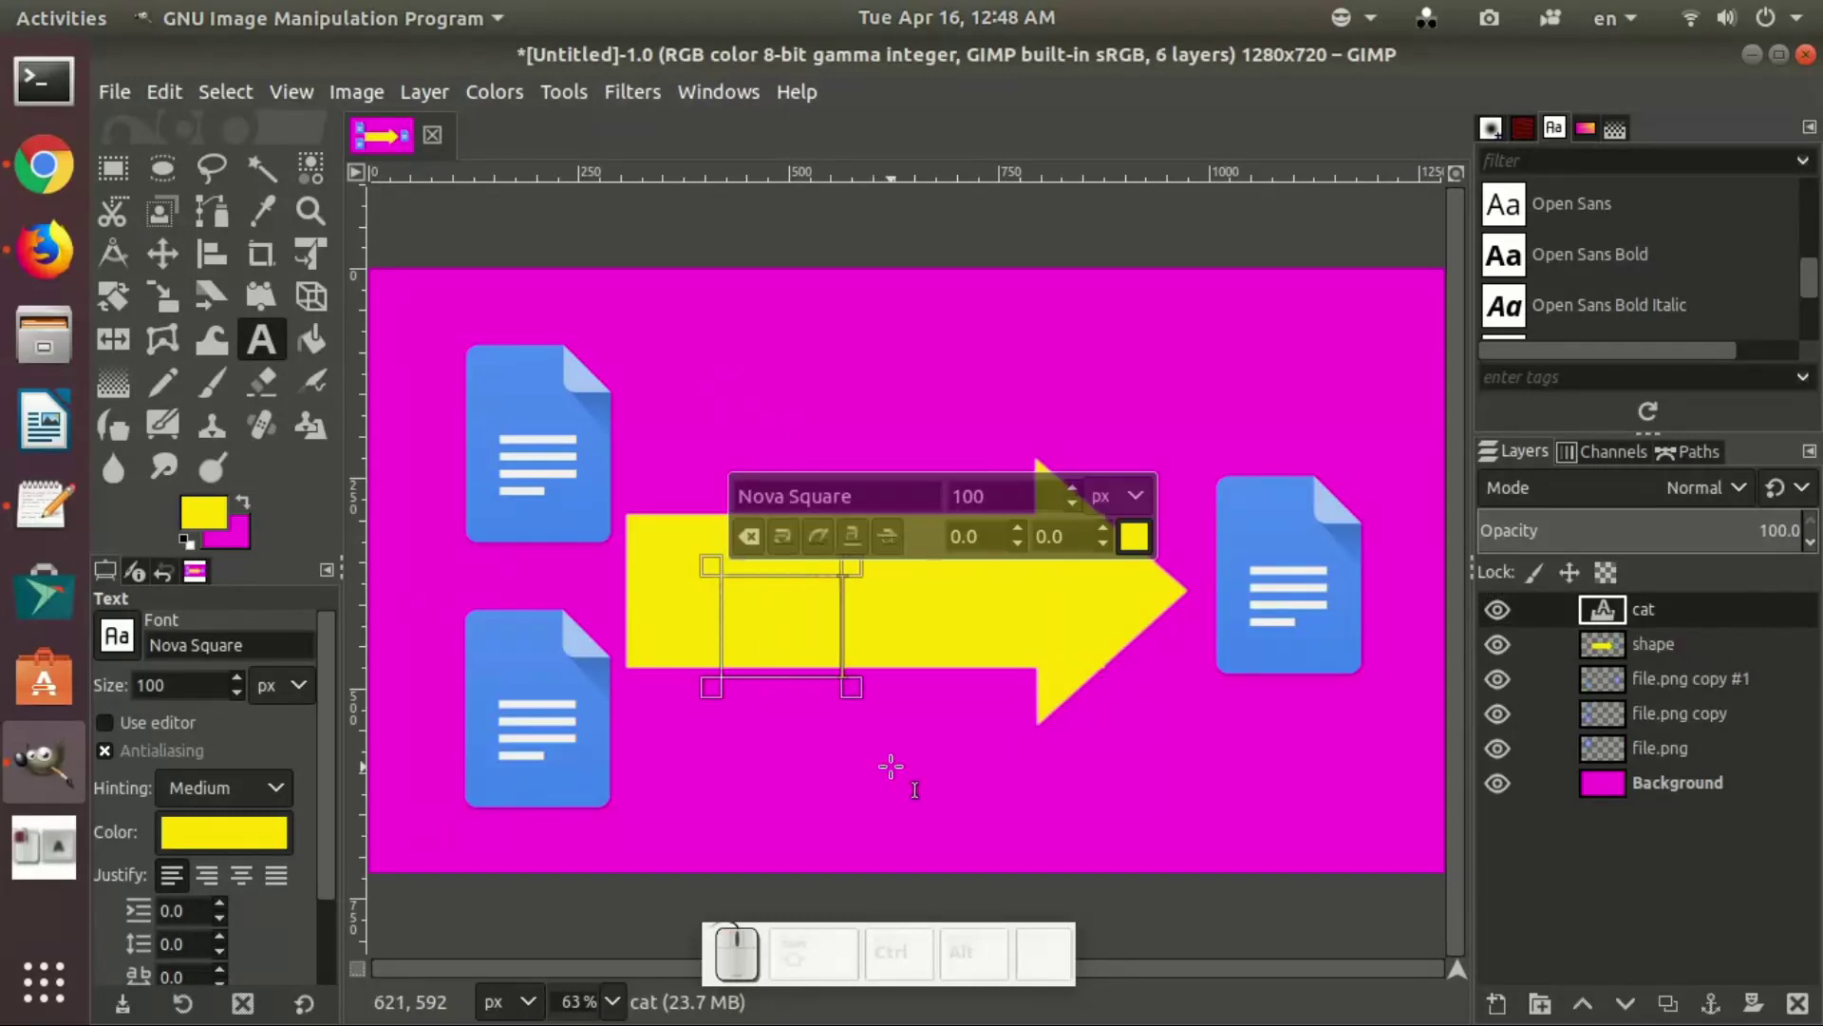
Step: Type the arrow label 'cat pgrogram', select it all, and bring up its text colour picker
{"action": "key", "text": "space"}
{"action": "key", "text": "shift+."}
{"action": "key", "text": "shift+space"}
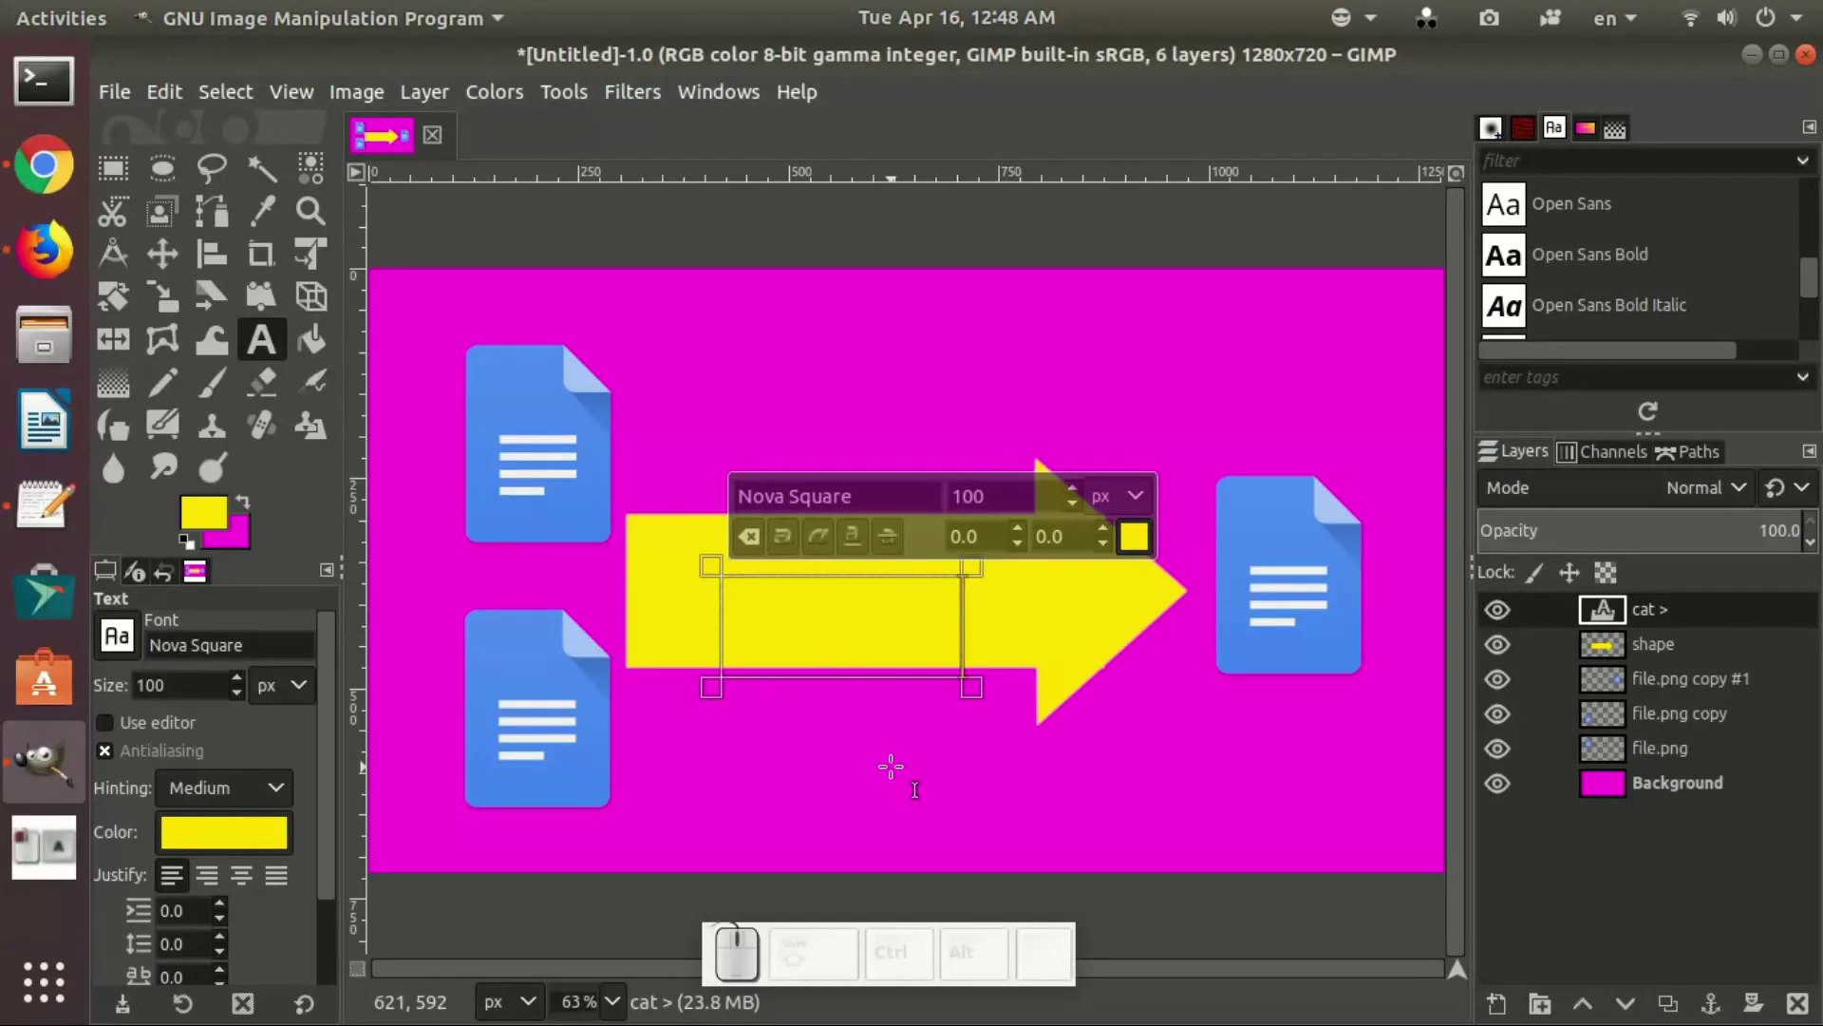
{"action": "key", "text": "BackSpace"}
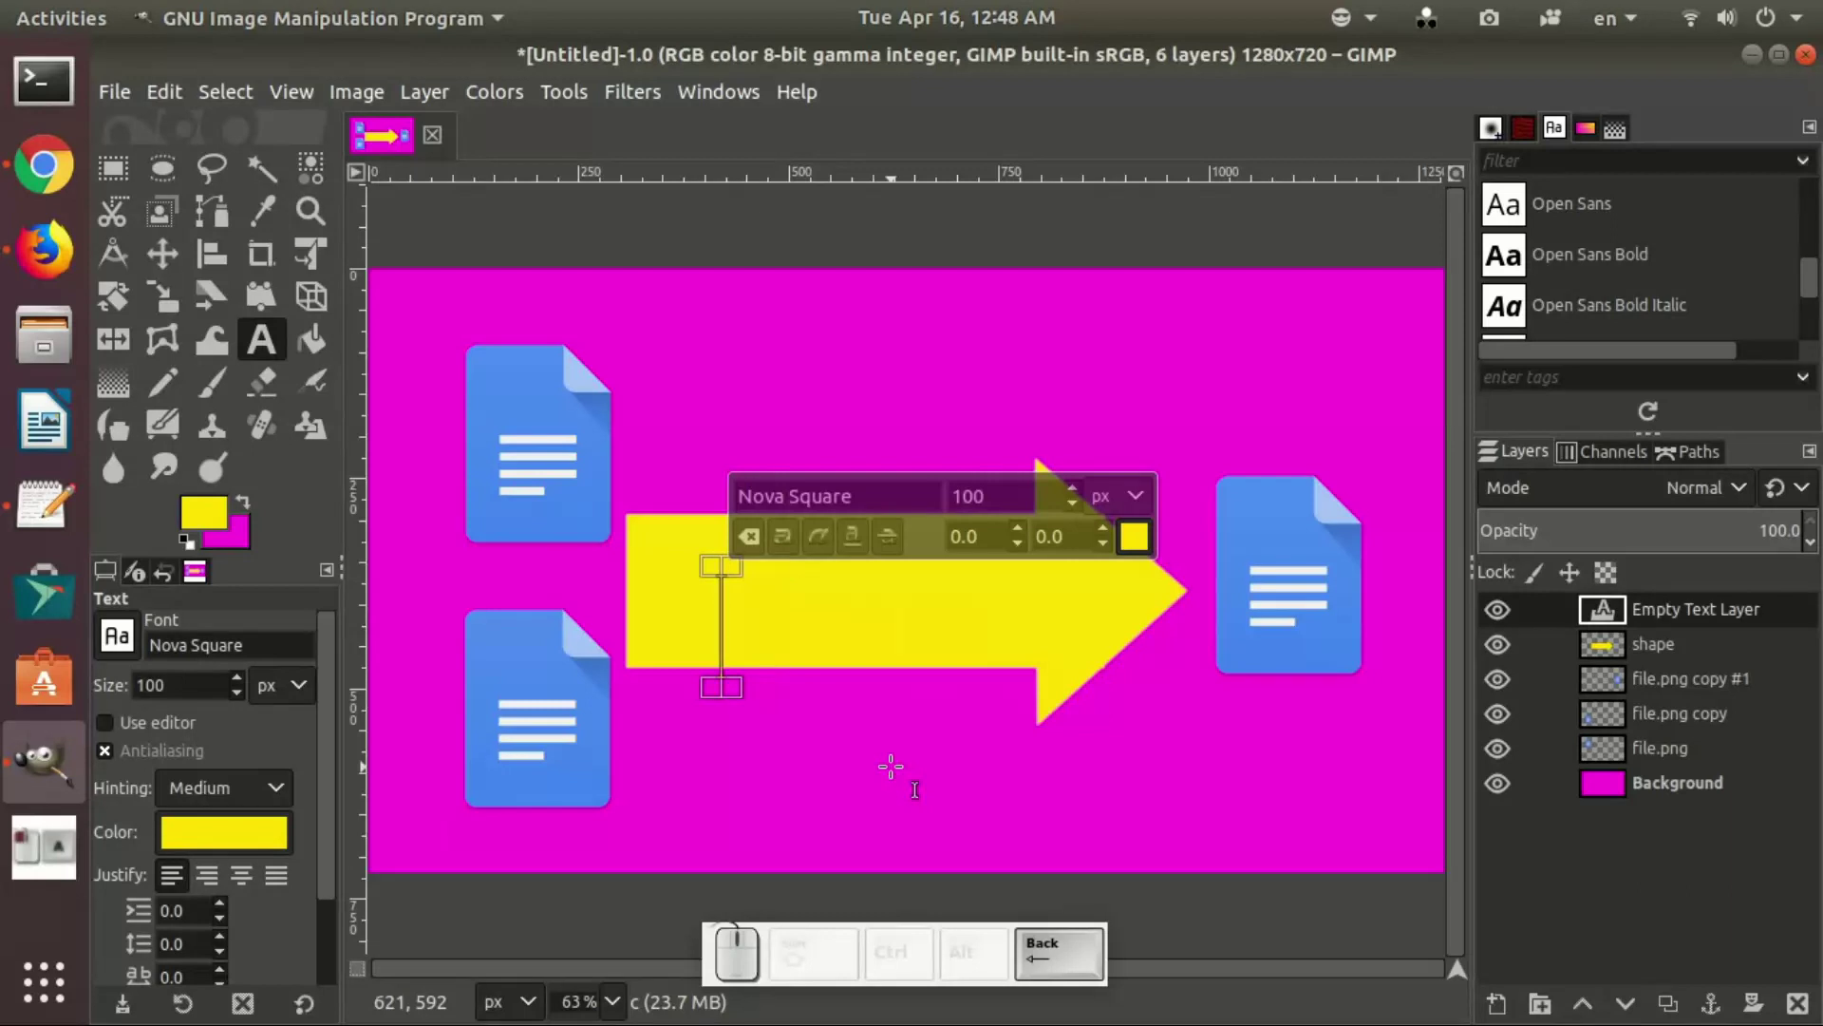
{"action": "key", "text": "shift+c"}
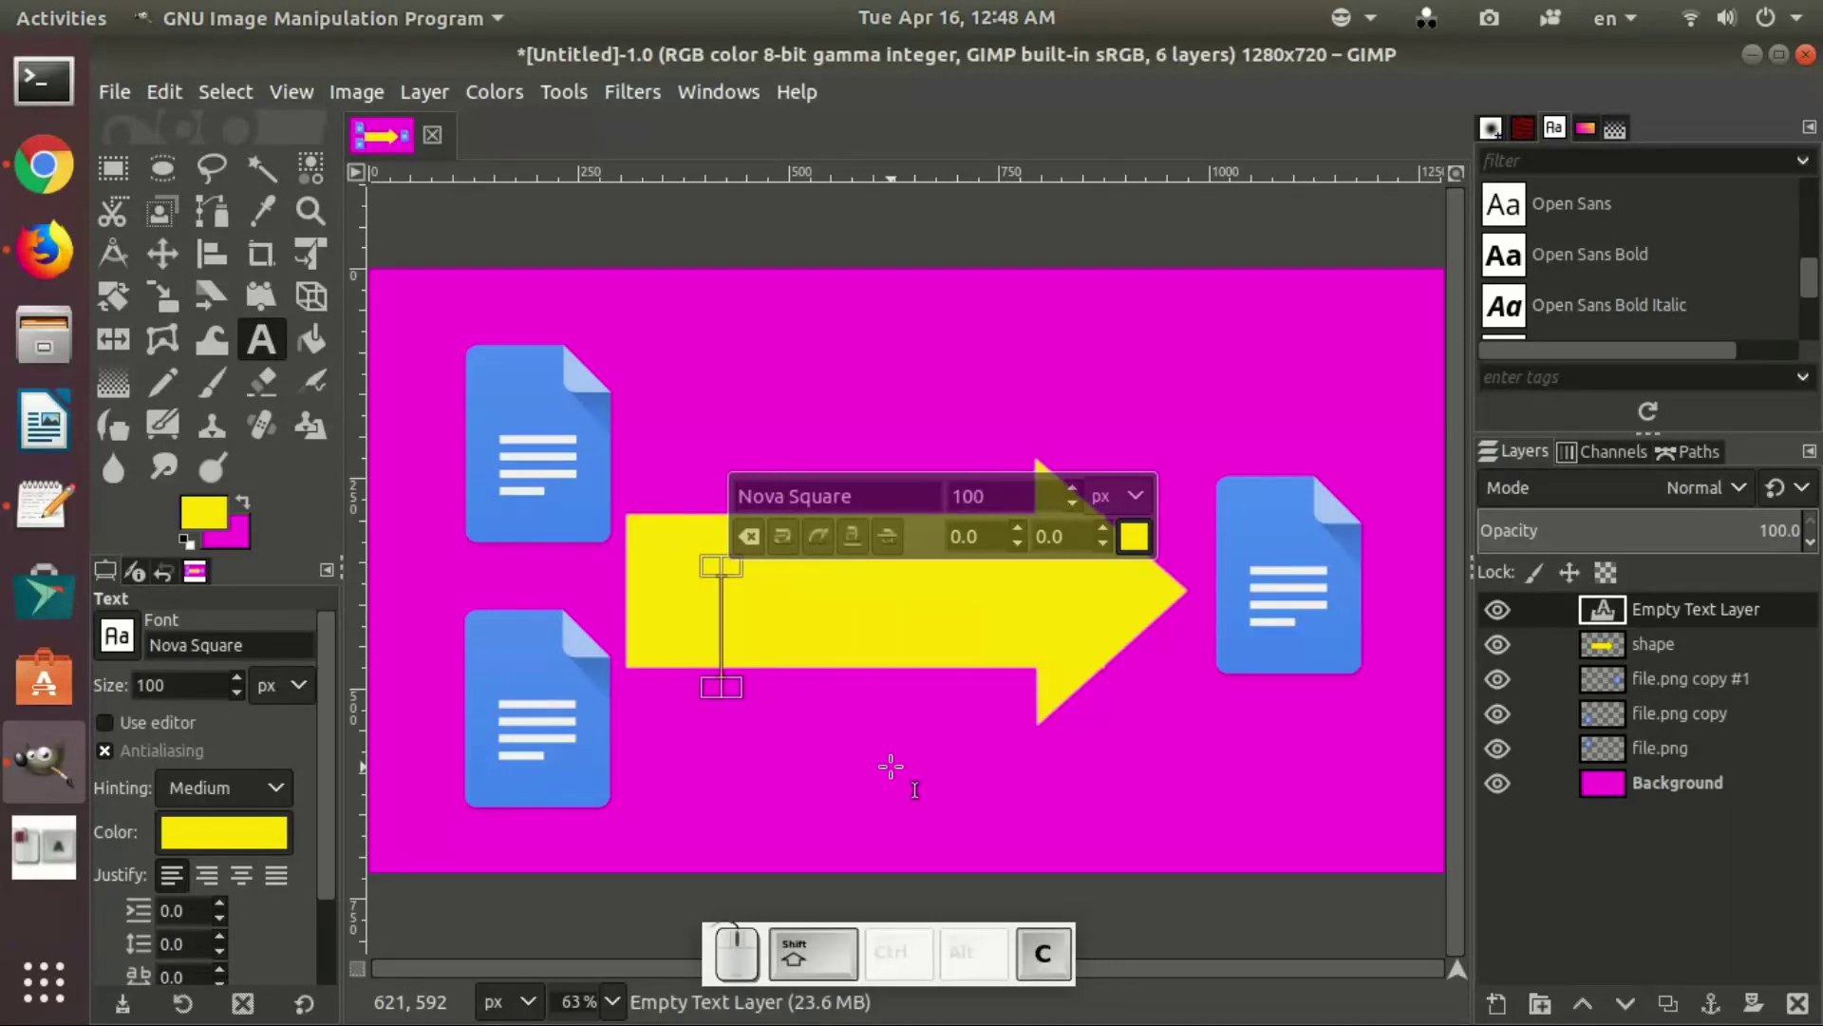
{"action": "key", "text": "shift+a"}
{"action": "key", "text": "shift+t"}
{"action": "key", "text": "shift+space"}
{"action": "key", "text": "shift+p"}
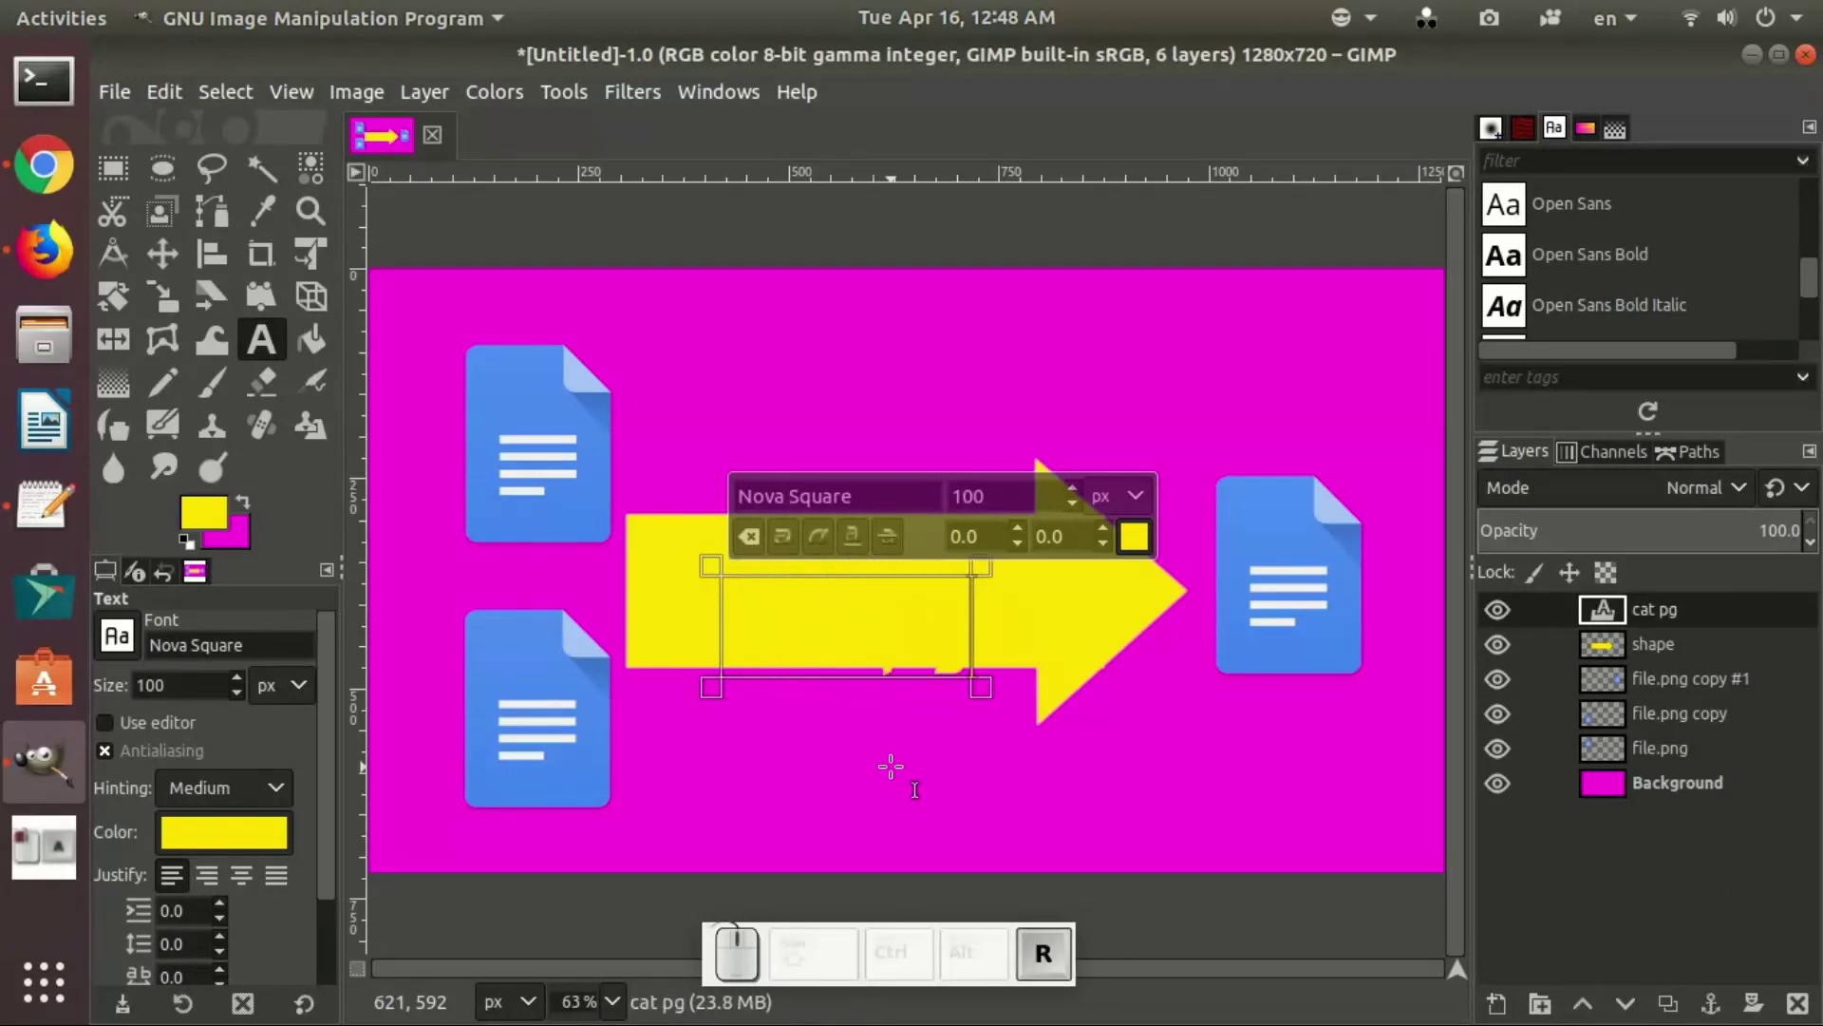
{"action": "key", "text": "ctrl+a"}
{"action": "left_click", "coordinate": [227, 839]}
{"action": "left_click", "coordinate": [283, 541]}
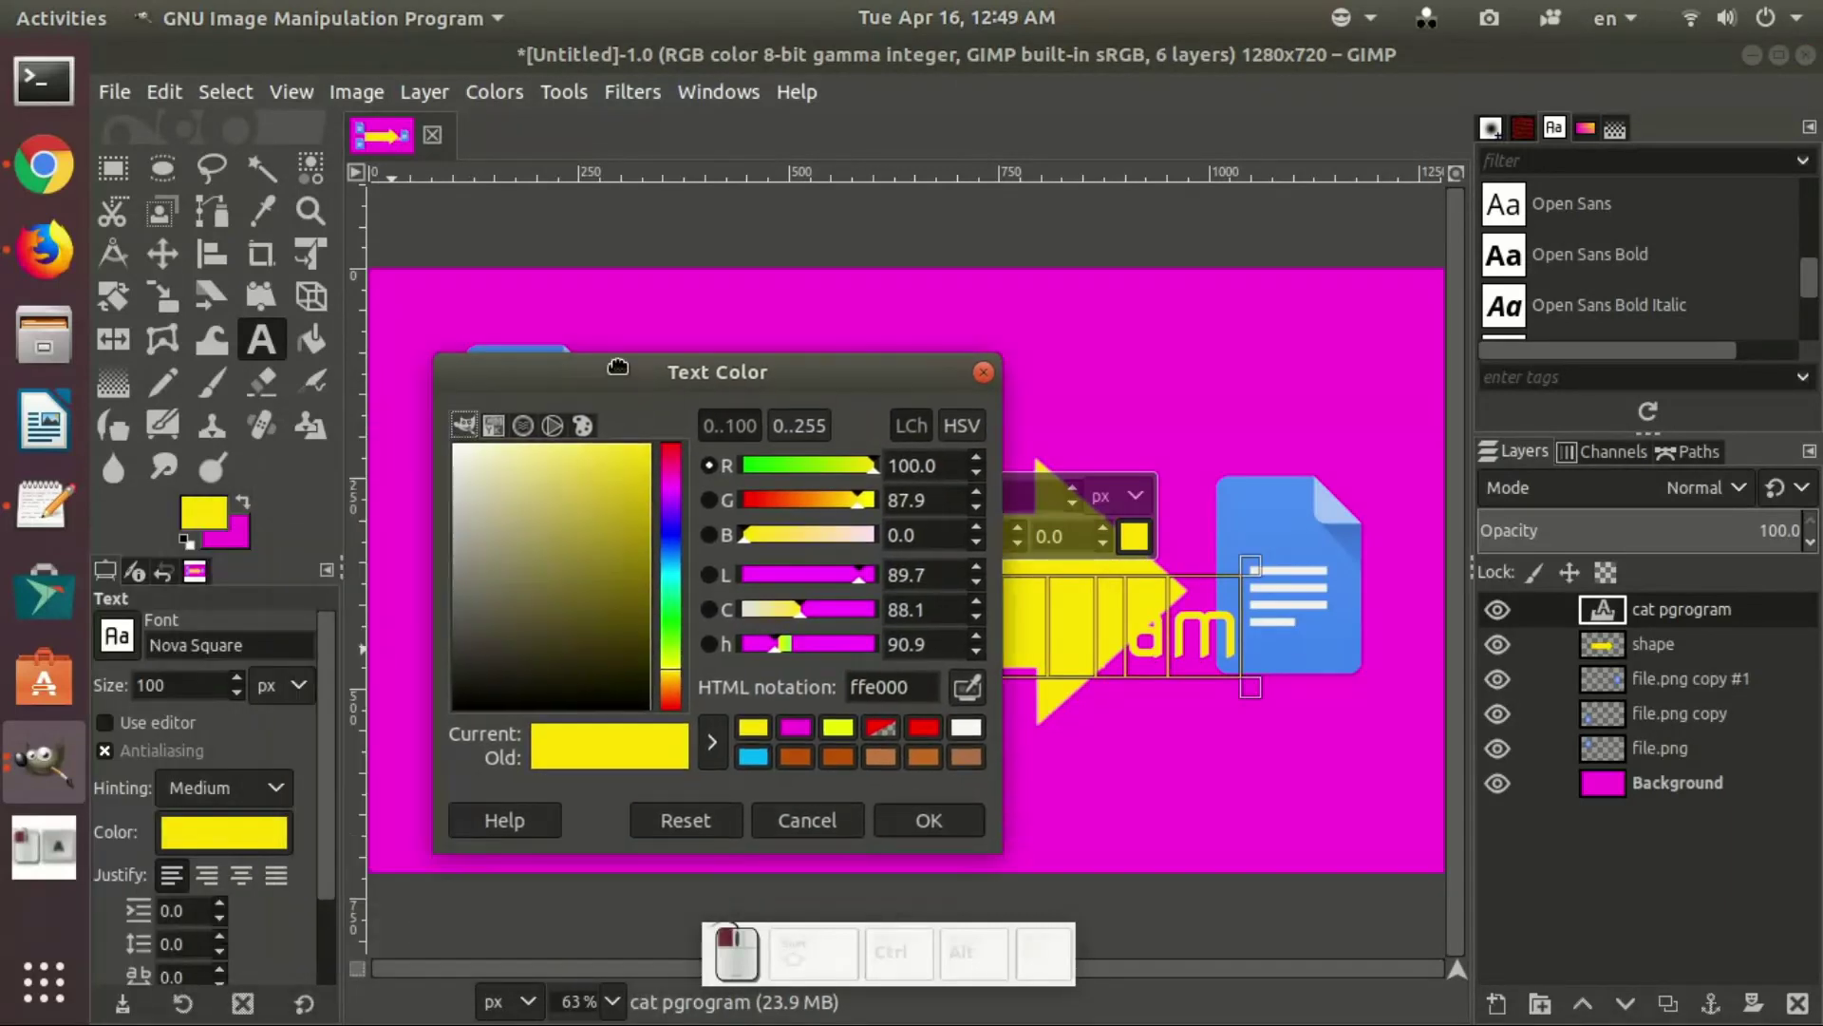
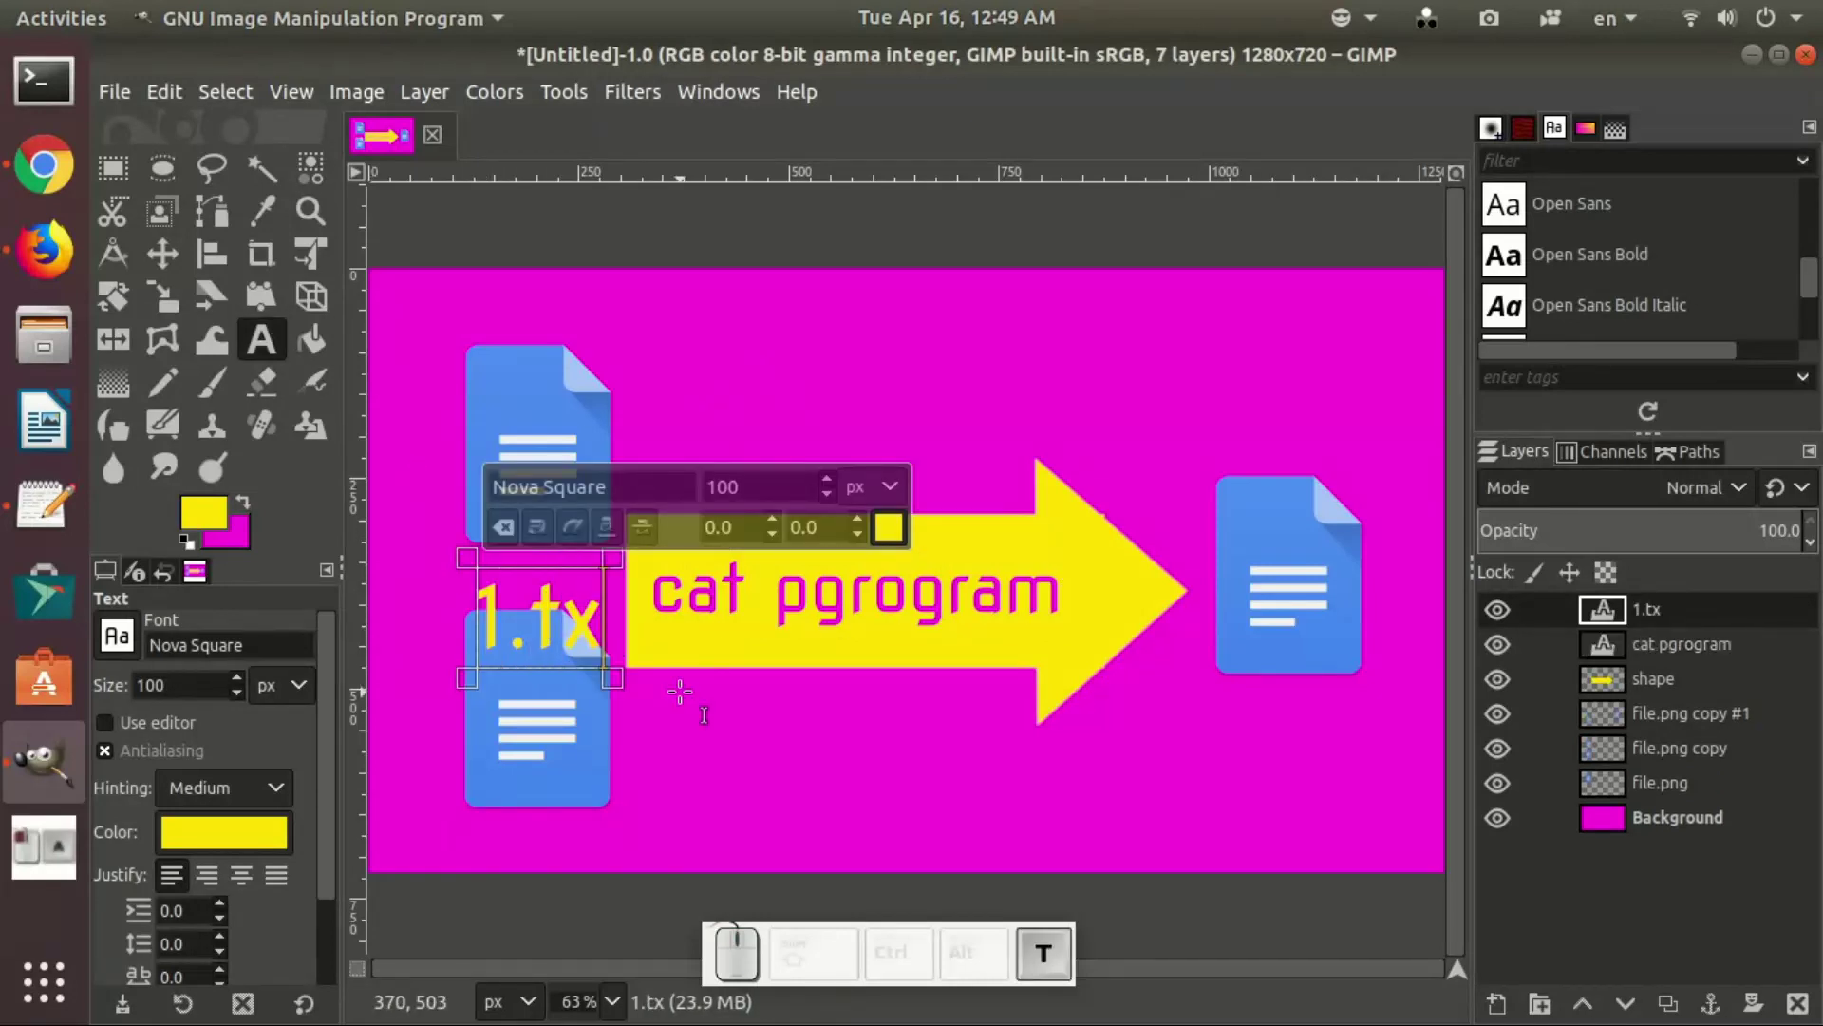
Step: Add yellow 1.txt and 2.txt text labels and nudge the 2.txt layer up under the lower icon
{"action": "key", "text": "ctrl+a"}
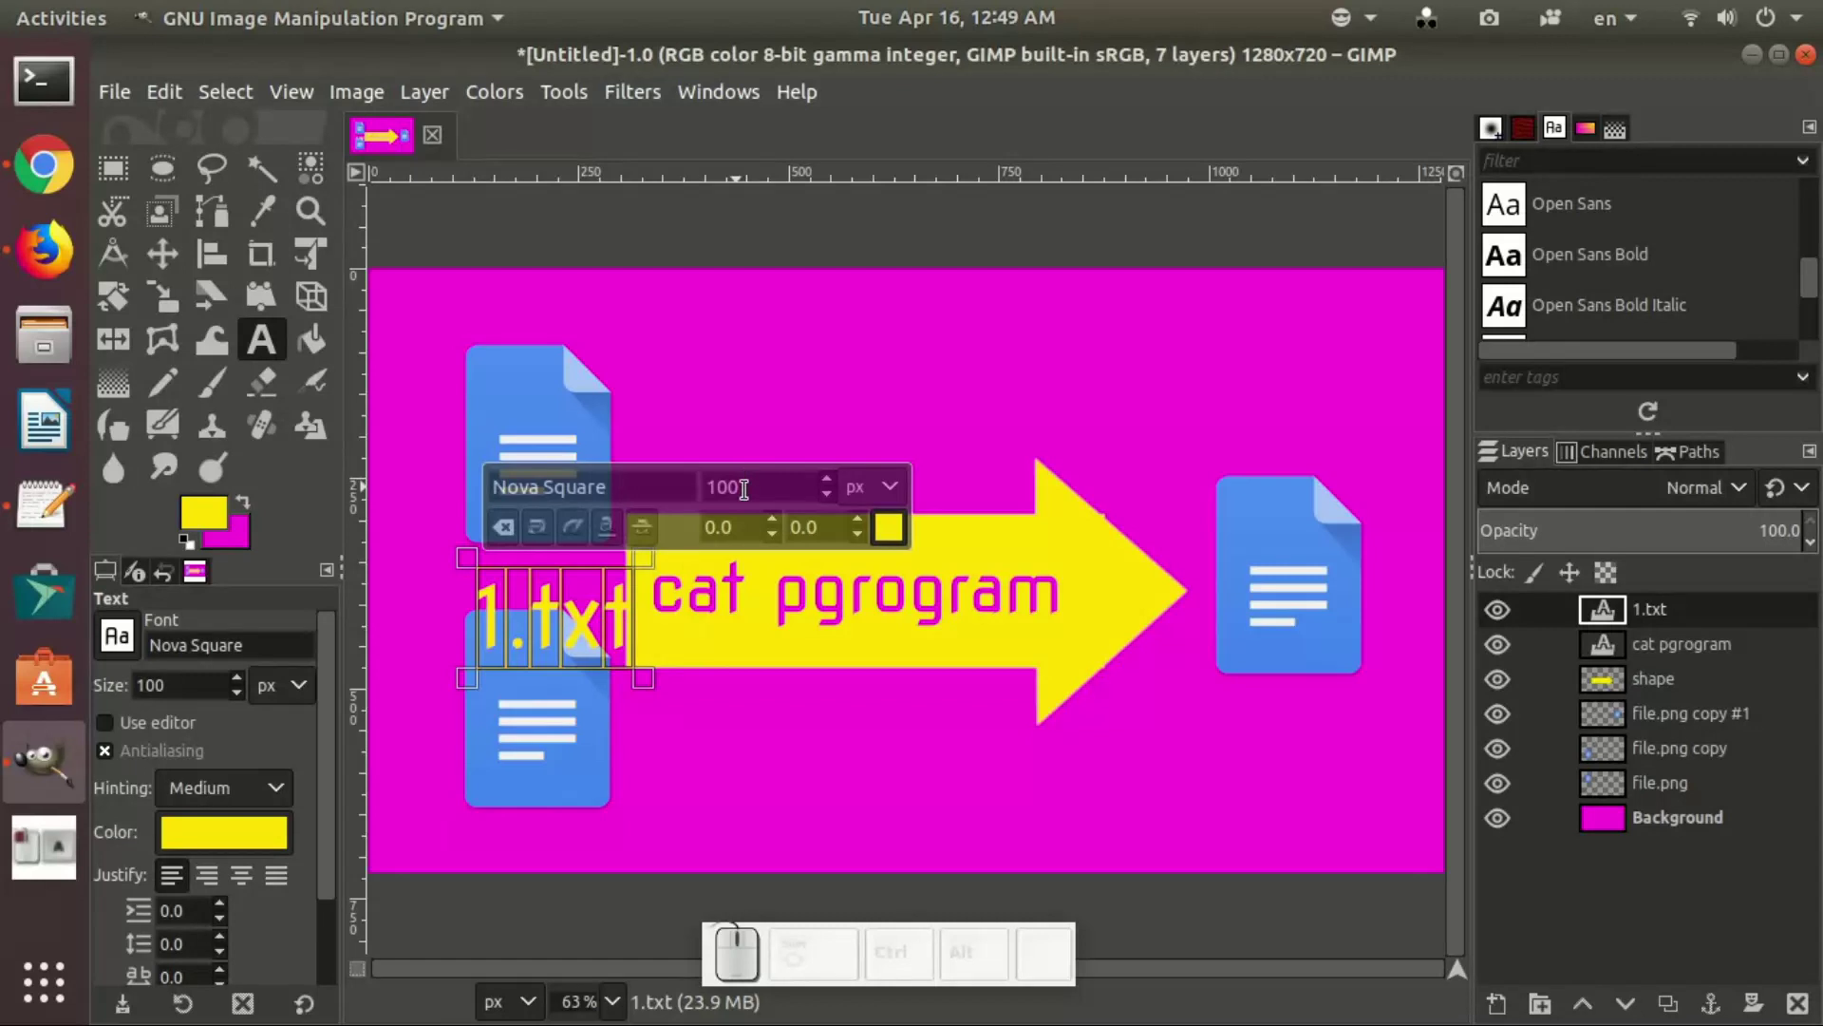
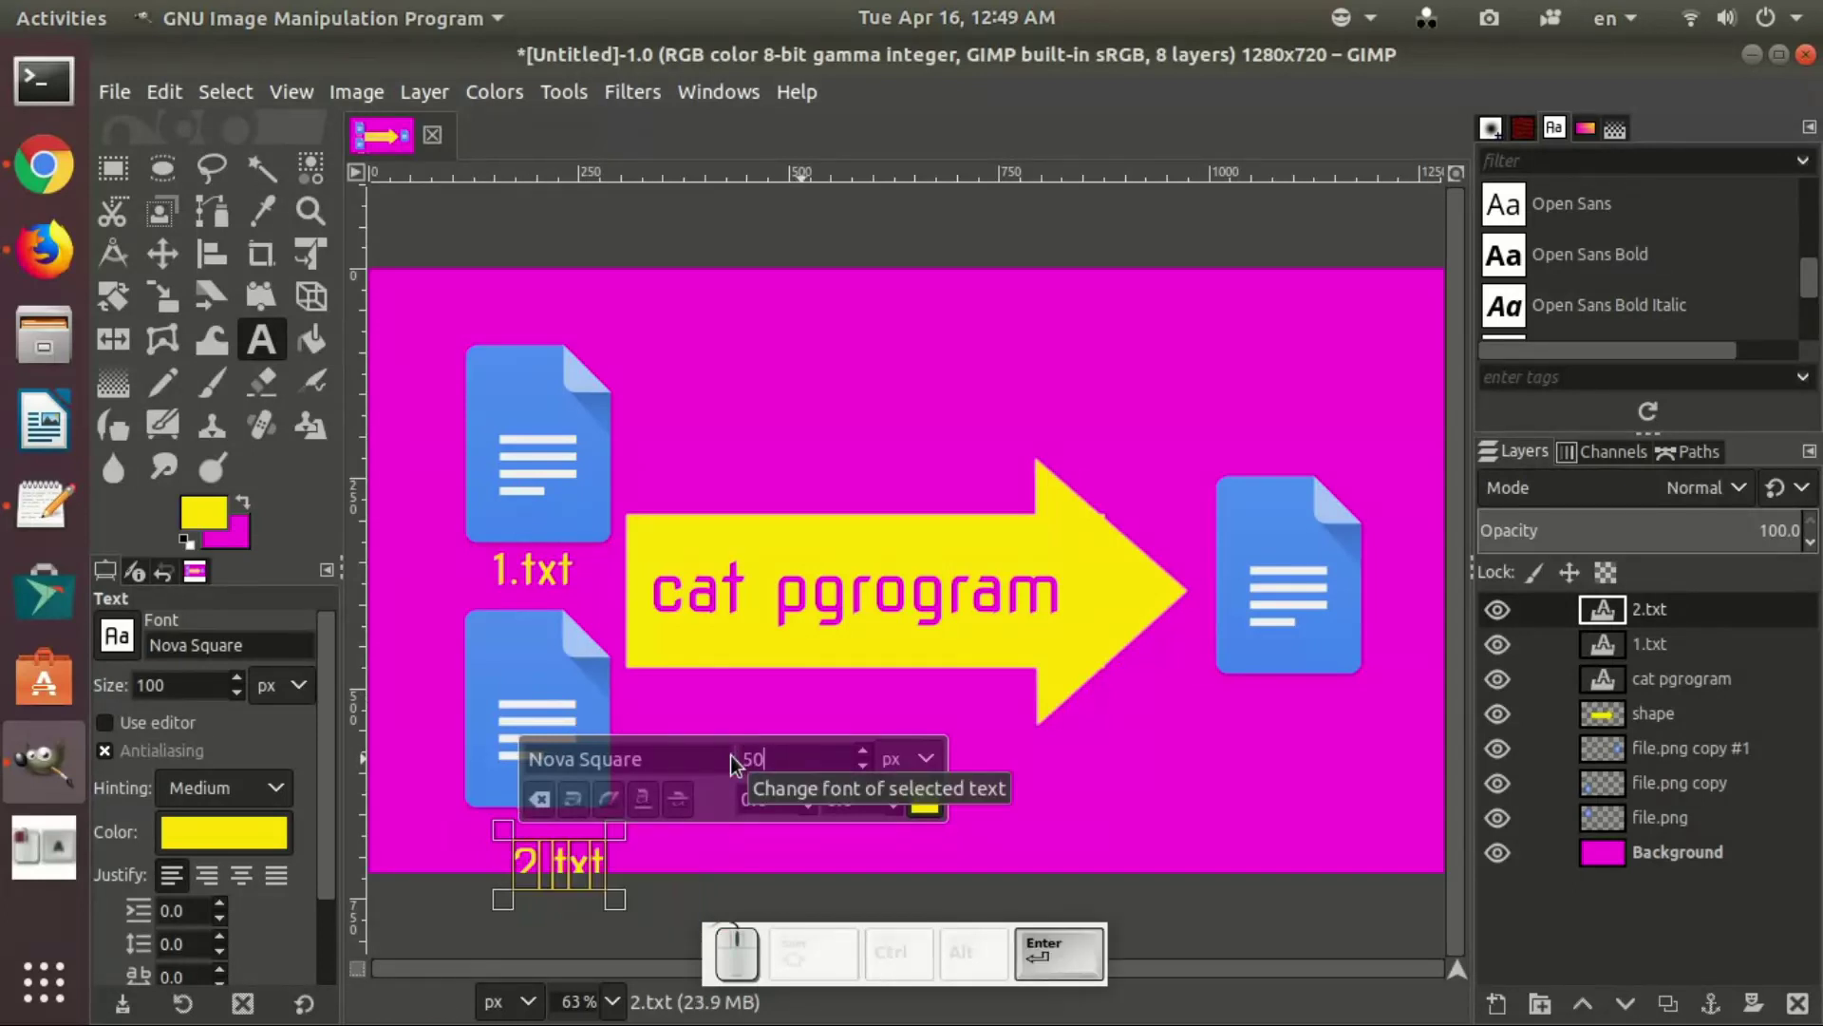
{"action": "left_click", "coordinate": [172, 274]}
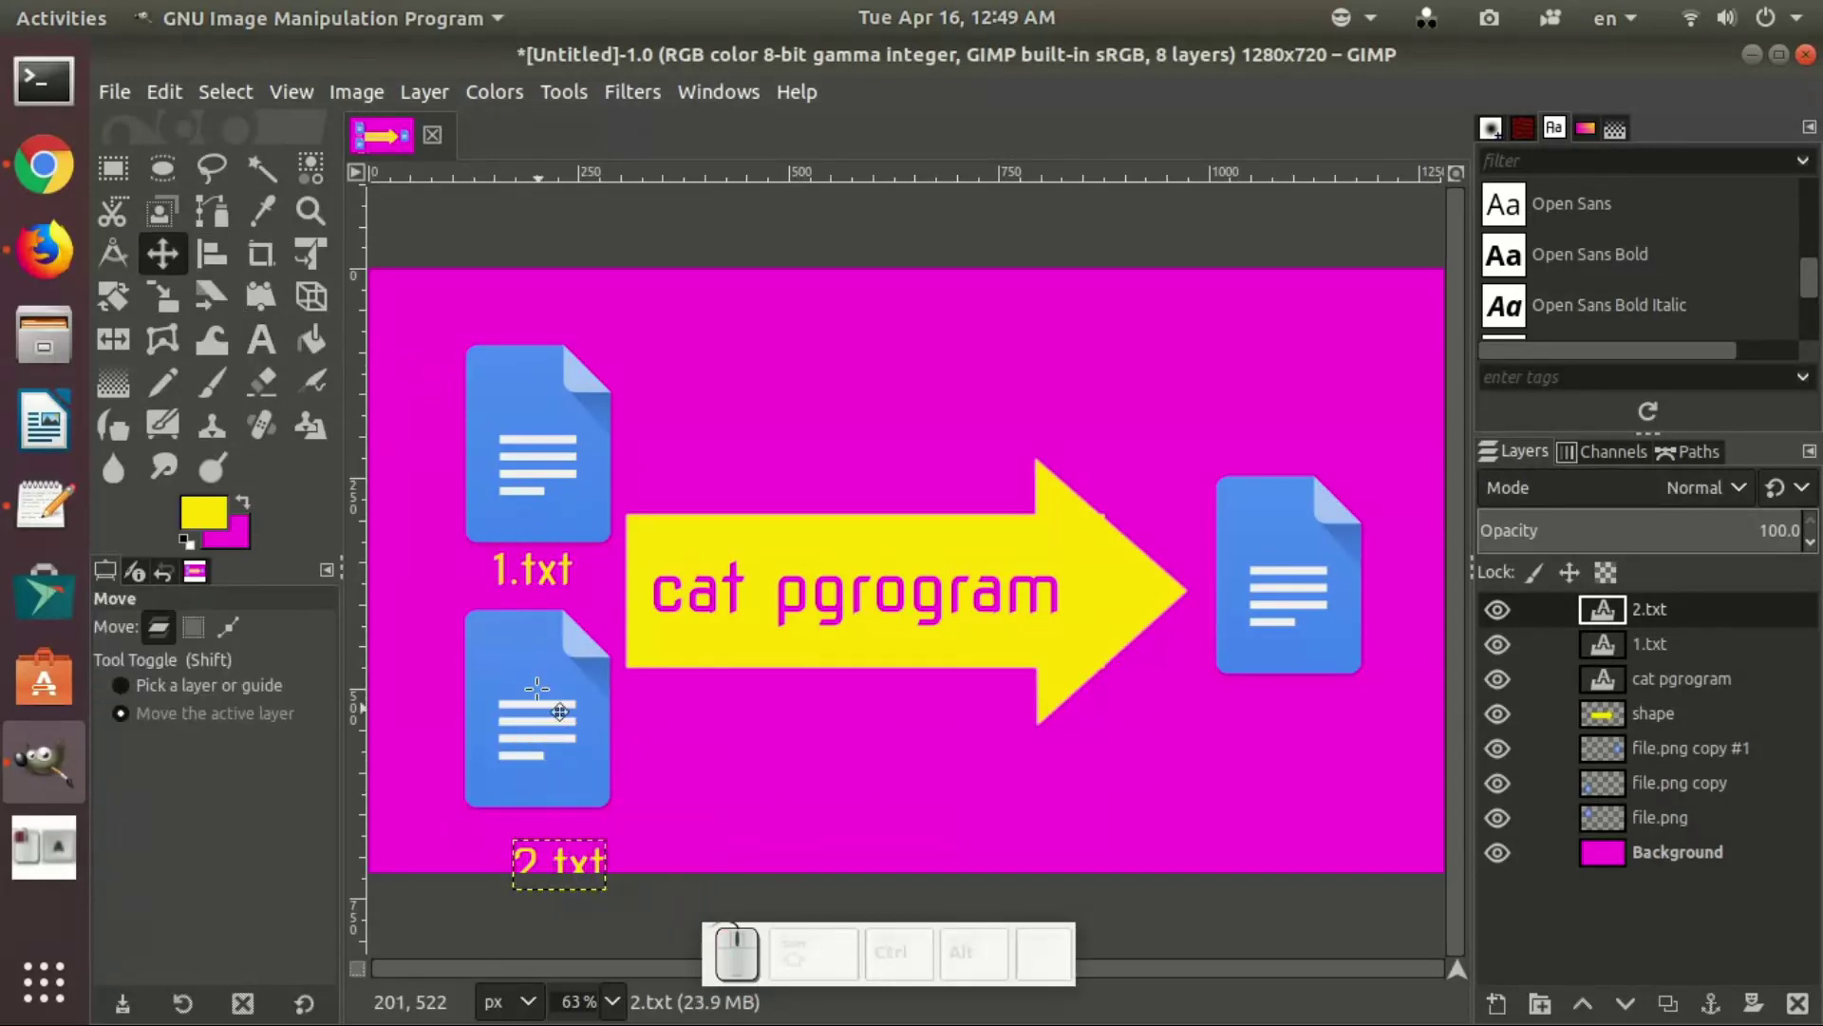
{"action": "left_click_drag", "start_coordinate": [569, 874], "coordinate": [552, 844]}
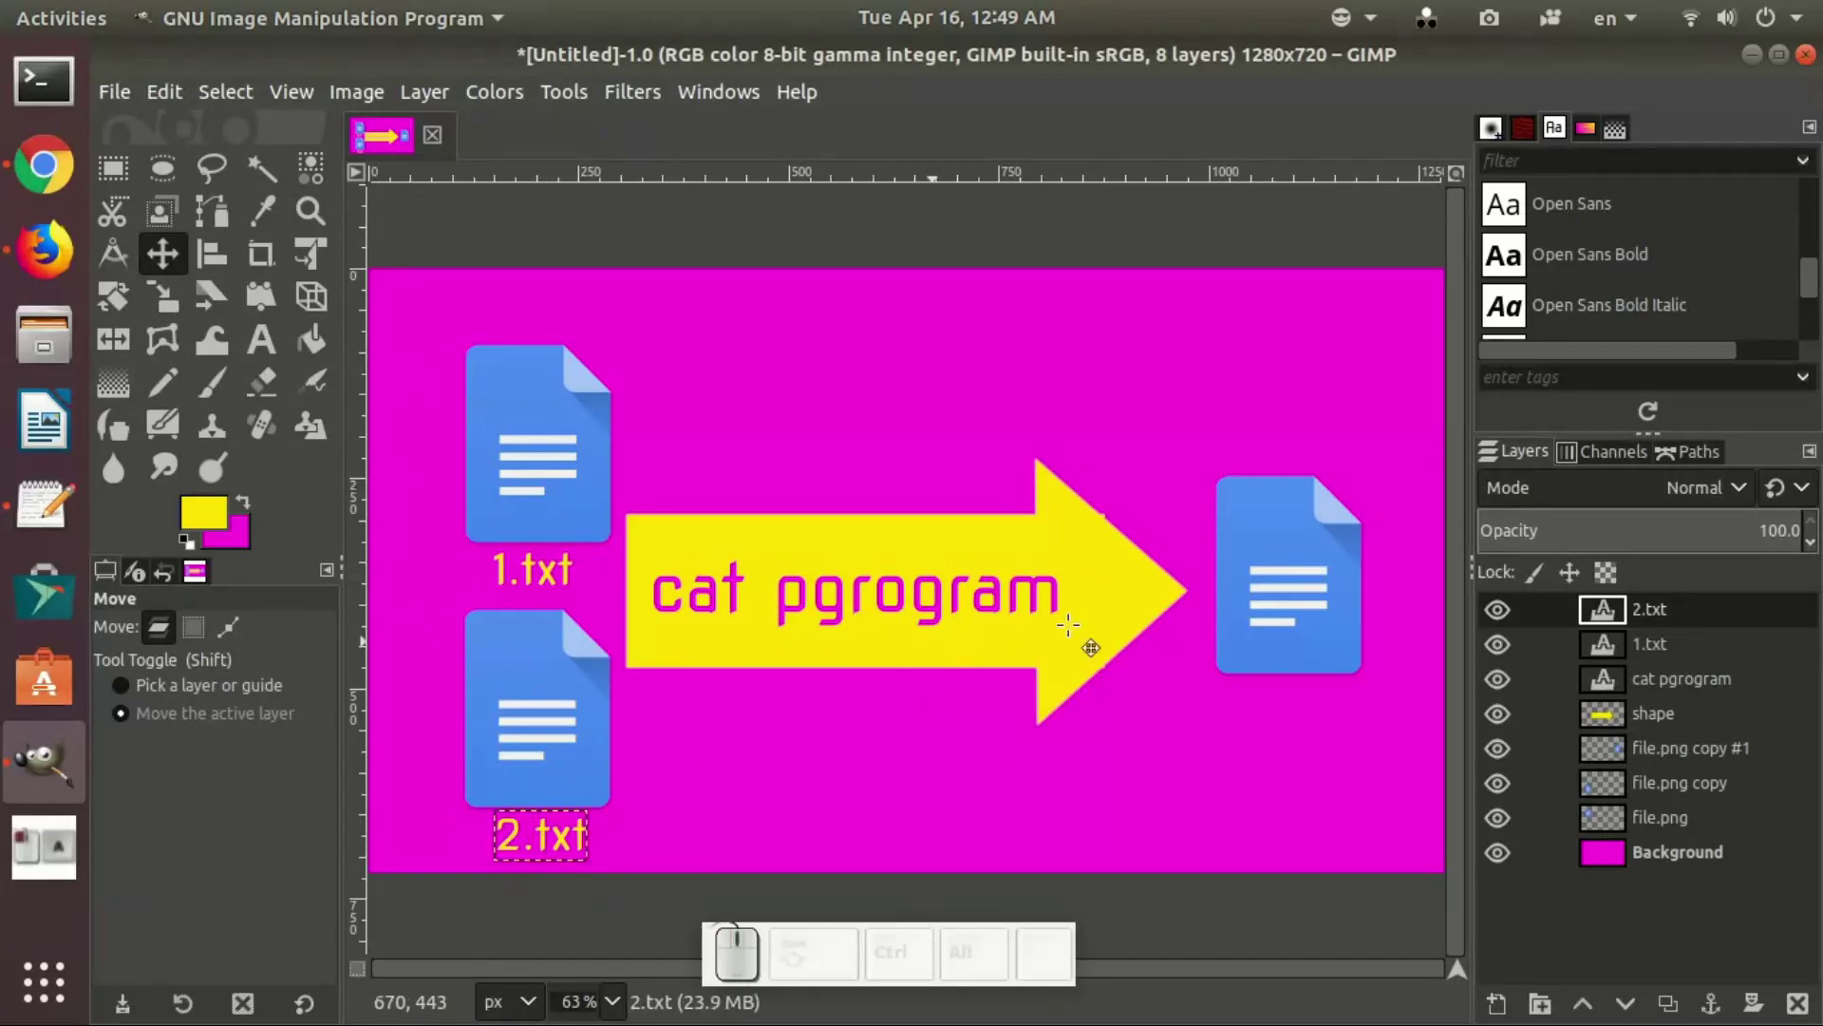
{"action": "left_click", "coordinate": [278, 345]}
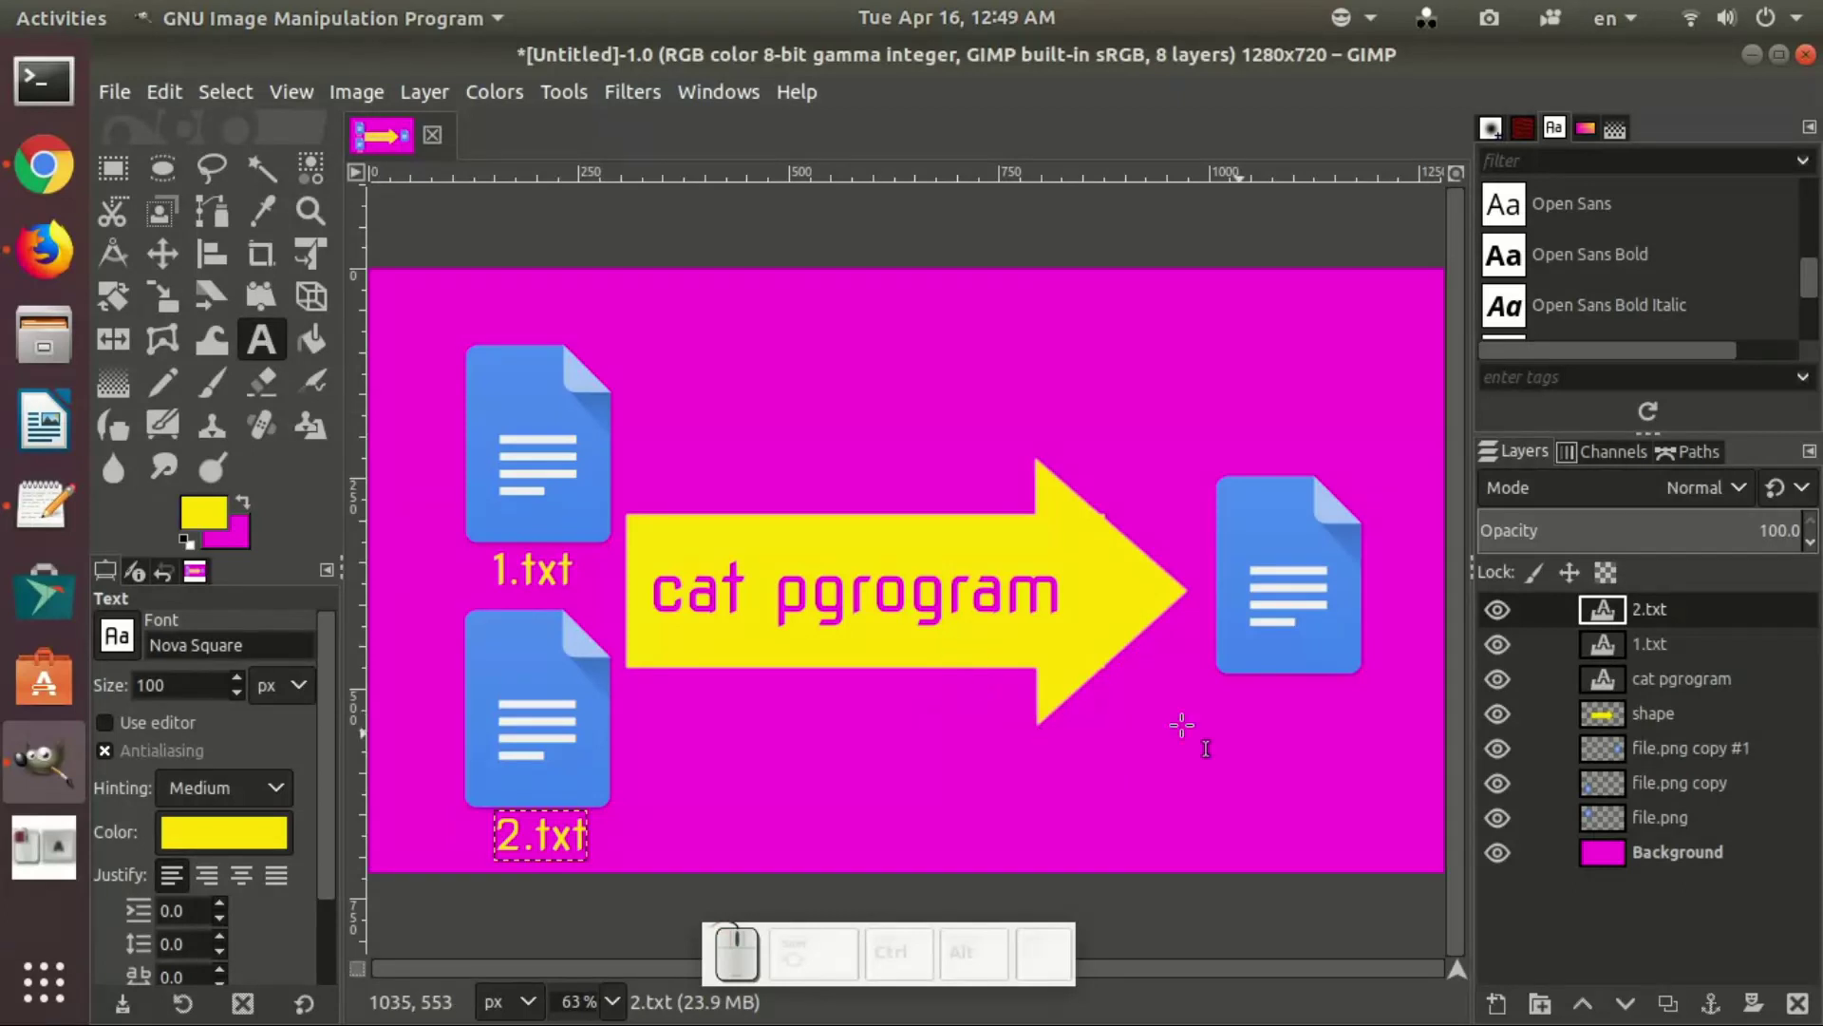
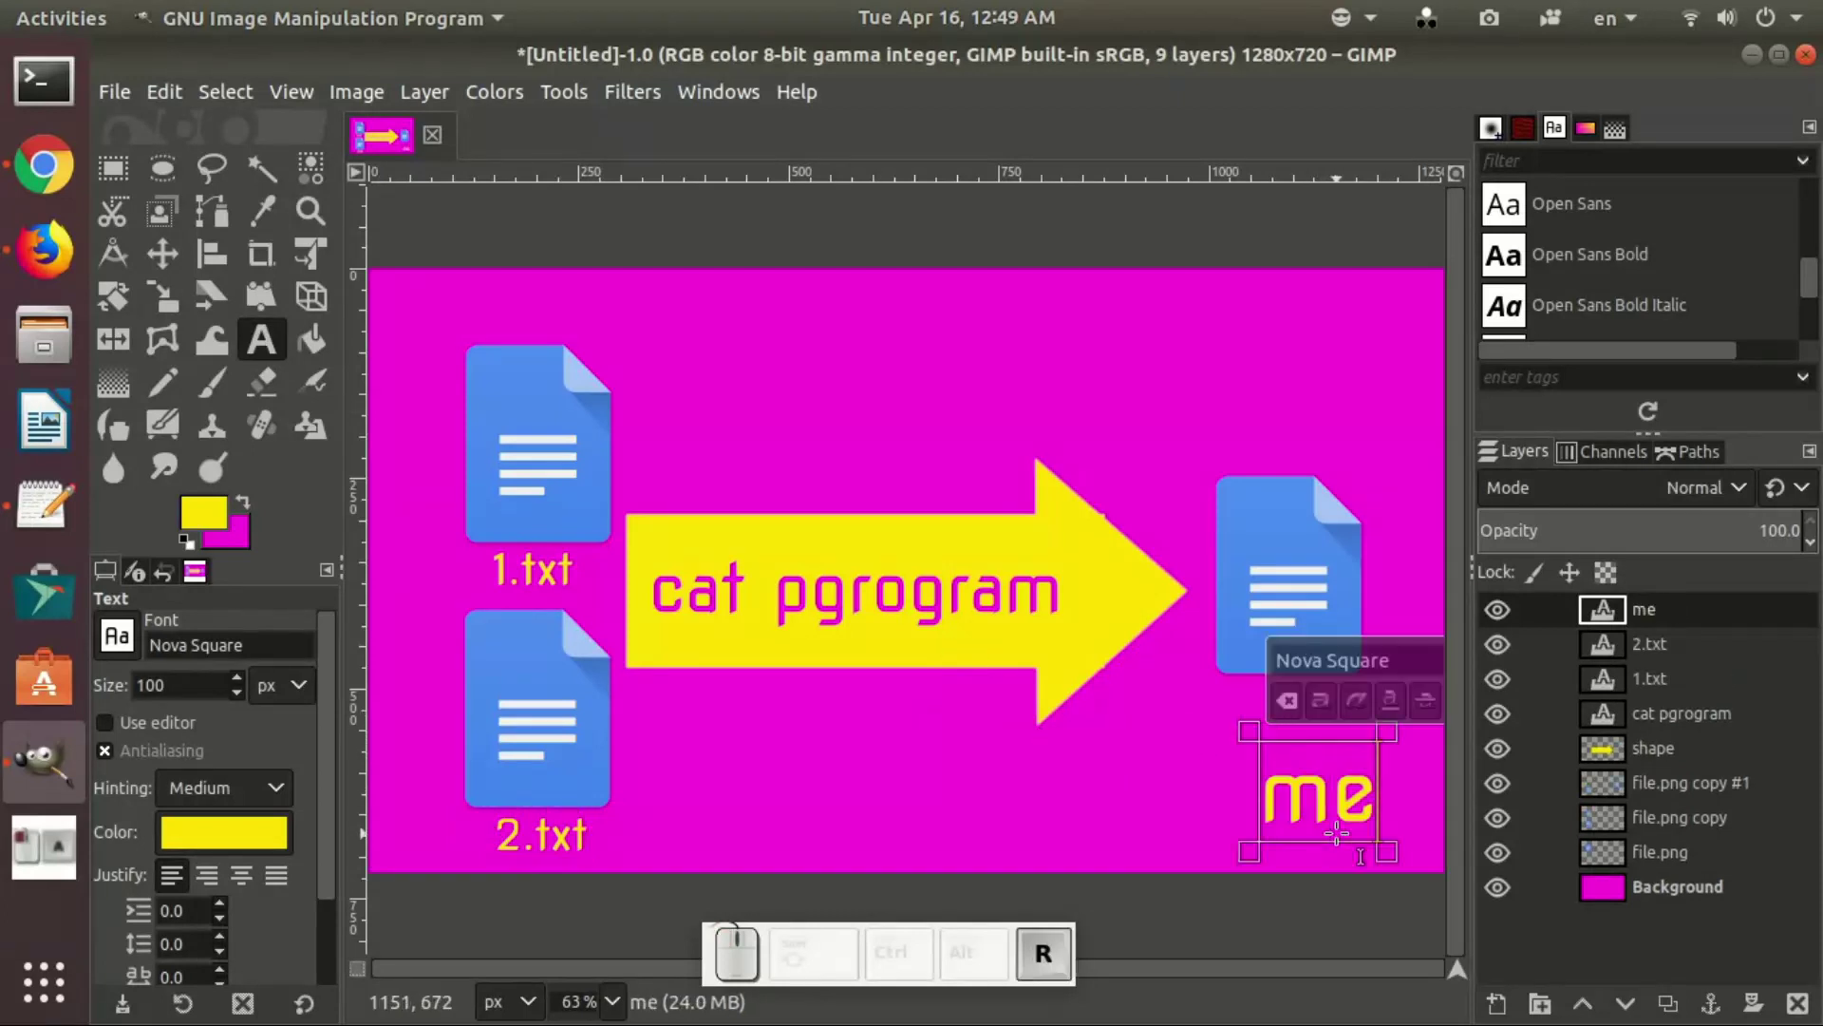
Step: Add a yellow merged.txt text label below the right-hand document icon
{"action": "key", "text": "space"}
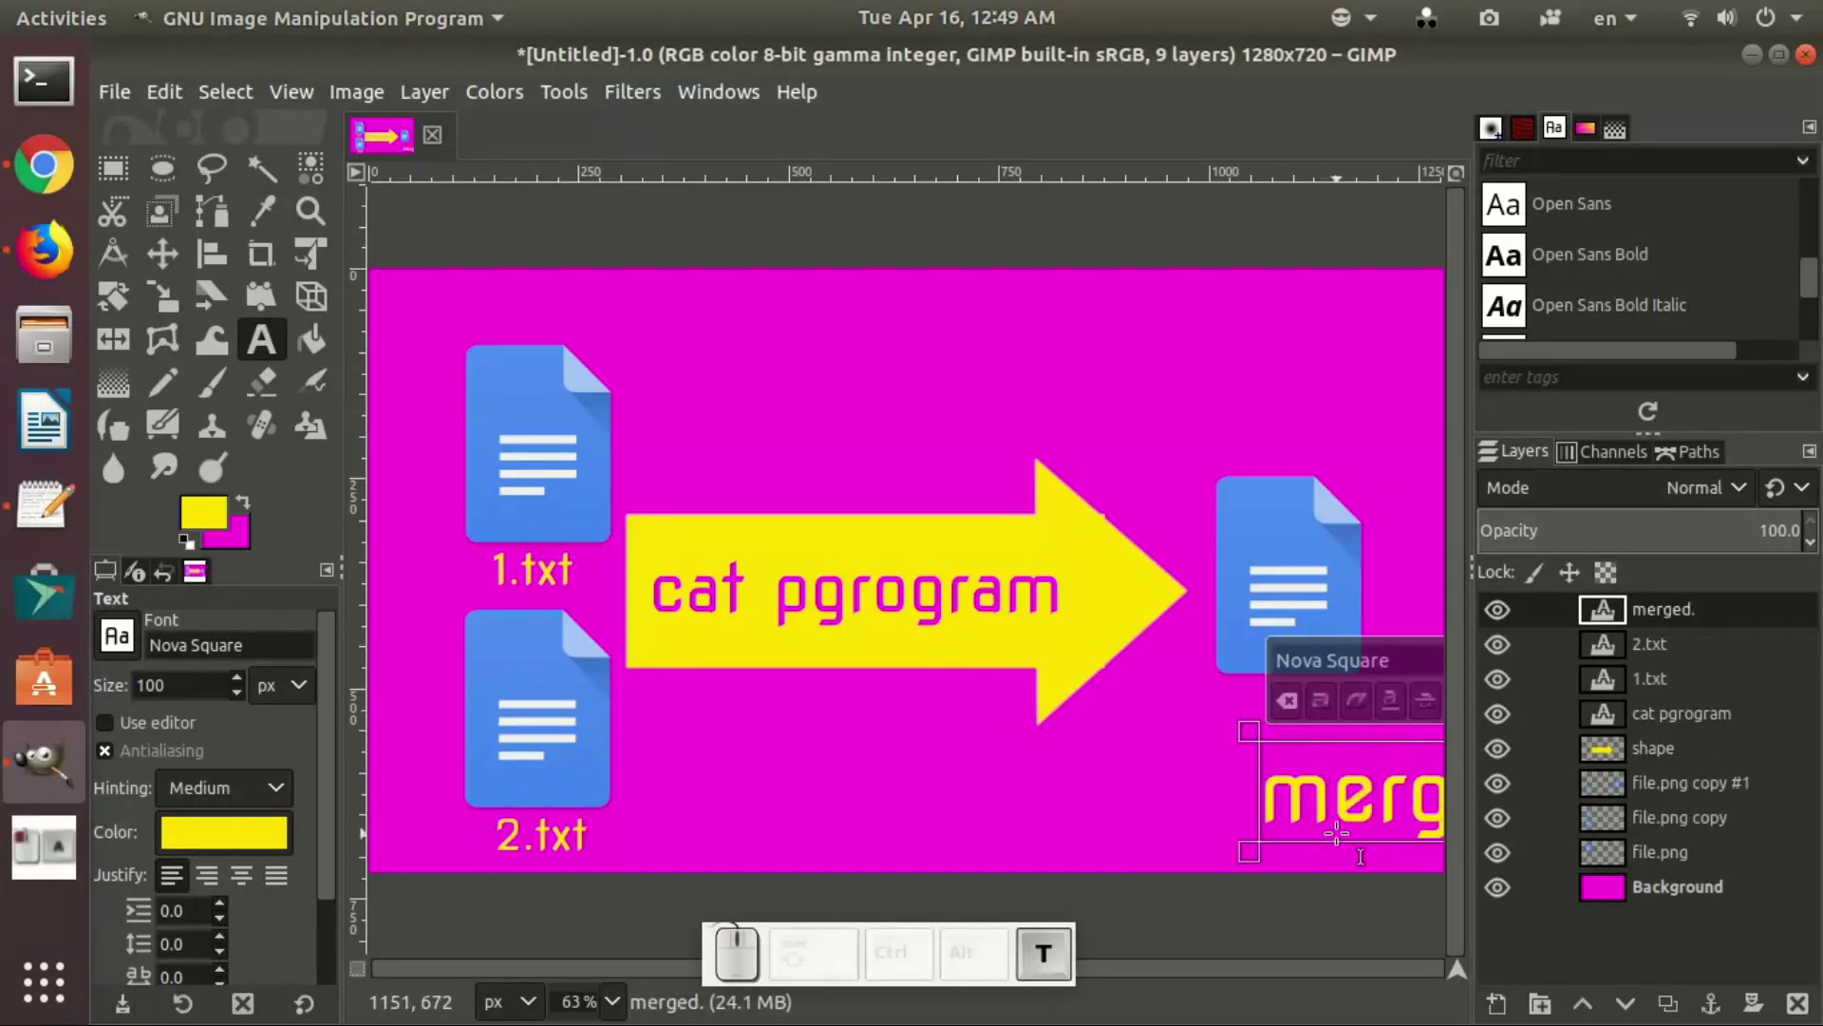
{"action": "key", "text": "ctrl+a"}
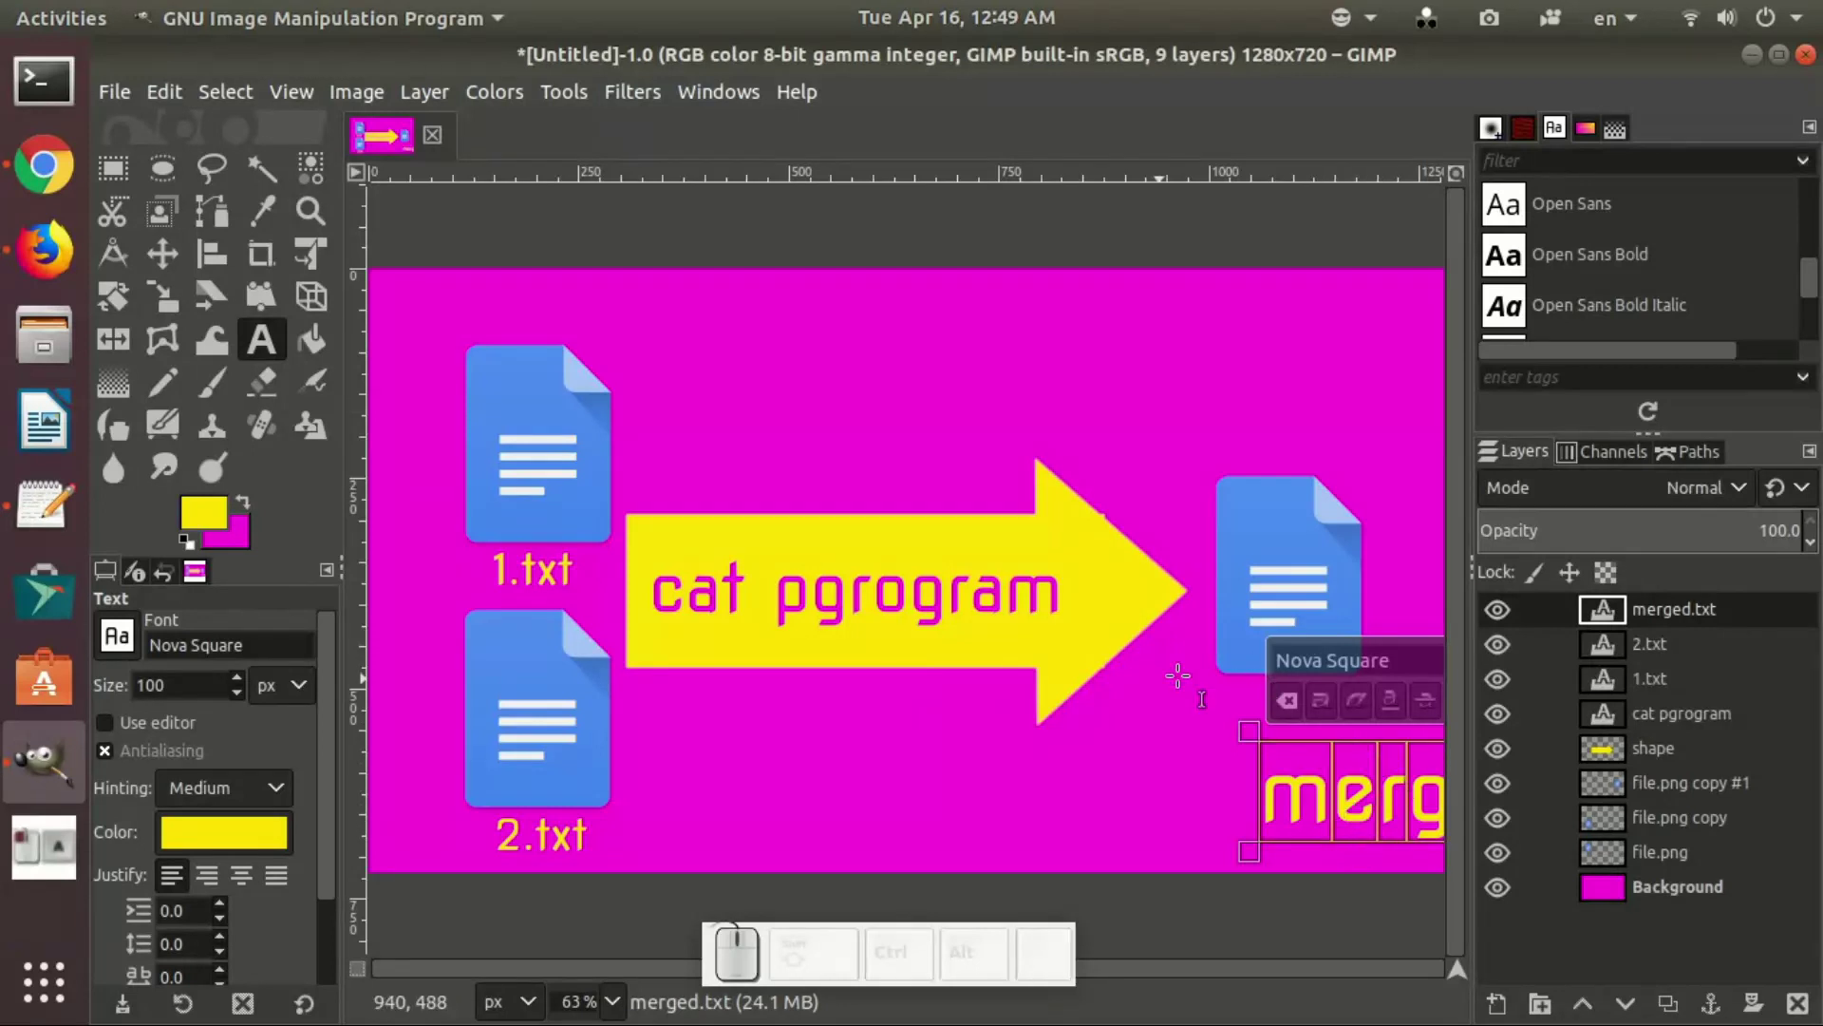
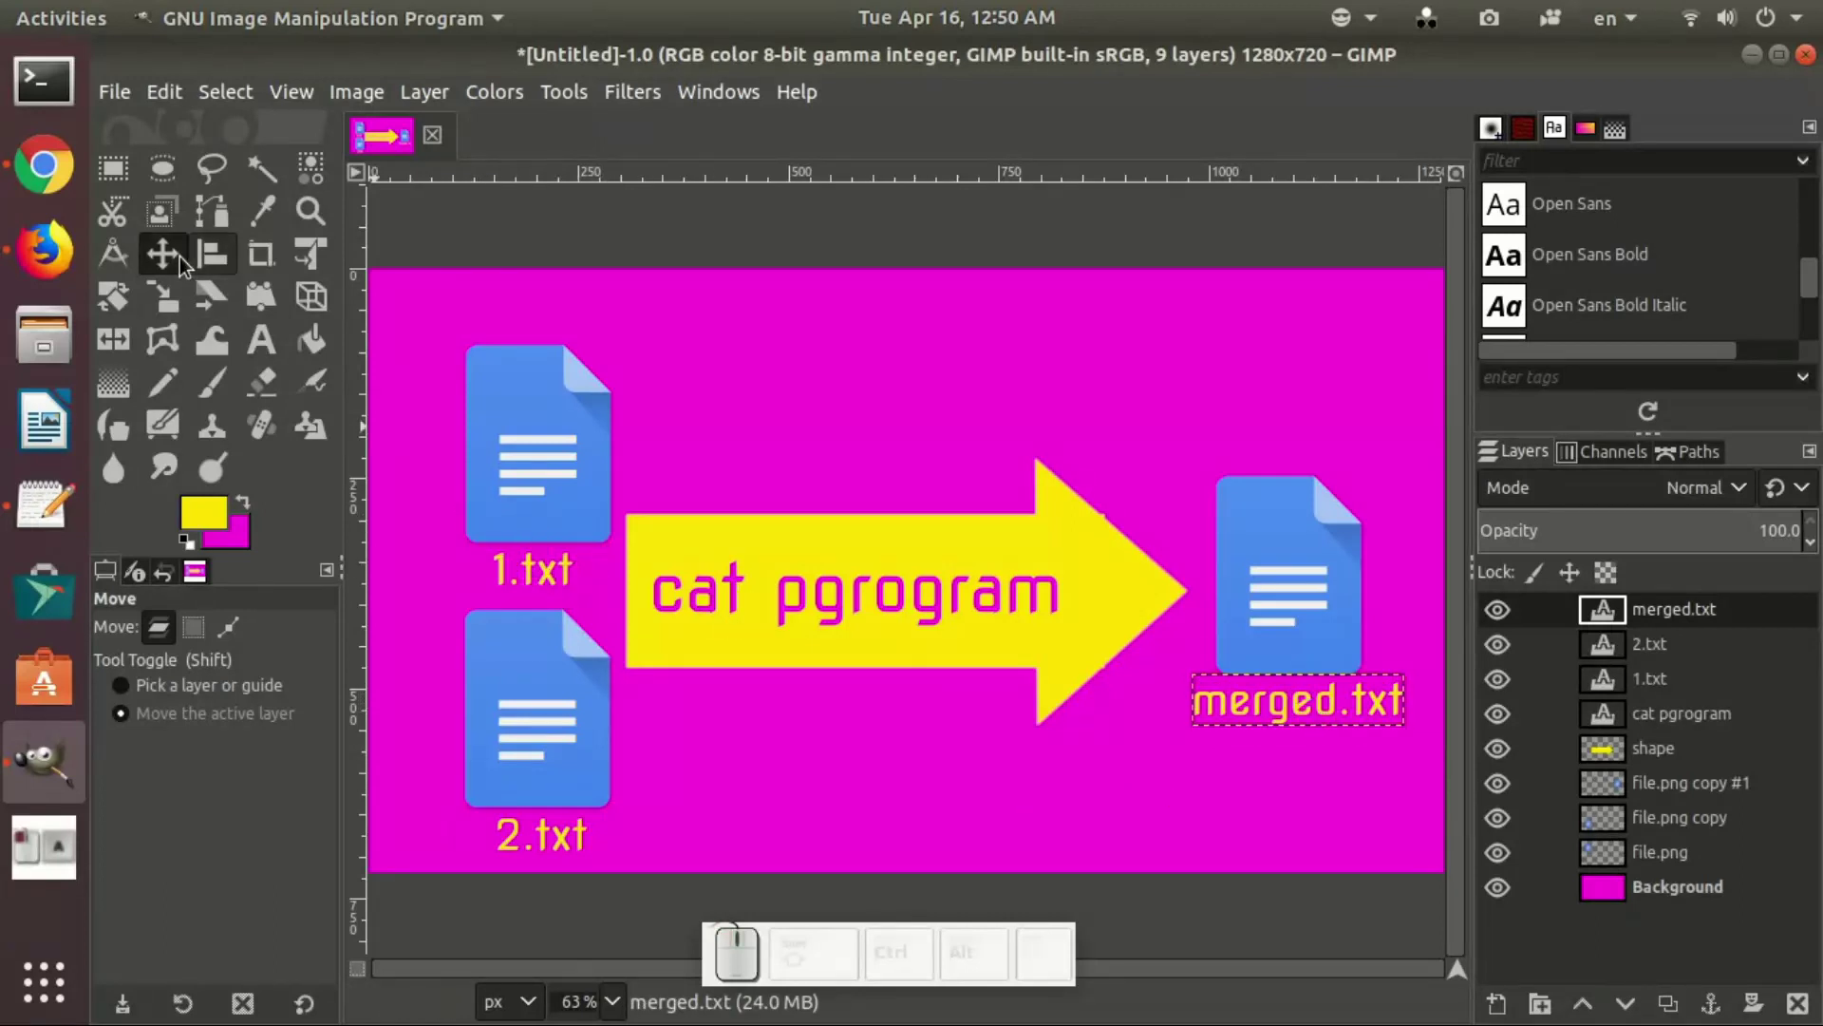
Step: Edit the arrow's text layer to remove the stray g so it reads 'cat program'
{"action": "left_click", "coordinate": [1667, 895]}
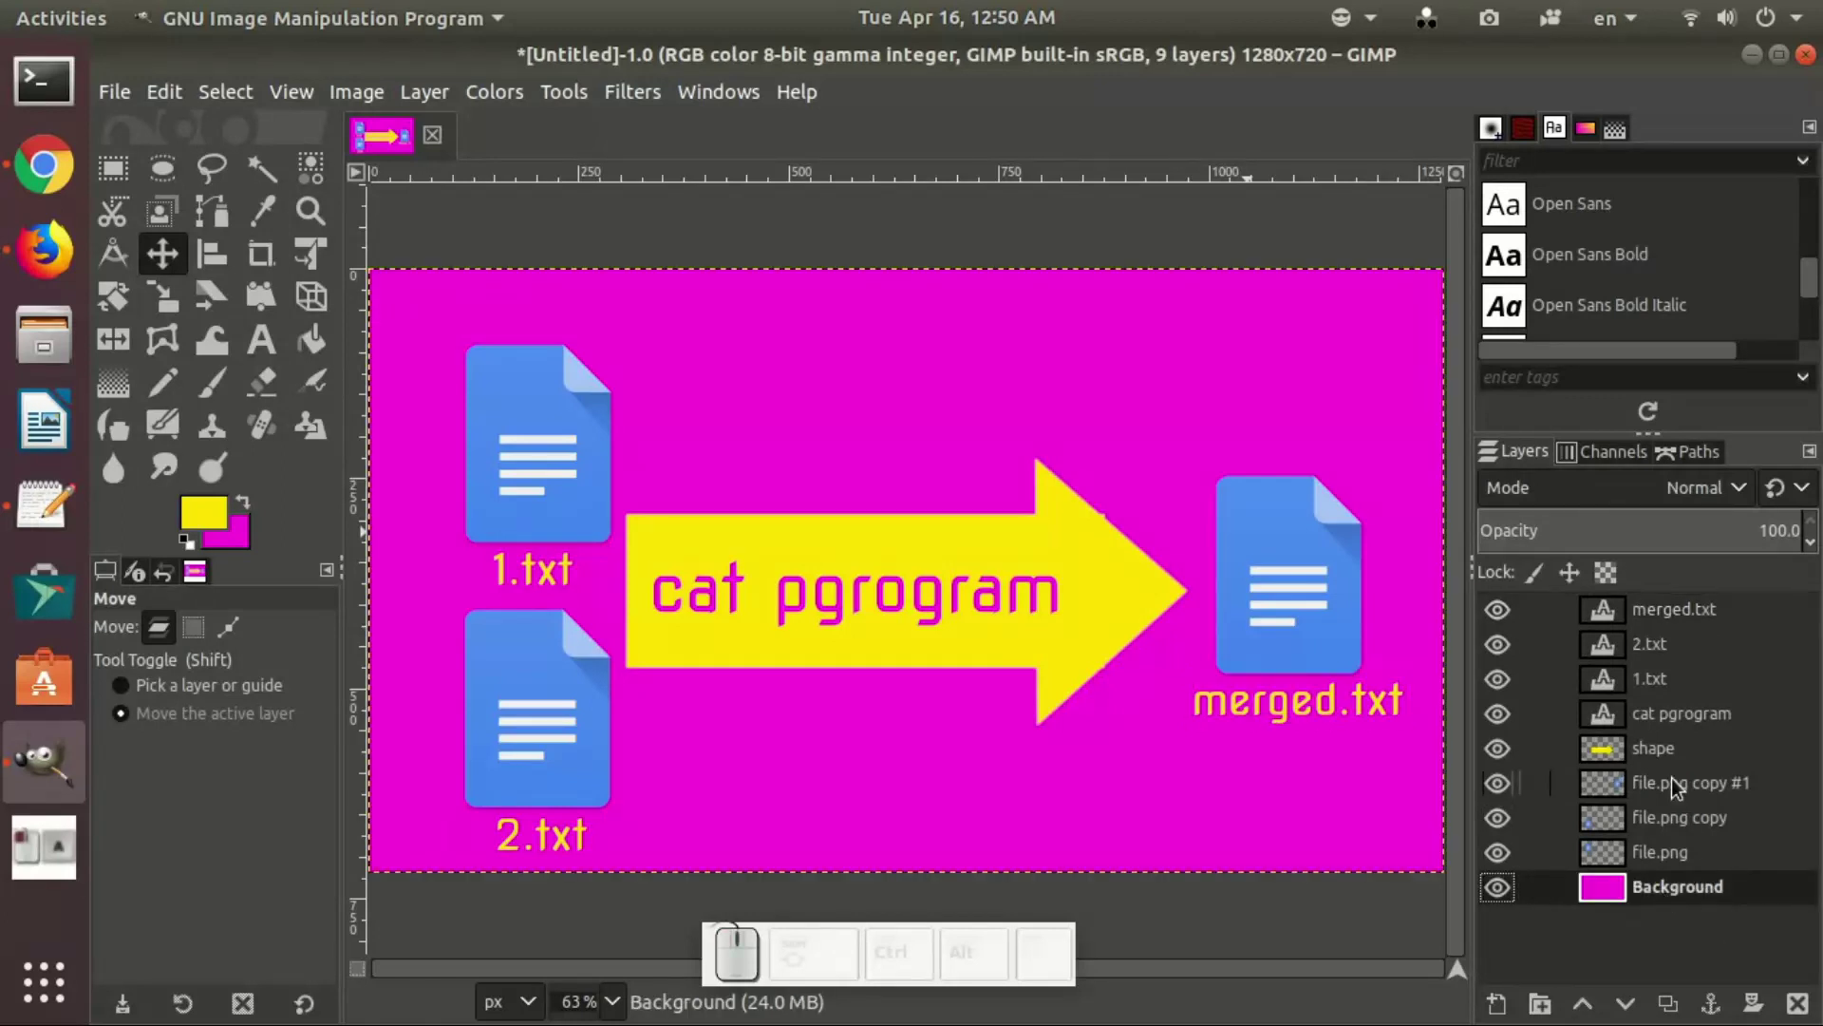
{"action": "left_click", "coordinate": [1666, 743]}
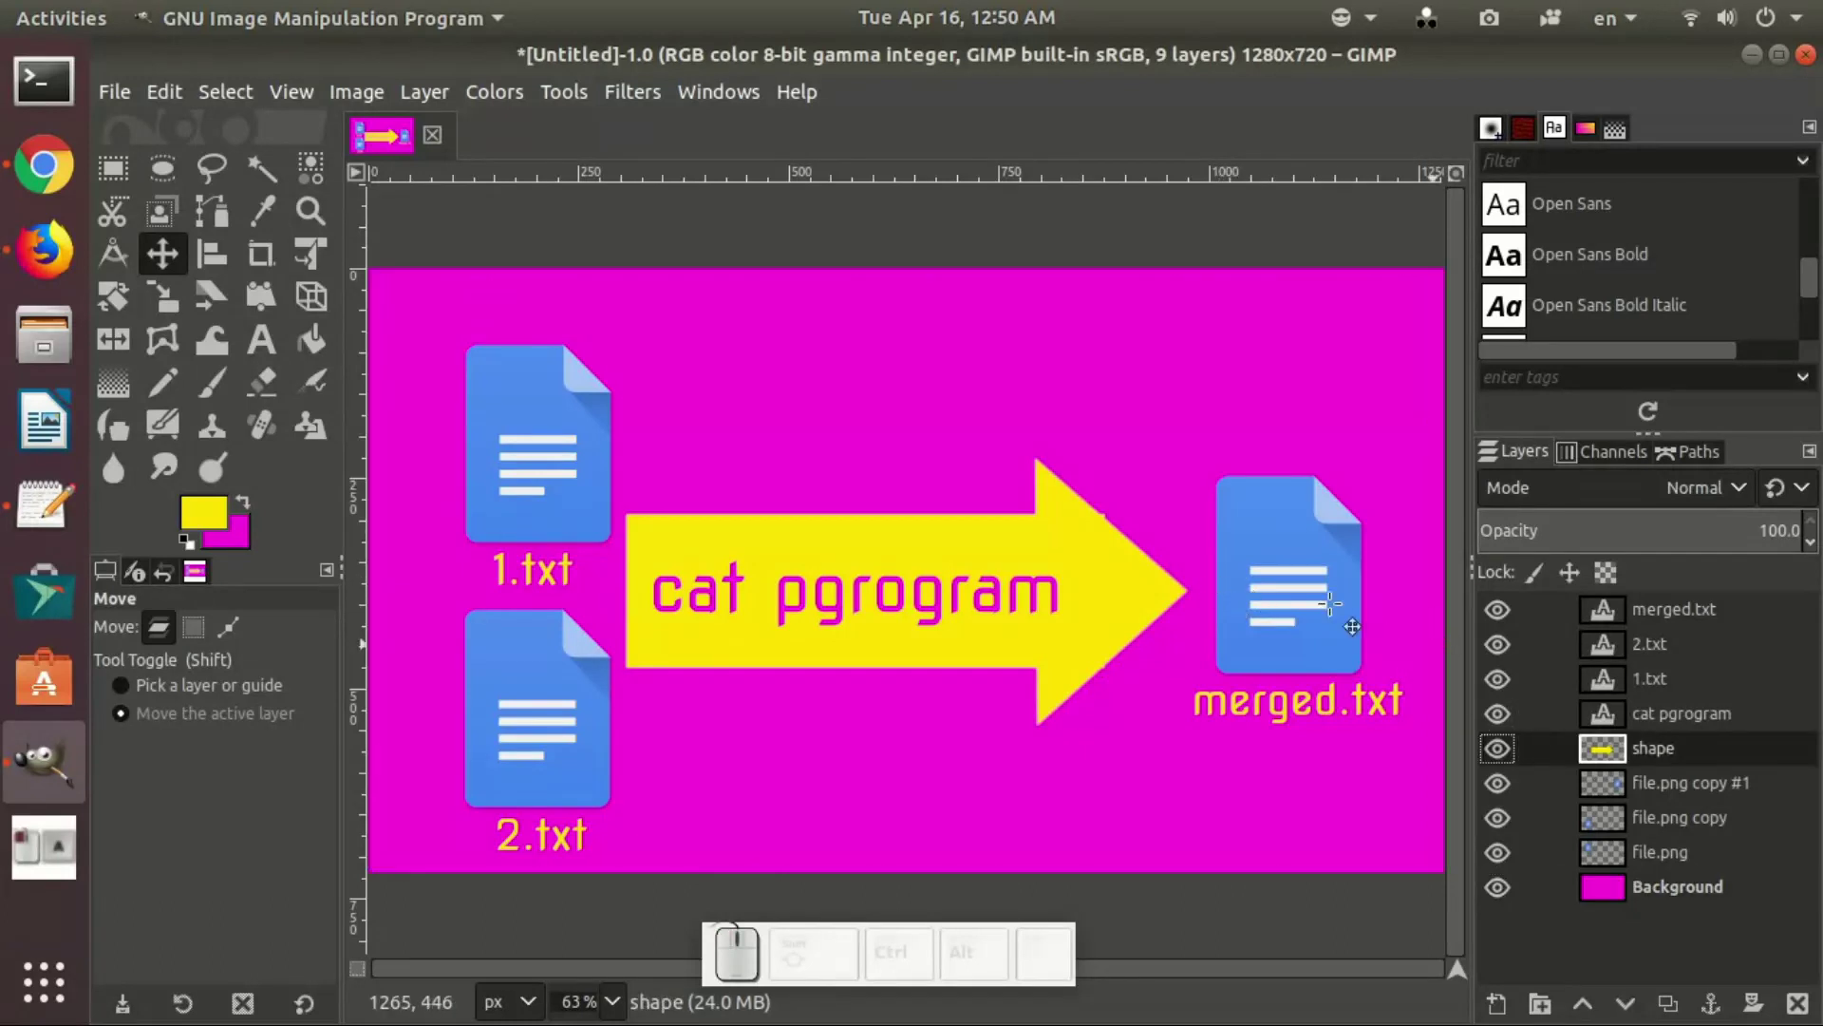
{"action": "left_click", "coordinate": [1646, 882]}
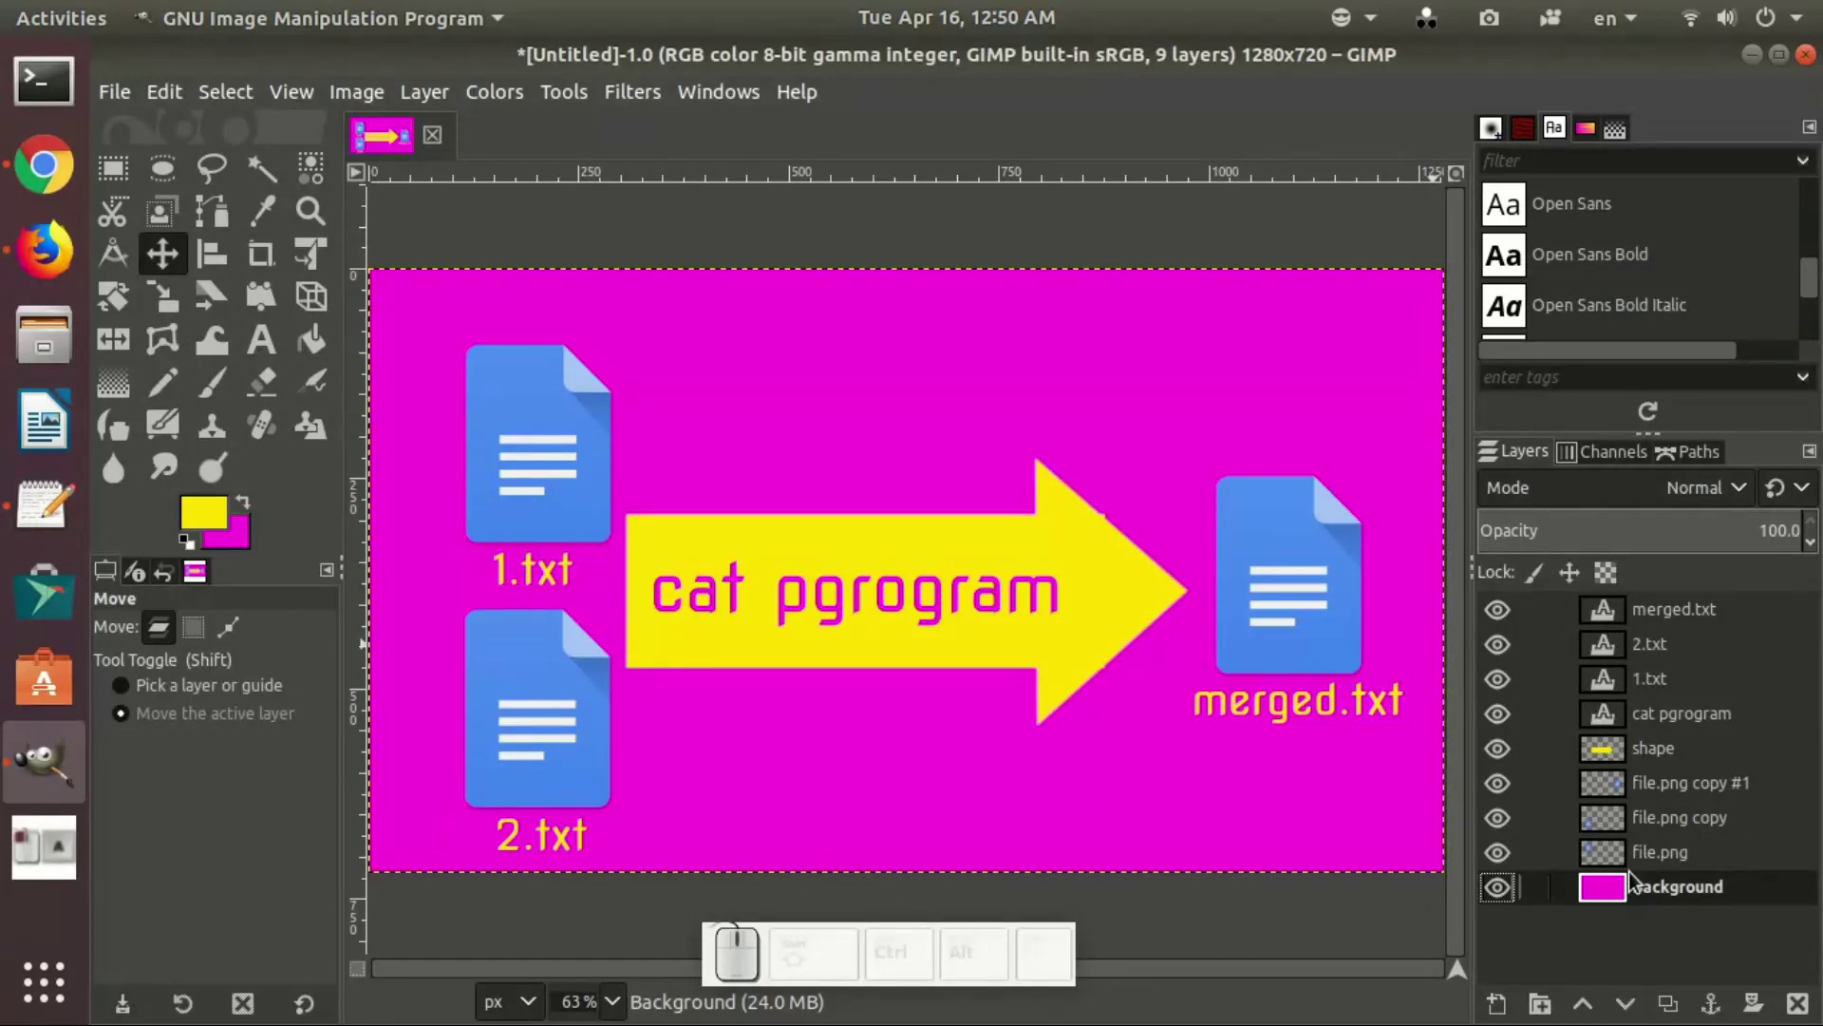
{"action": "left_click", "coordinate": [1655, 719]}
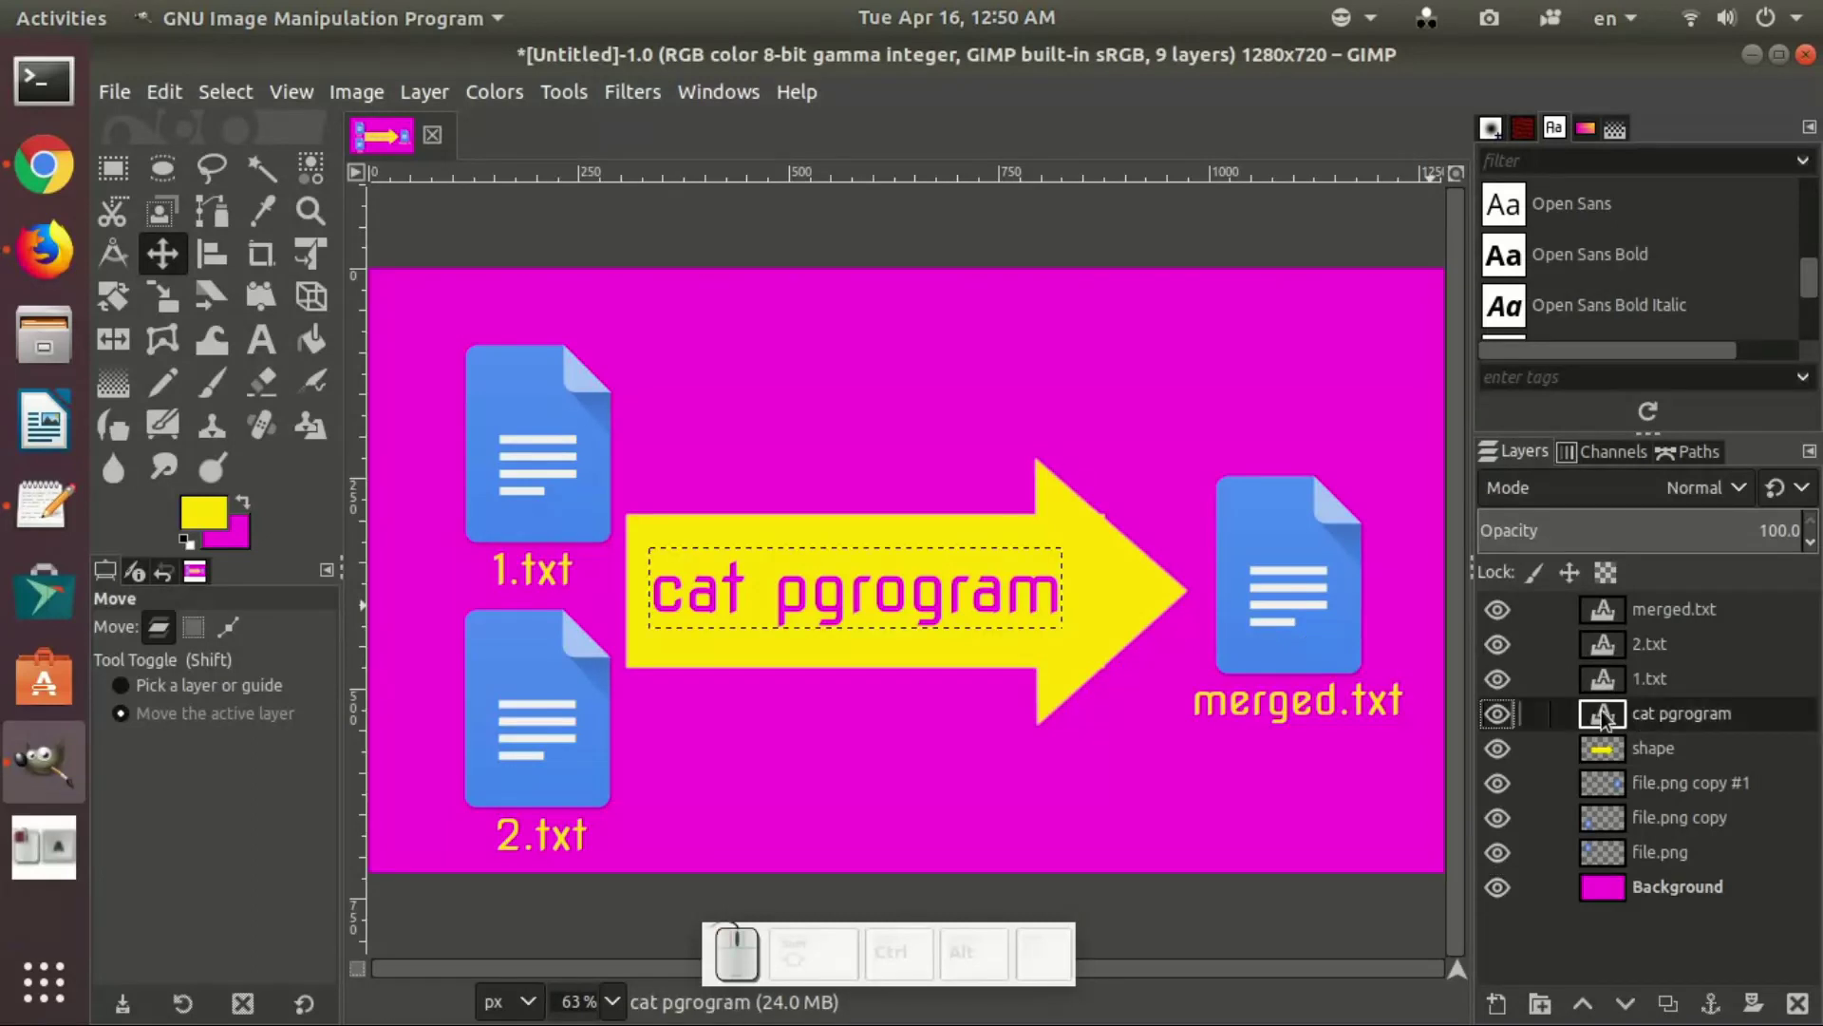
{"action": "left_click", "coordinate": [1604, 715]}
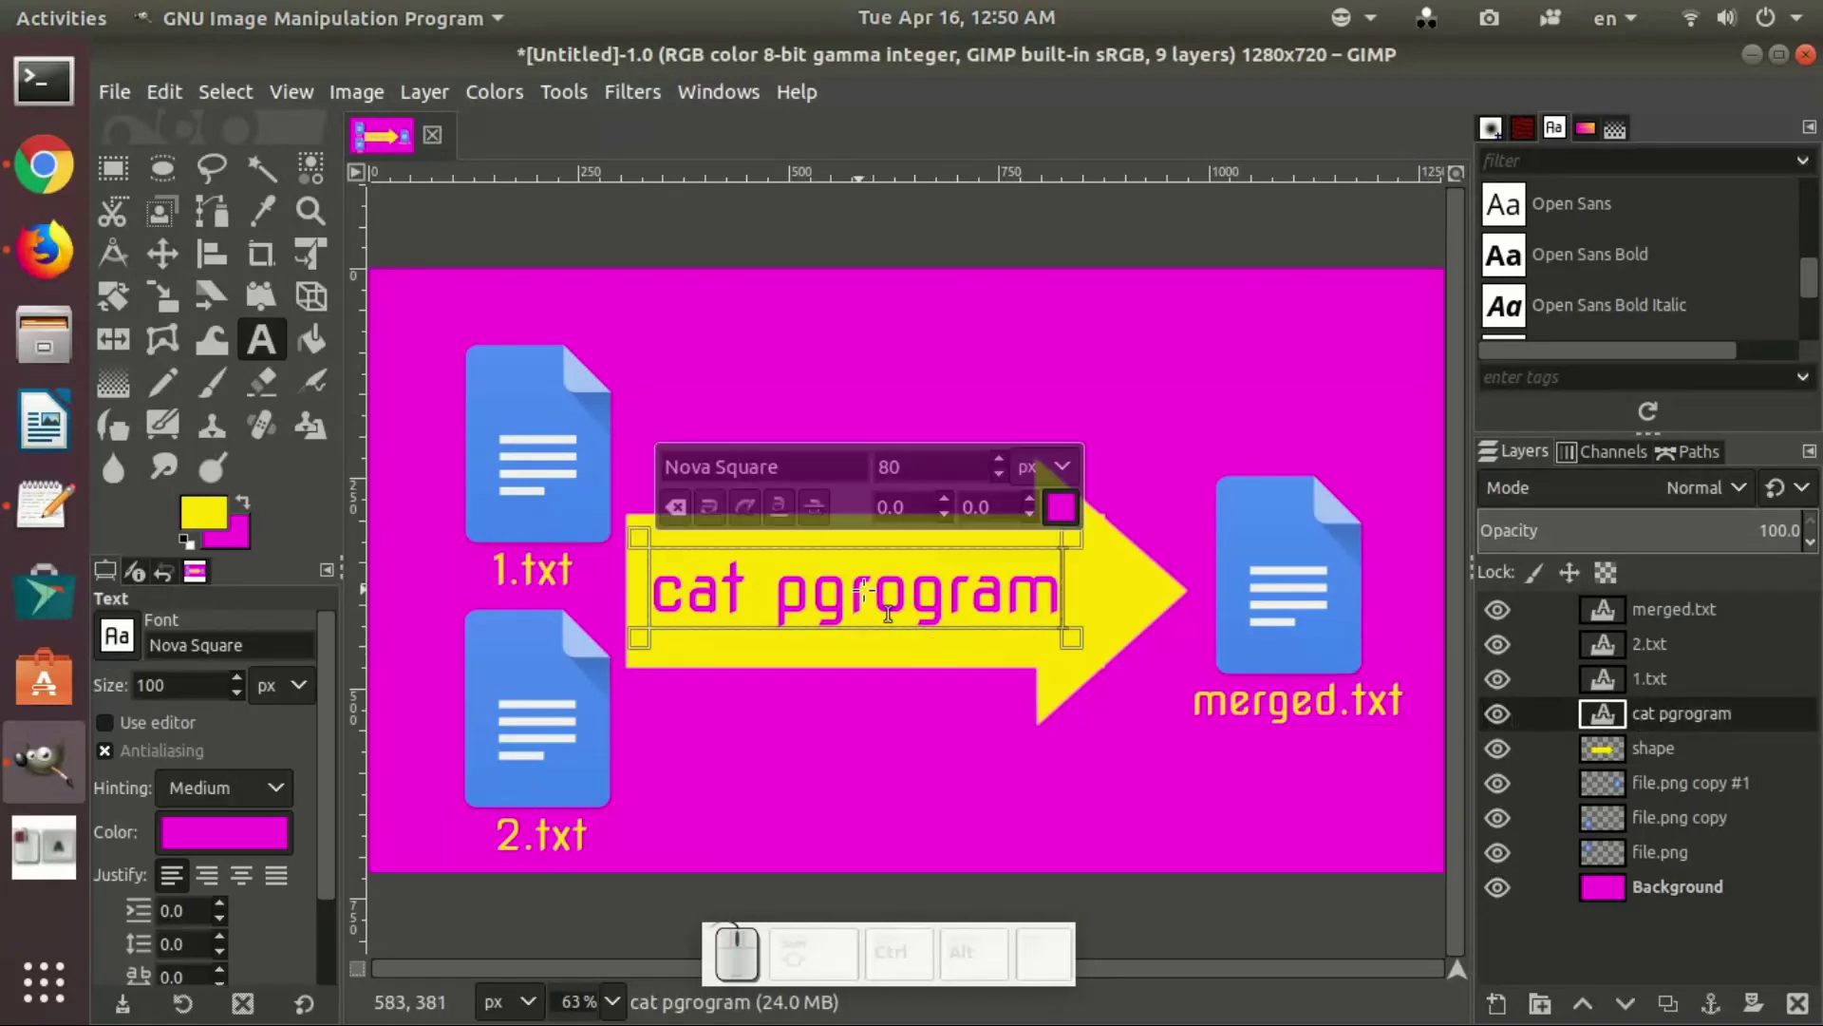
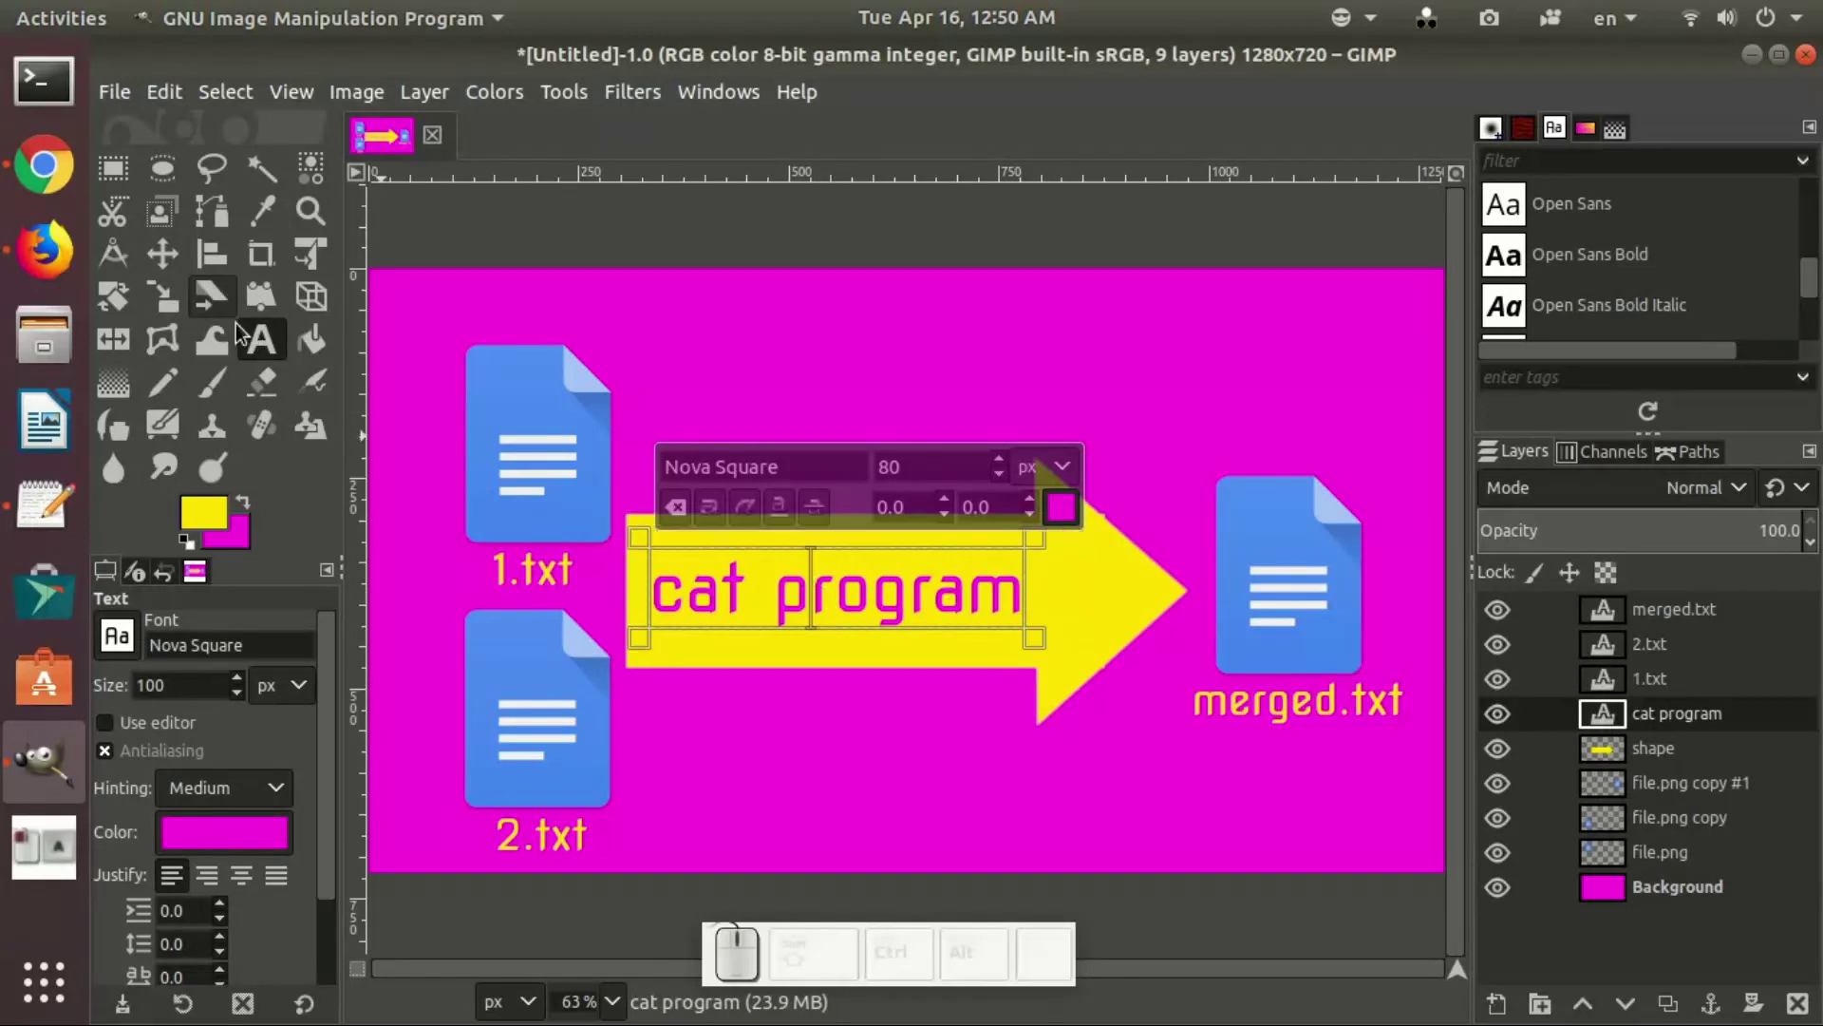
{"action": "left_click", "coordinate": [170, 250]}
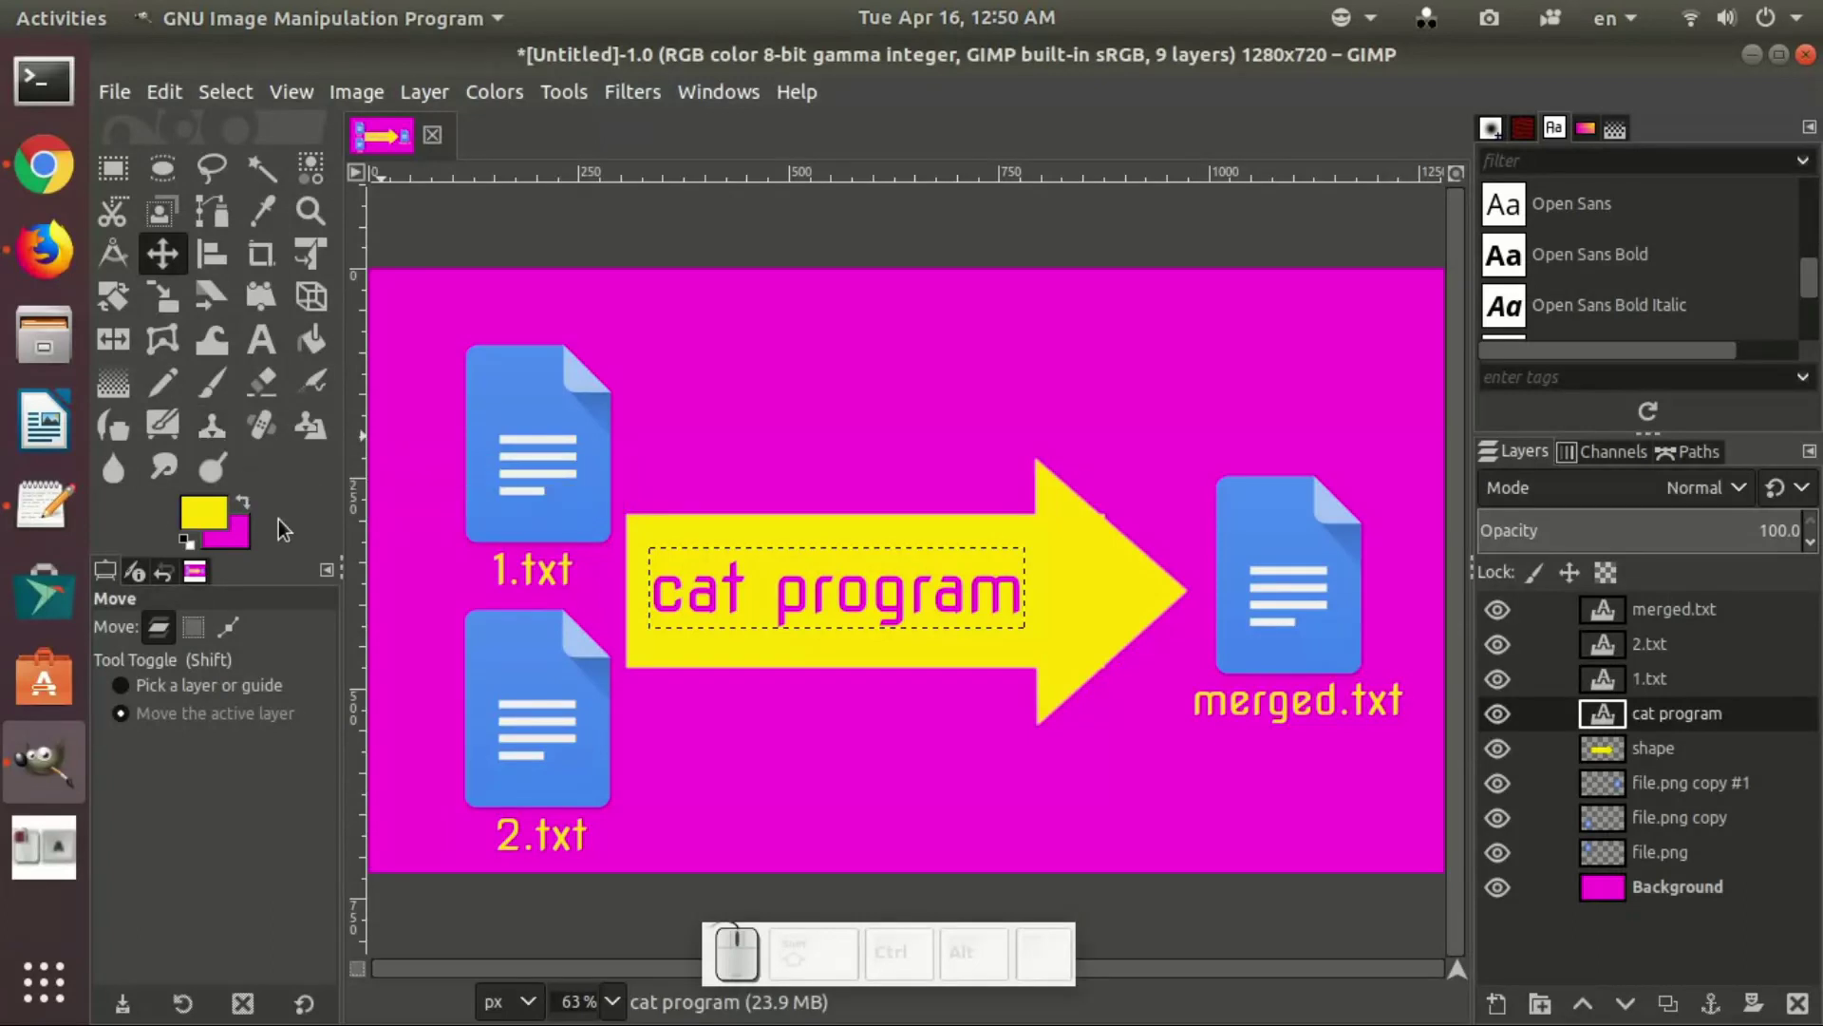
{"action": "left_click", "coordinate": [1617, 902]}
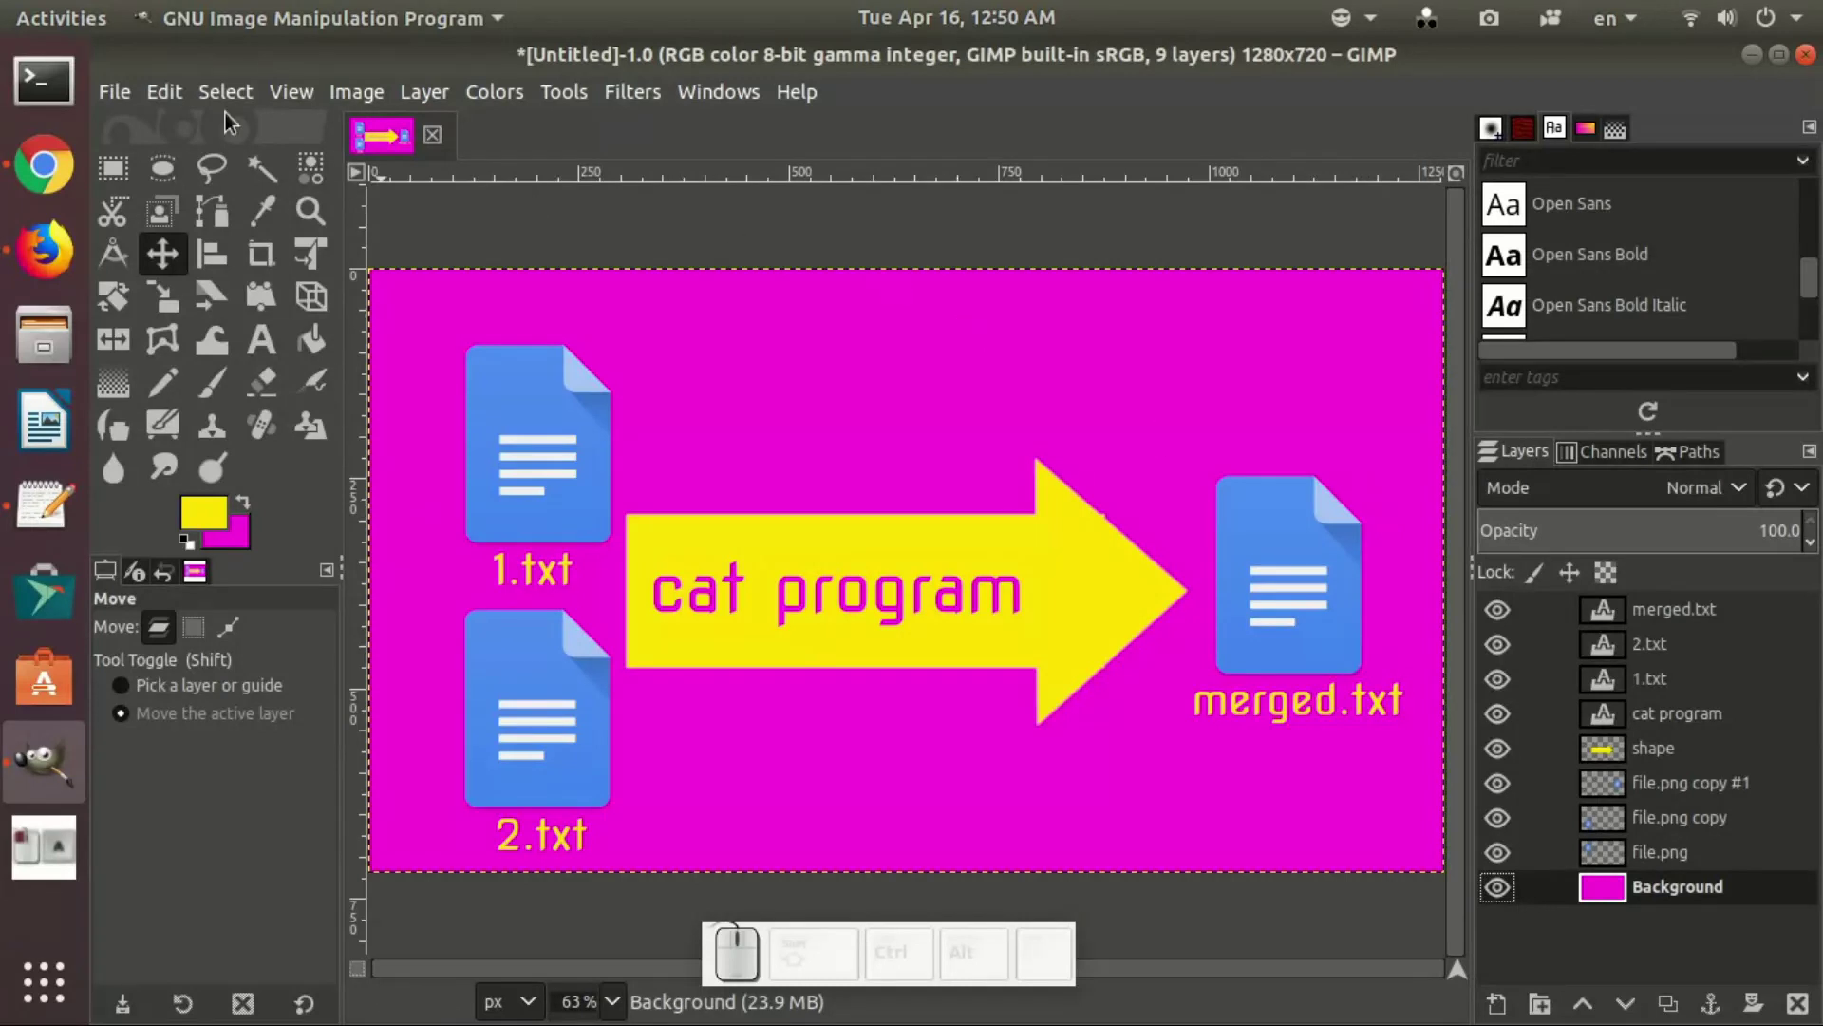
Step: Start Export As and choose the Pictures folder as the destination
{"action": "left_click", "coordinate": [118, 90]}
{"action": "left_click", "coordinate": [241, 507]}
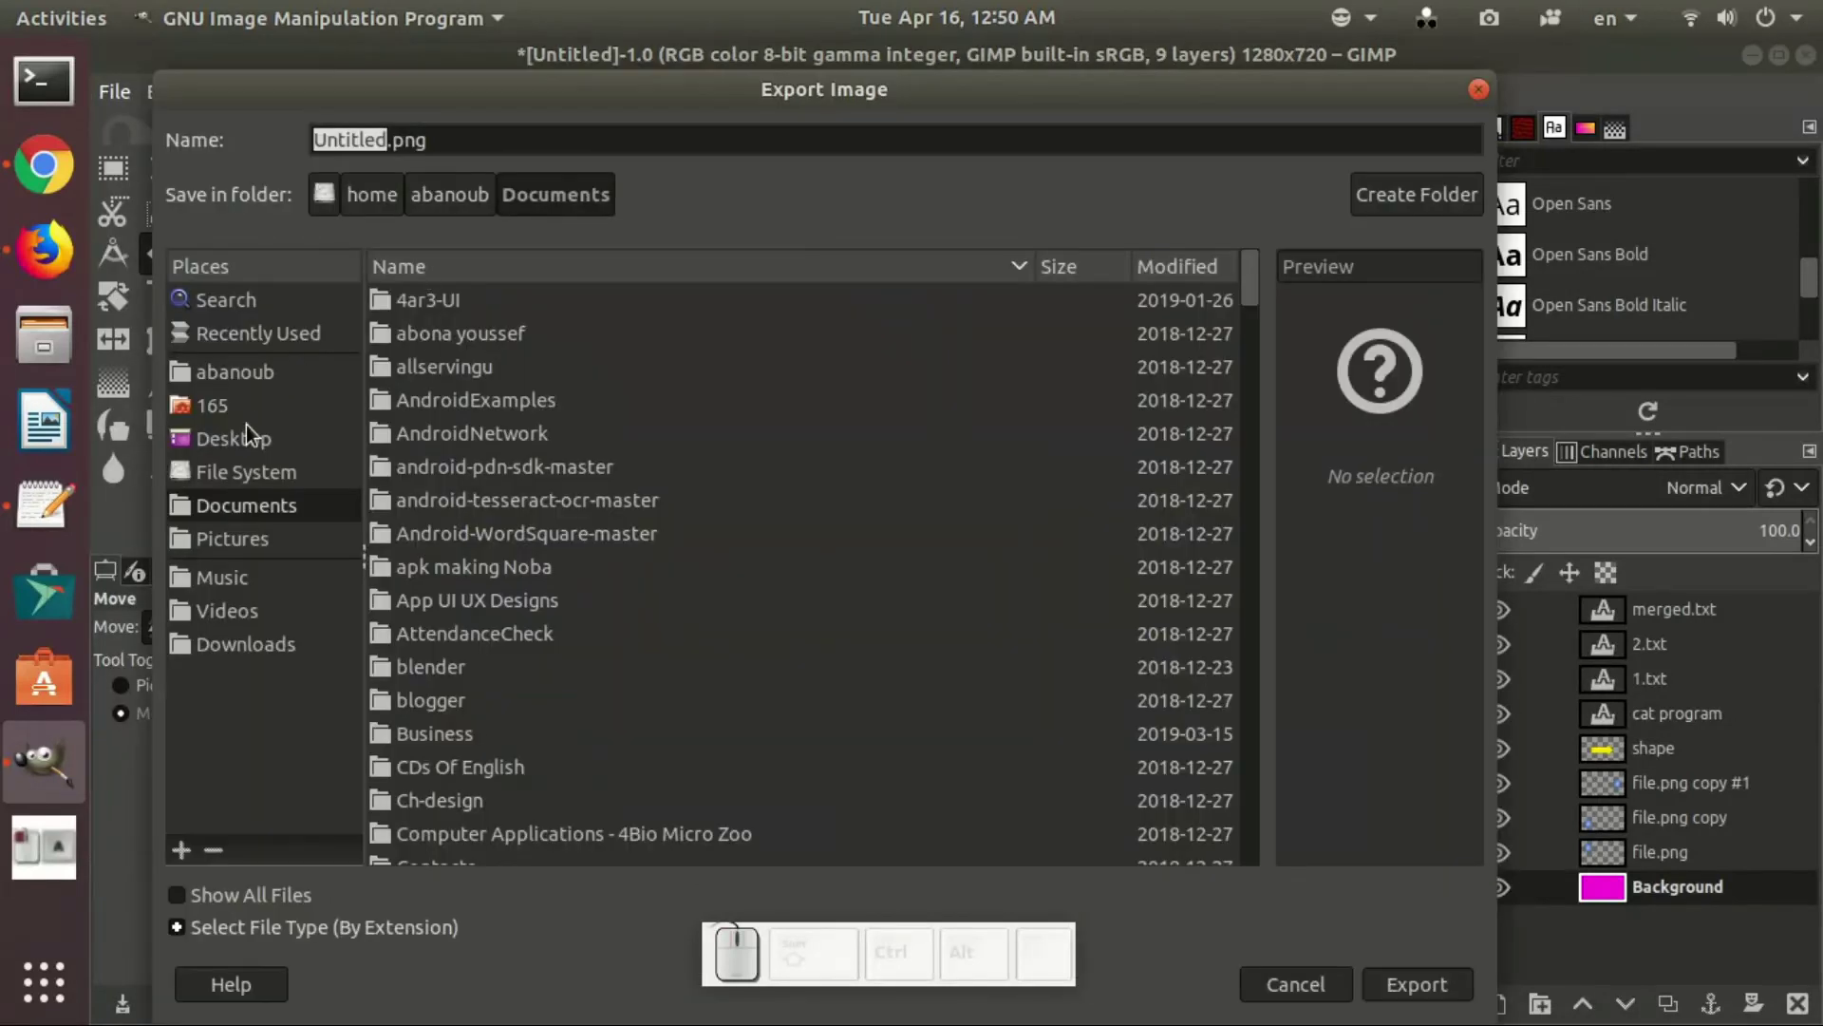
{"action": "left_click", "coordinate": [257, 549]}
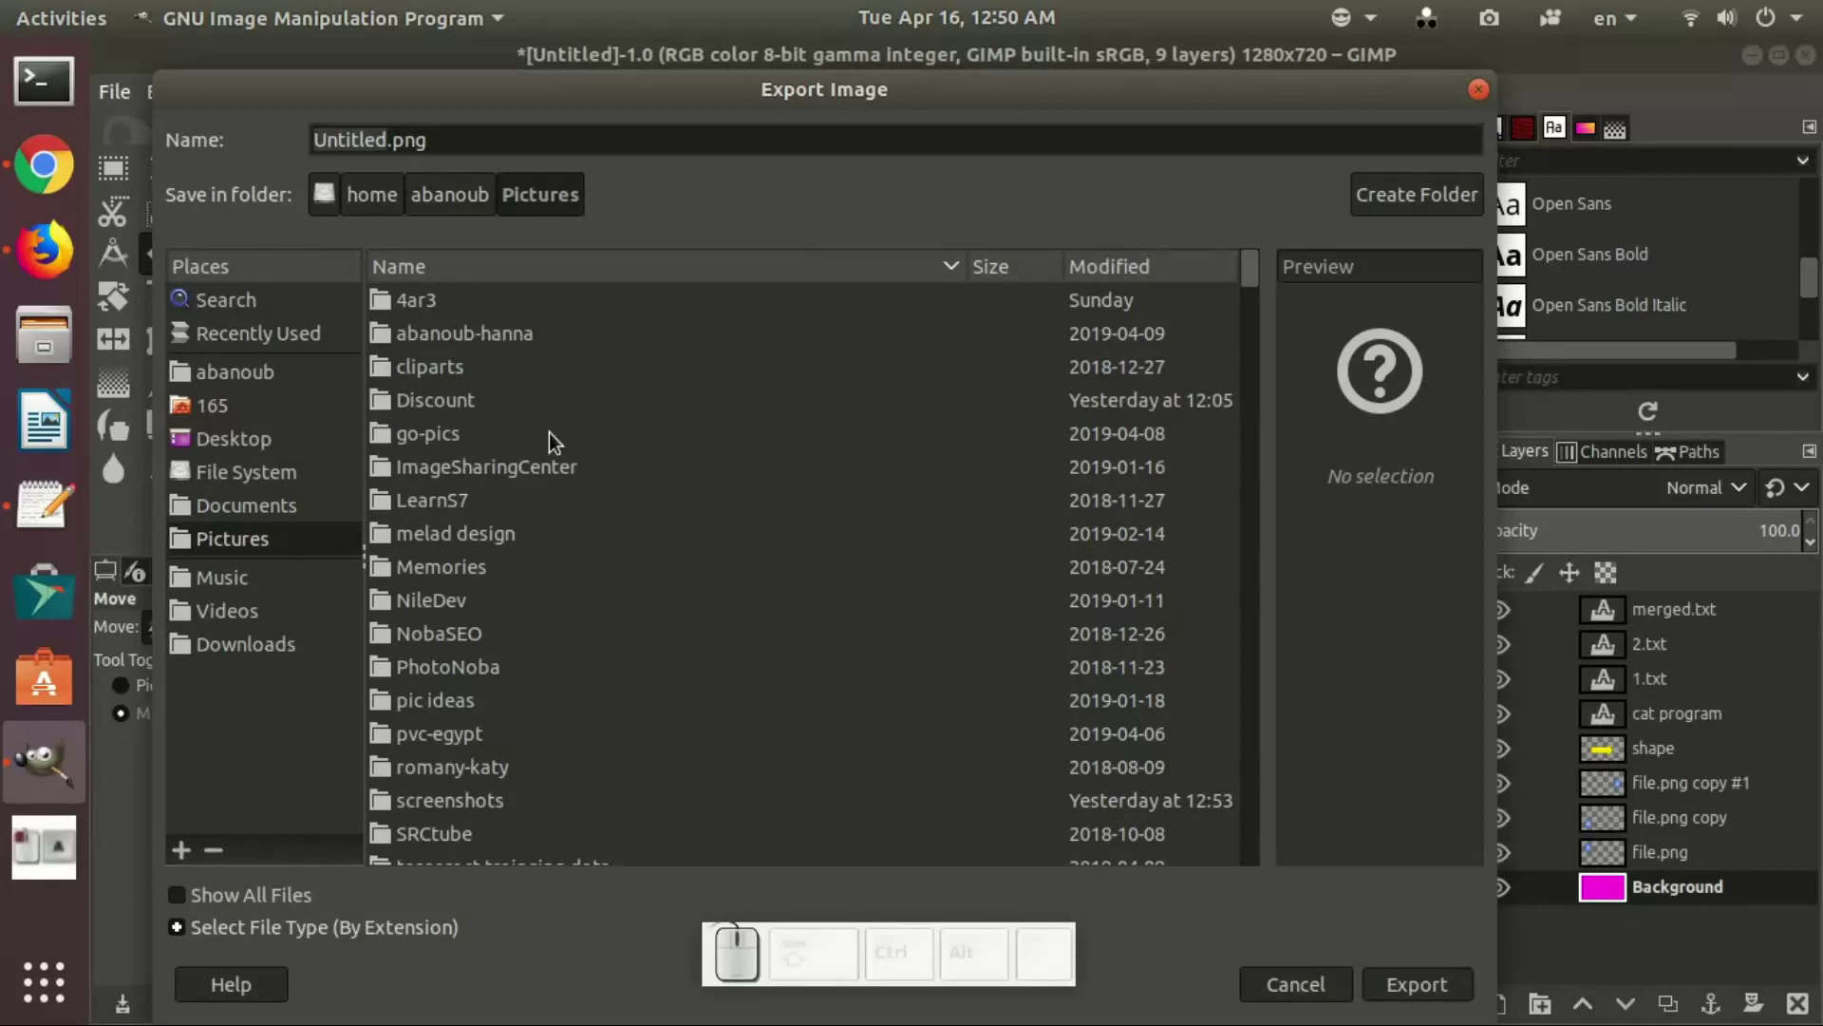
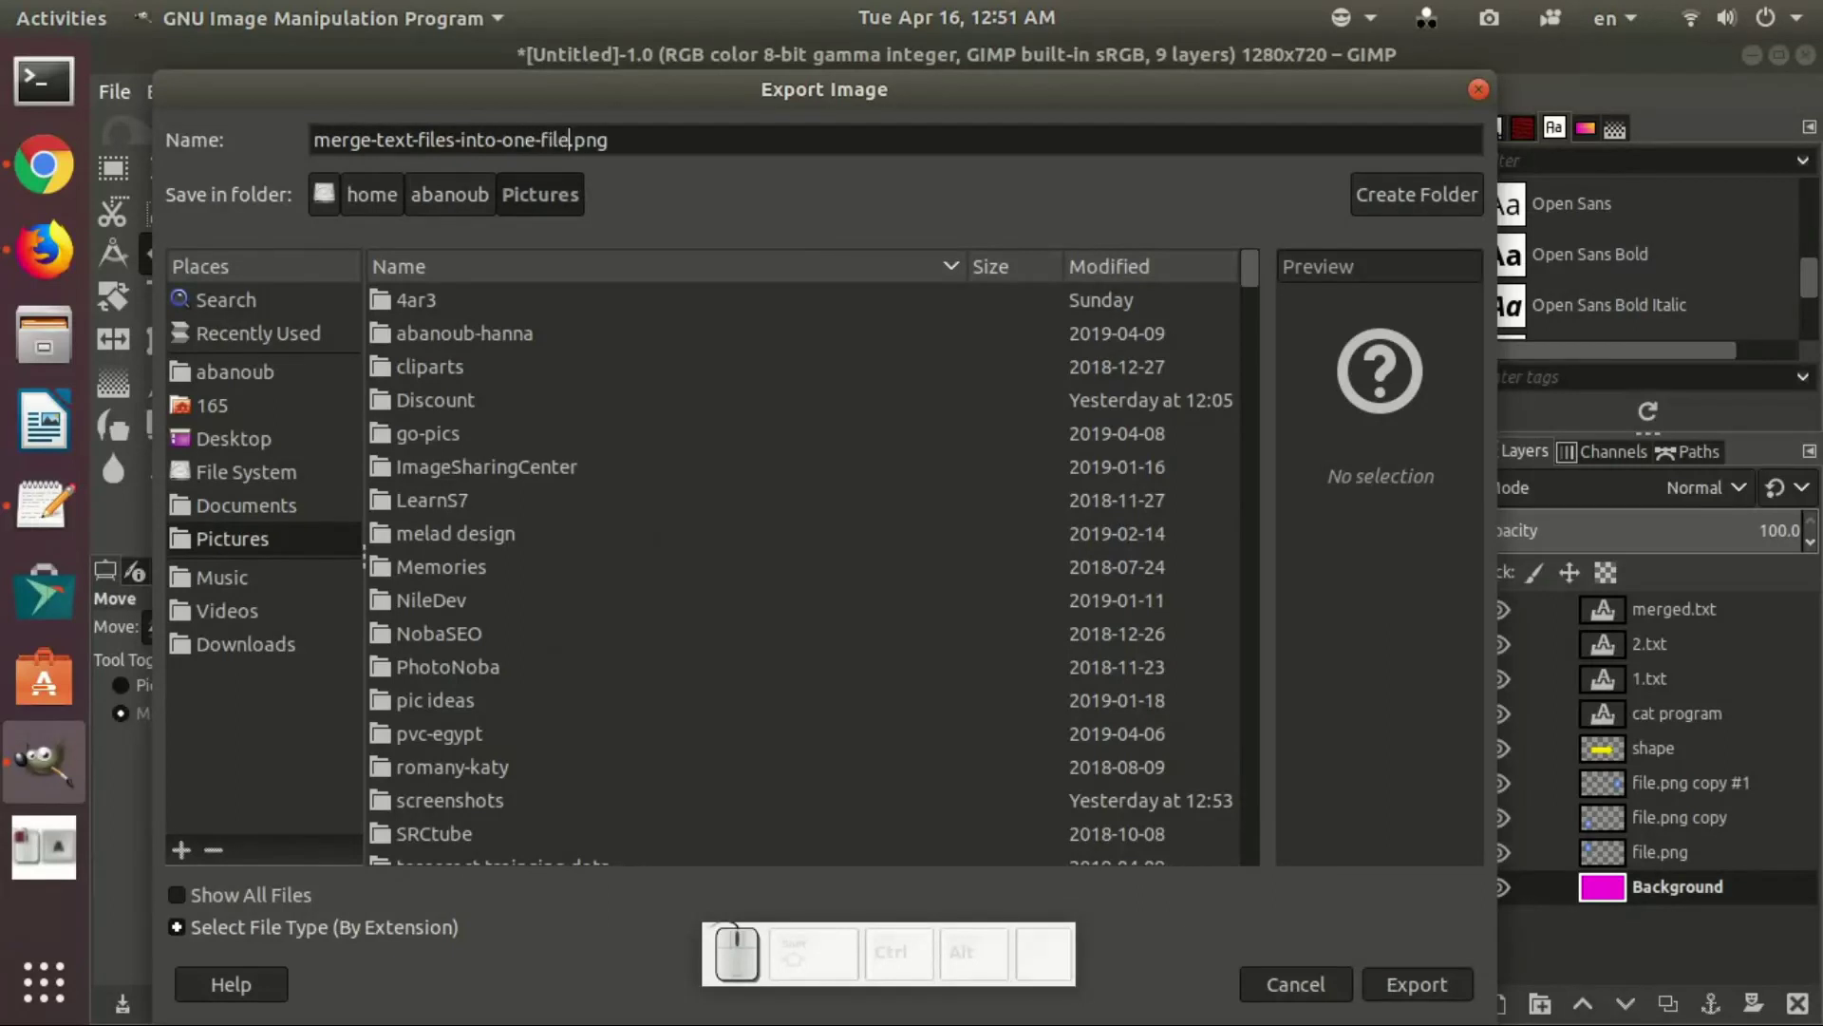
Step: Name the file merge-text-files-into-one-file-Linux-terminal.png and confirm the export
{"action": "key", "text": "-"}
{"action": "key", "text": "shift+u"}
{"action": "key", "text": "BackSpace"}
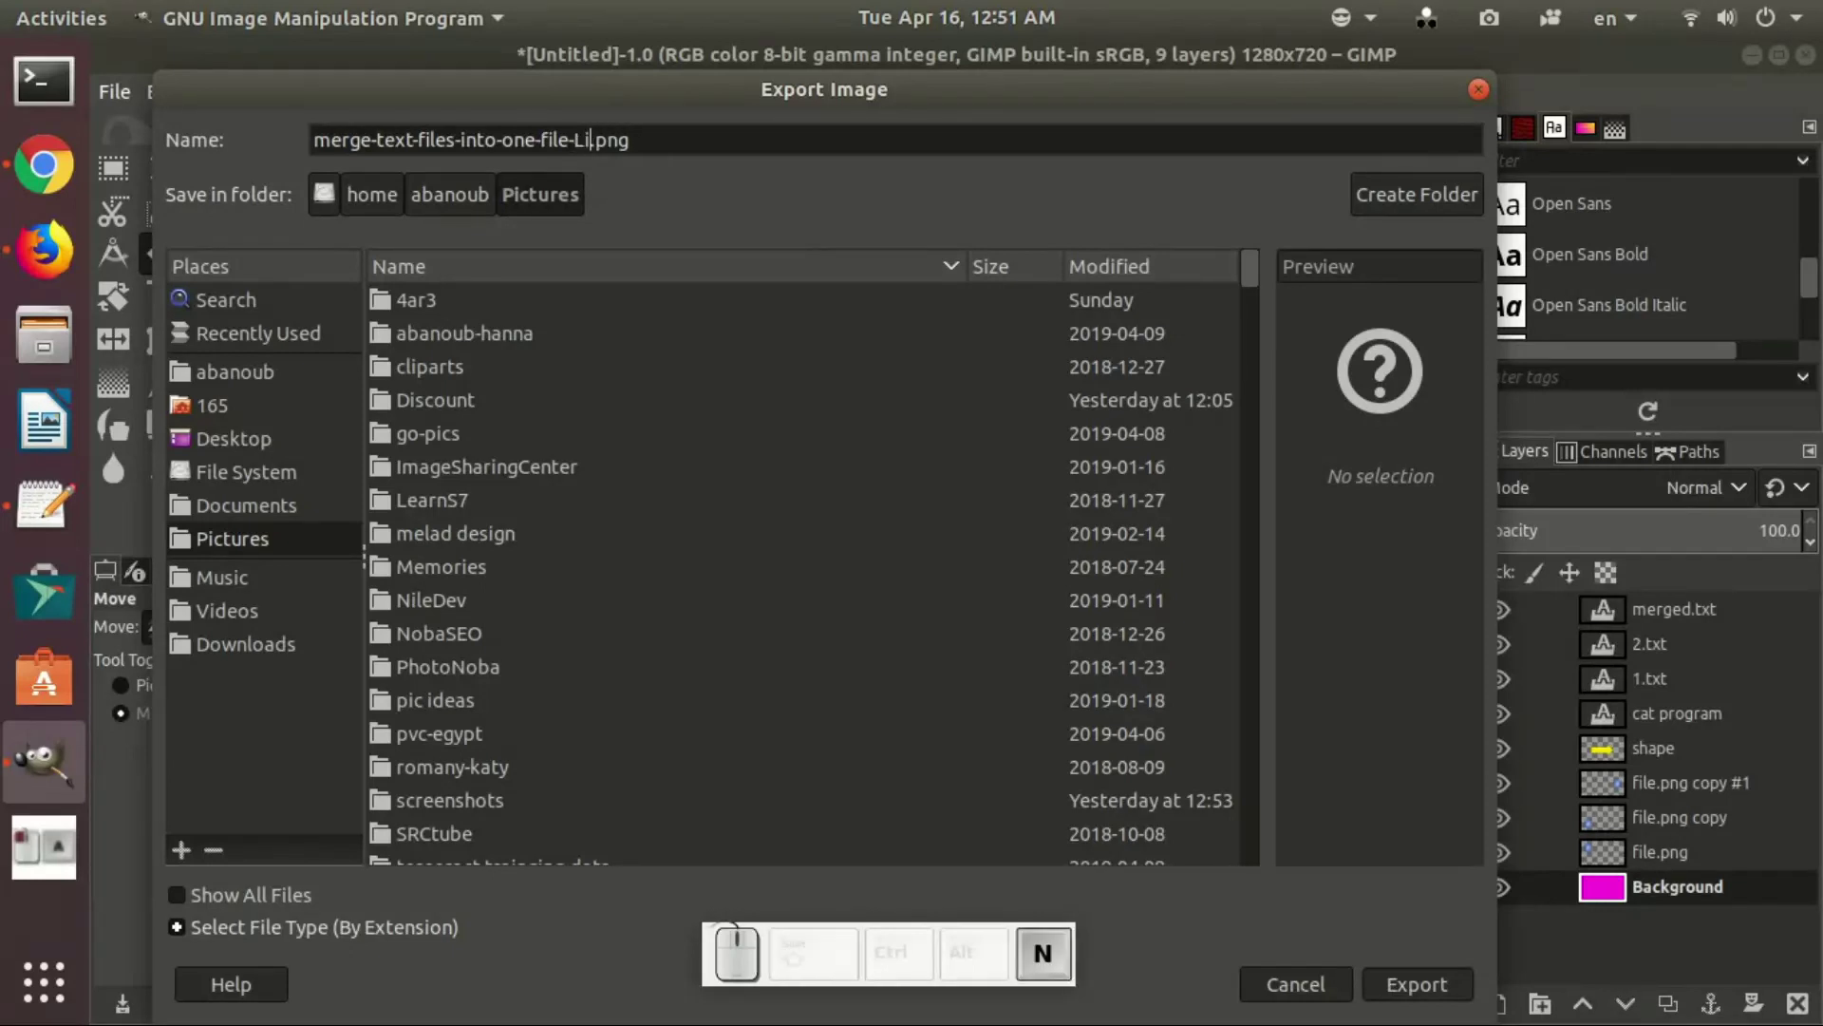
{"action": "key", "text": "BackSpace"}
{"action": "key", "text": "-"}
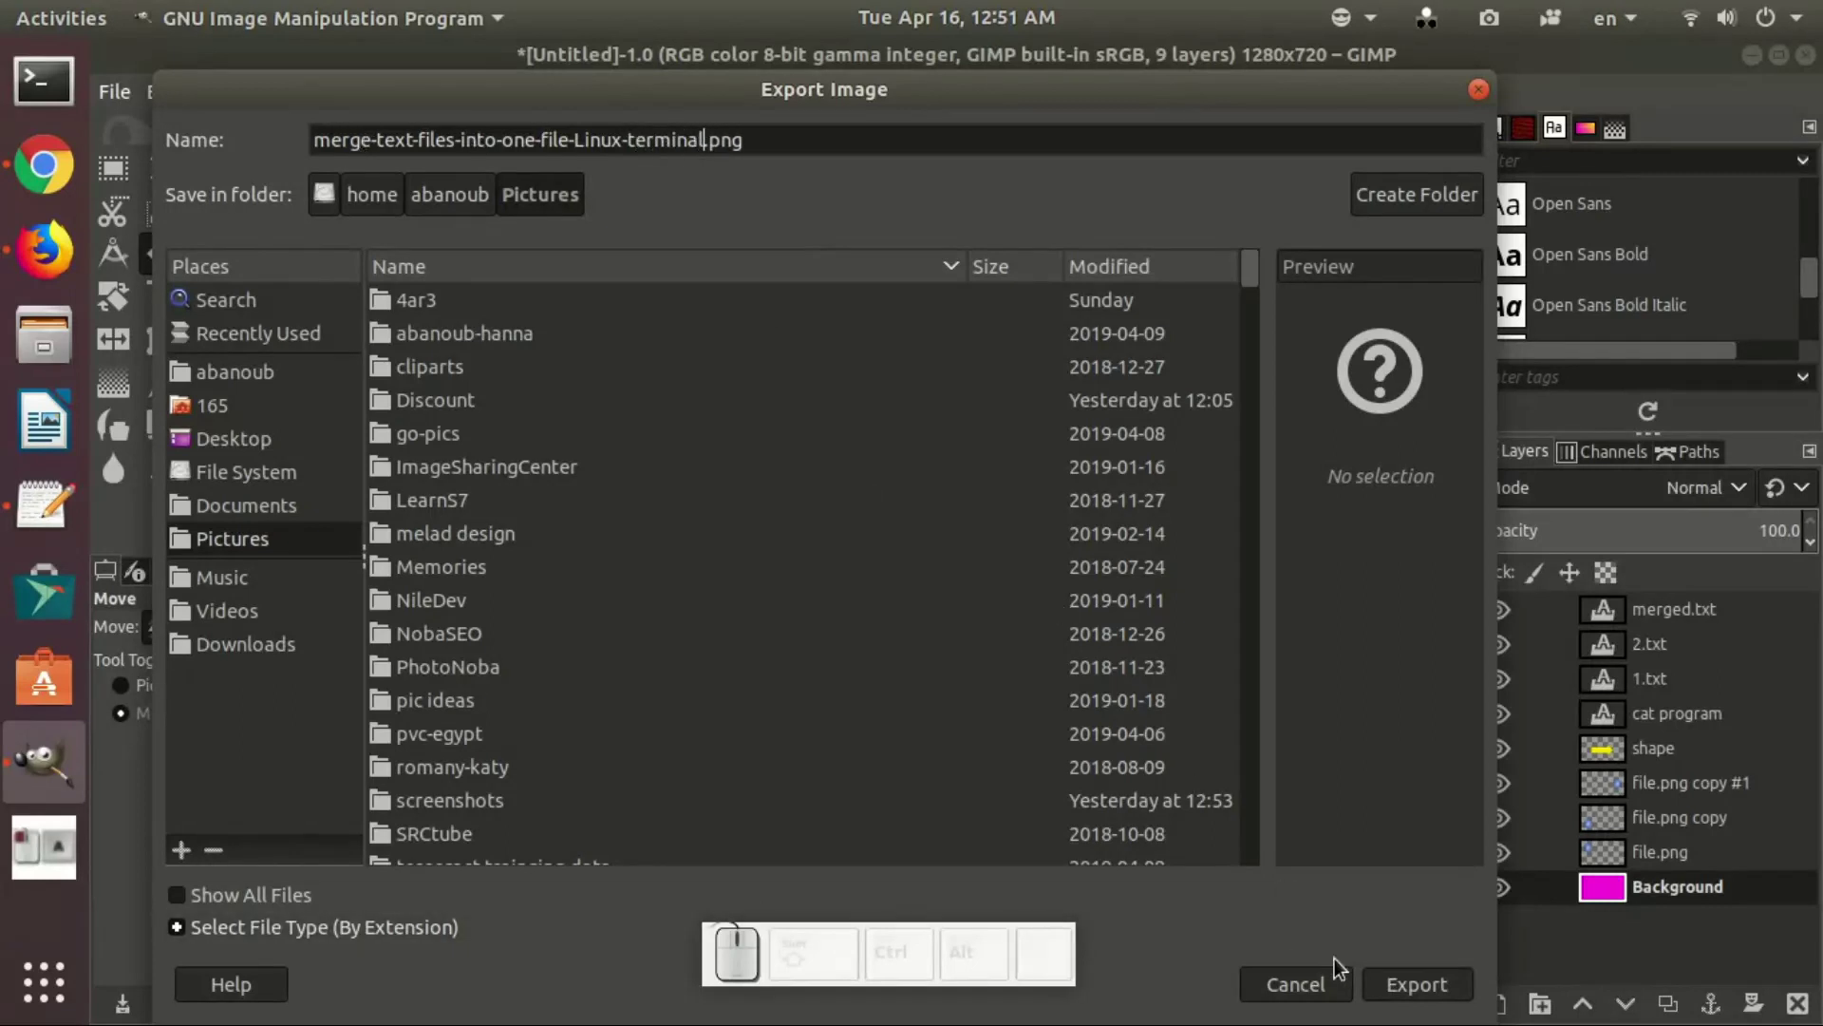
{"action": "left_click", "coordinate": [1409, 995]}
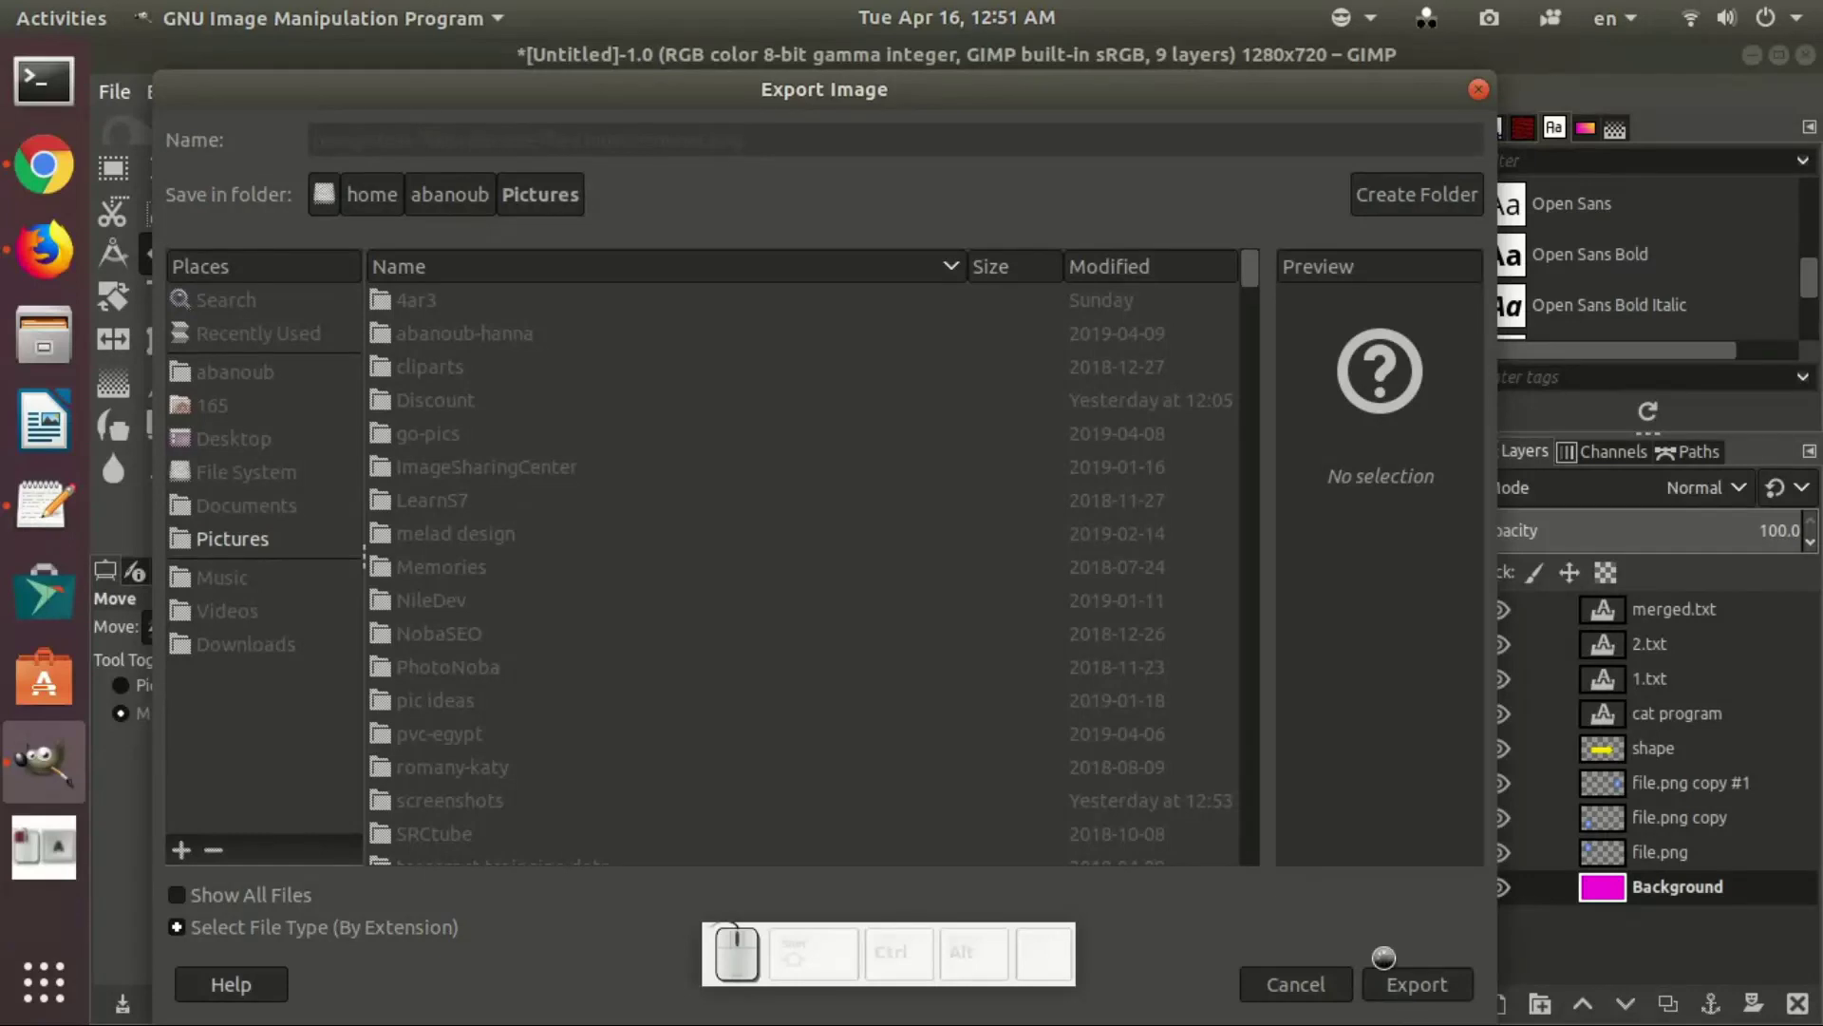